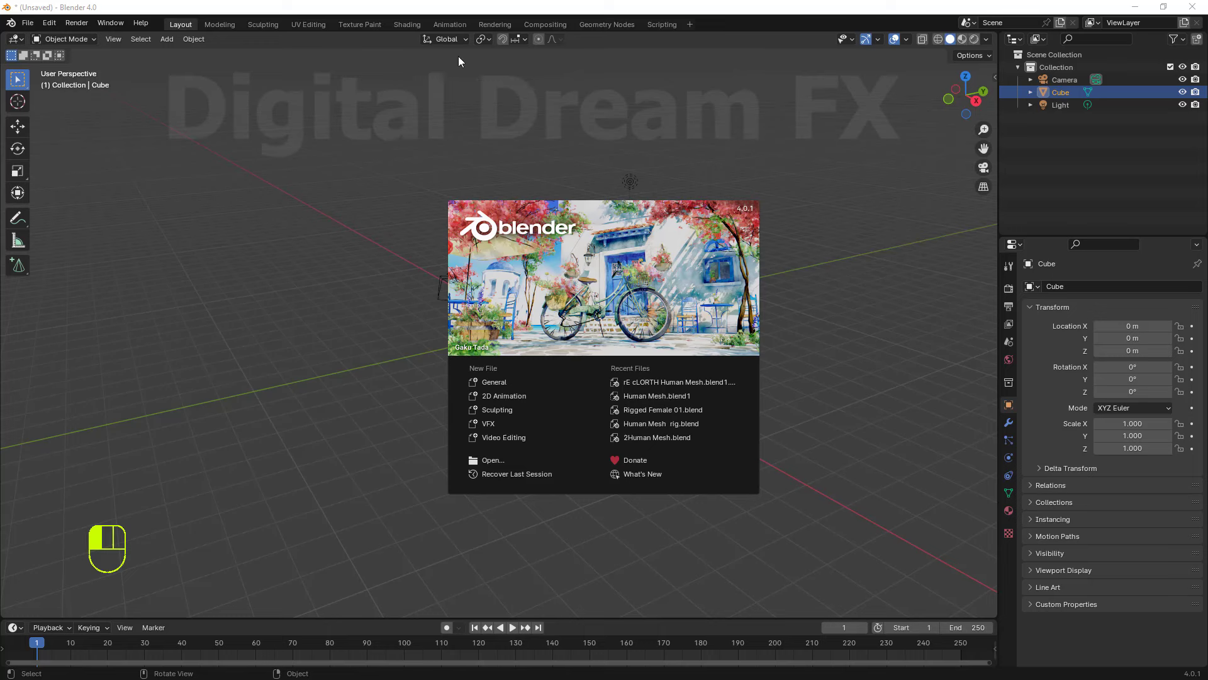
Dismiss the splash screen and orbit around the default scene to inspect the cube.
drag(469, 45, 764, 272)
middle_click(764, 272)
middle_click(700, 339)
middle_click(699, 365)
middle_click(732, 344)
middle_click(750, 338)
middle_click(740, 359)
middle_click(761, 350)
middle_click(739, 369)
middle_click(584, 325)
middle_click(621, 344)
middle_click(626, 344)
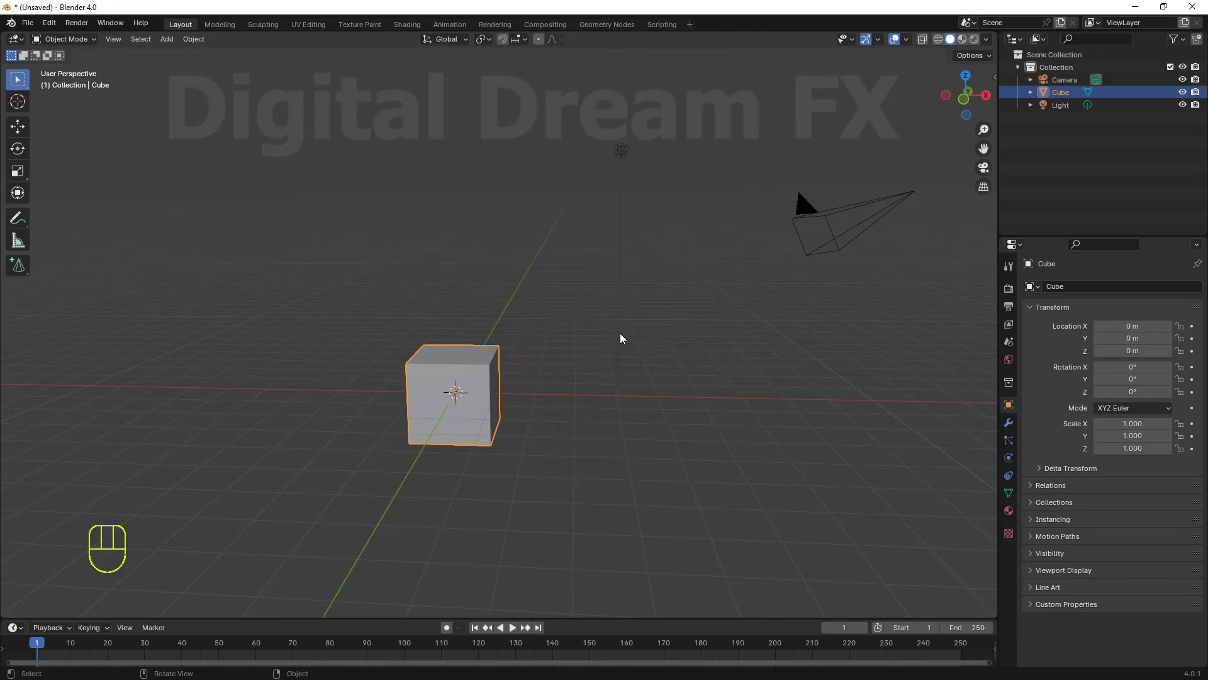
middle_click(503, 317)
middle_click(510, 317)
middle_click(509, 316)
middle_click(515, 316)
middle_click(369, 359)
Delete the default cube from the scene.
click(369, 358)
key(Delete)
middle_click(408, 359)
middle_click(404, 357)
middle_click(372, 332)
Add a fresh cube through Add > Mesh > Cube.
key(shift+a)
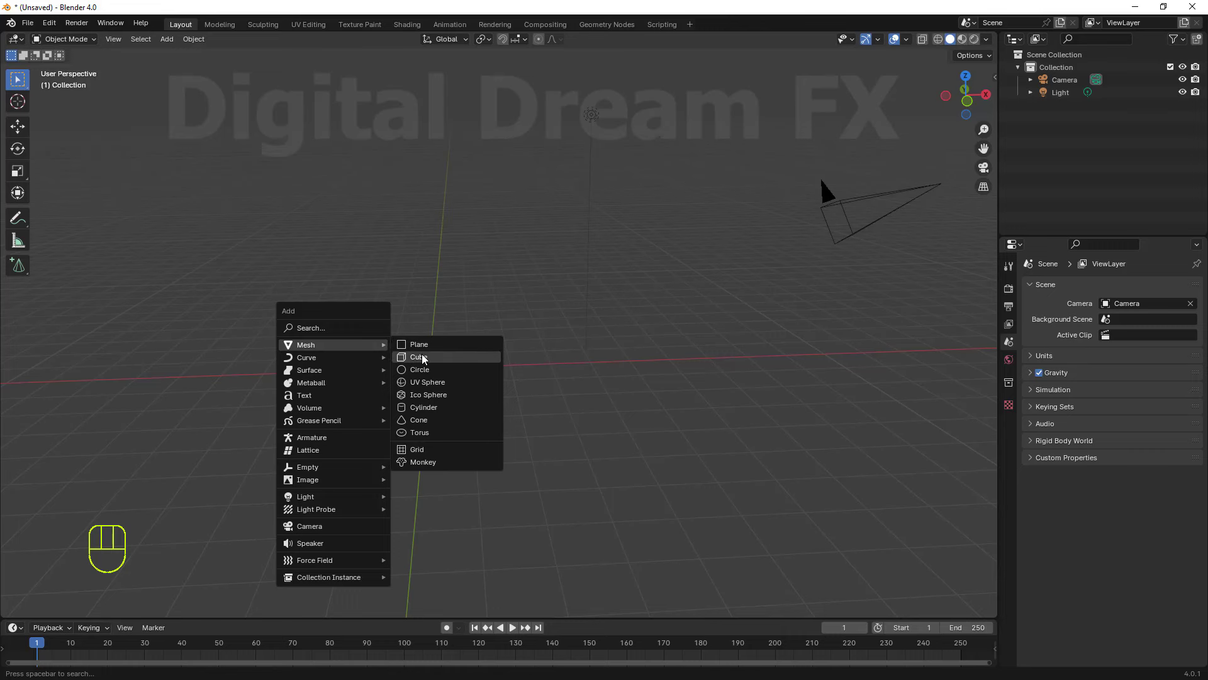
middle_click(435, 373)
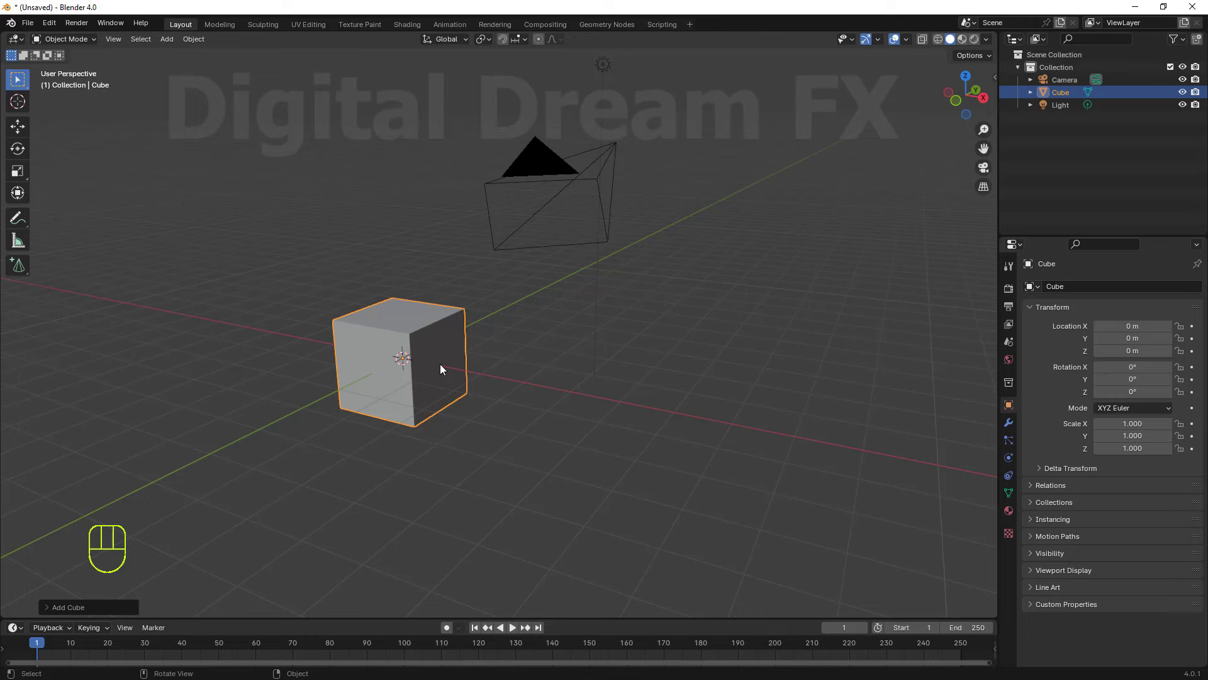
middle_click(493, 368)
middle_click(515, 442)
drag(547, 477, 555, 385)
click(647, 299)
middle_click(697, 443)
drag(698, 343, 555, 299)
middle_click(589, 328)
Delete the camera and light together so the cube is the only object.
click(726, 315)
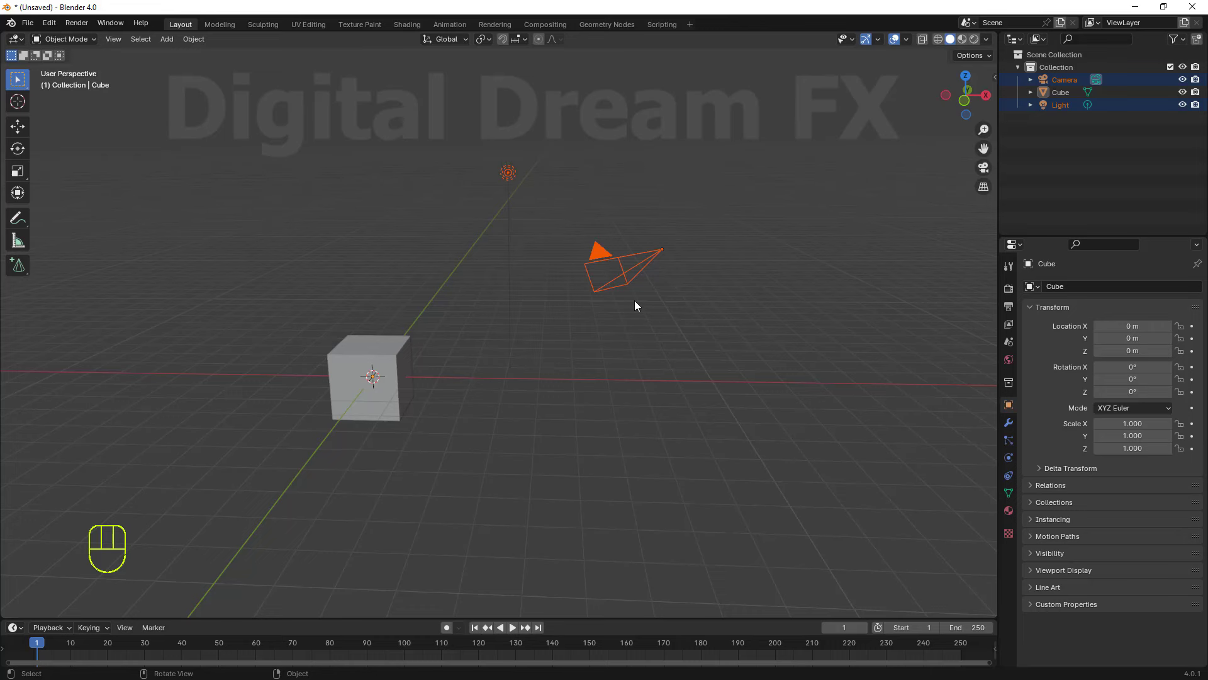
key(d)
key(Delete)
middle_click(519, 345)
middle_click(523, 363)
middle_click(465, 400)
middle_click(535, 372)
middle_click(557, 382)
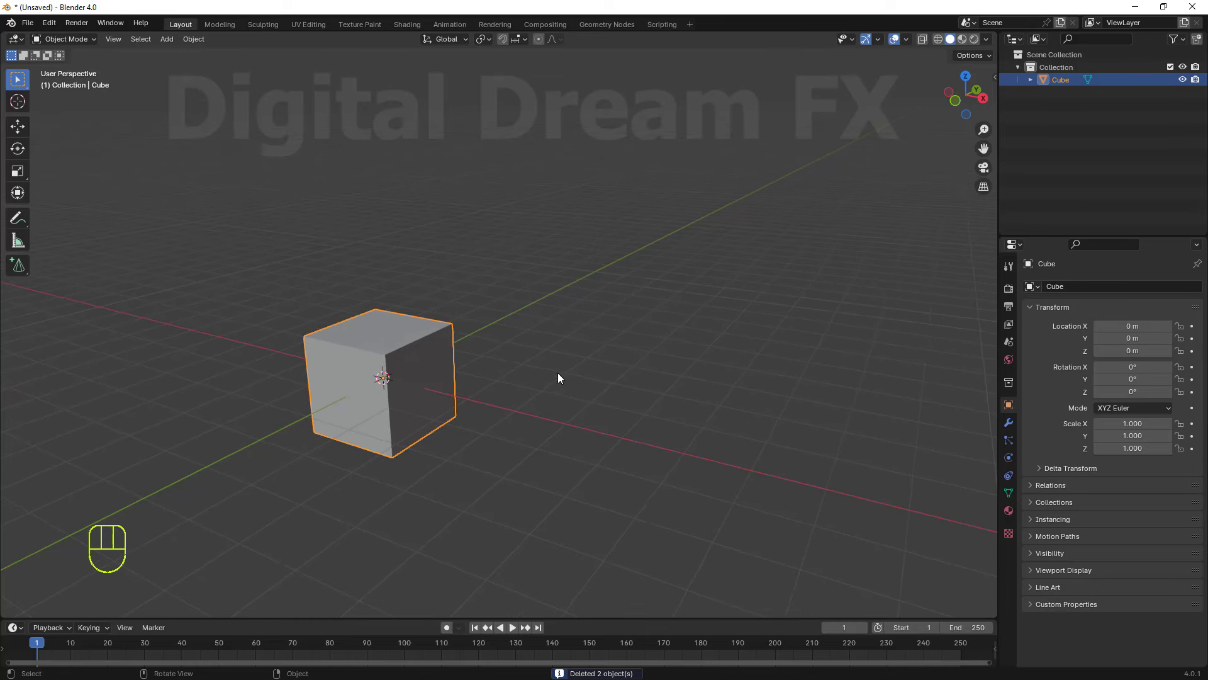
middle_click(529, 384)
drag(529, 380, 561, 387)
middle_click(541, 358)
middle_click(517, 385)
drag(536, 357, 505, 342)
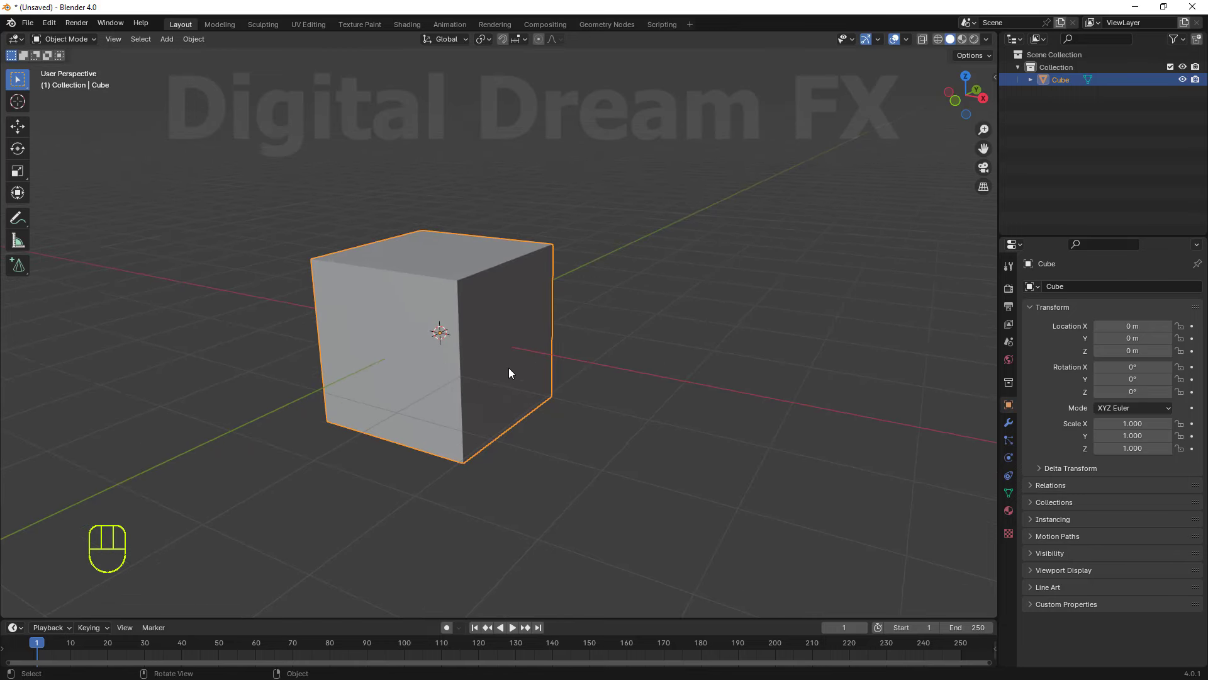
key(s)
key(s)
key(z)
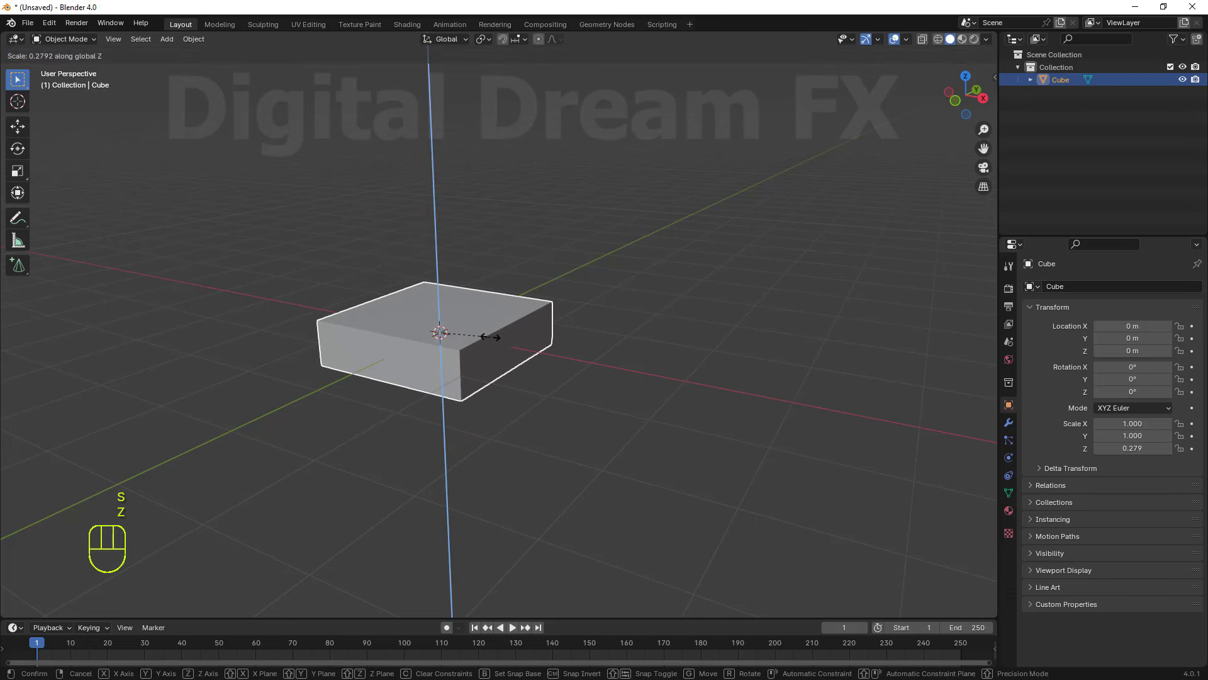
middle_click(498, 424)
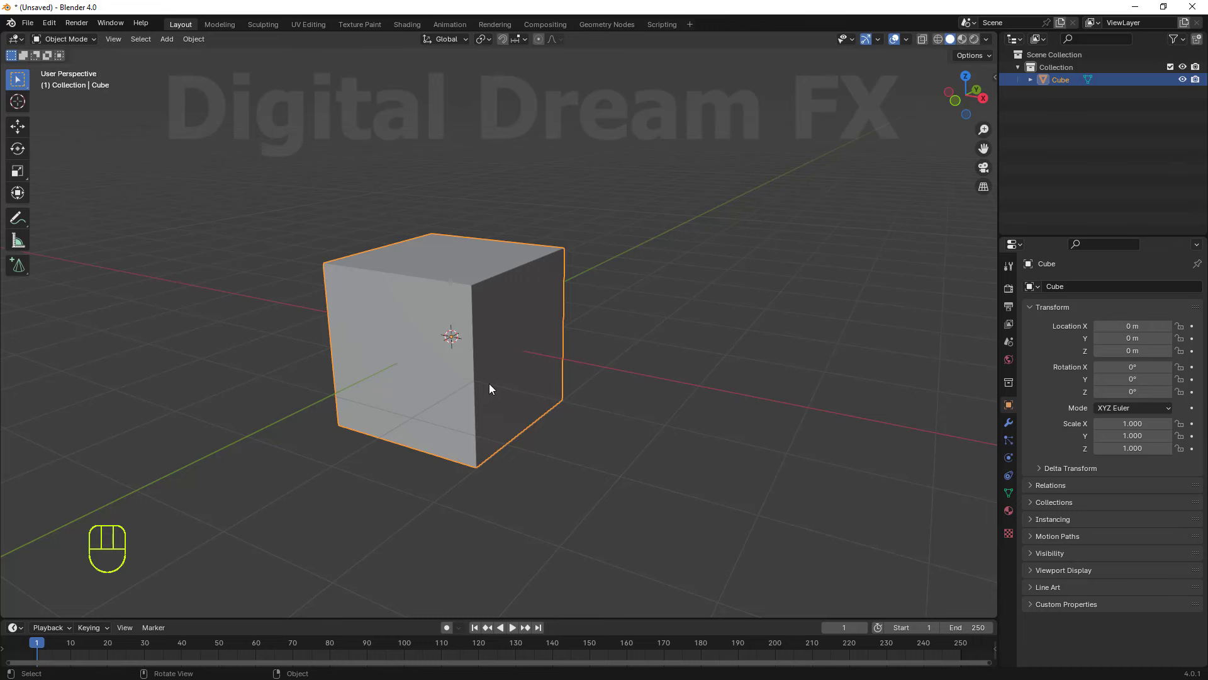
Orbit around the lone cube to view it from several angles.
drag(494, 389, 463, 217)
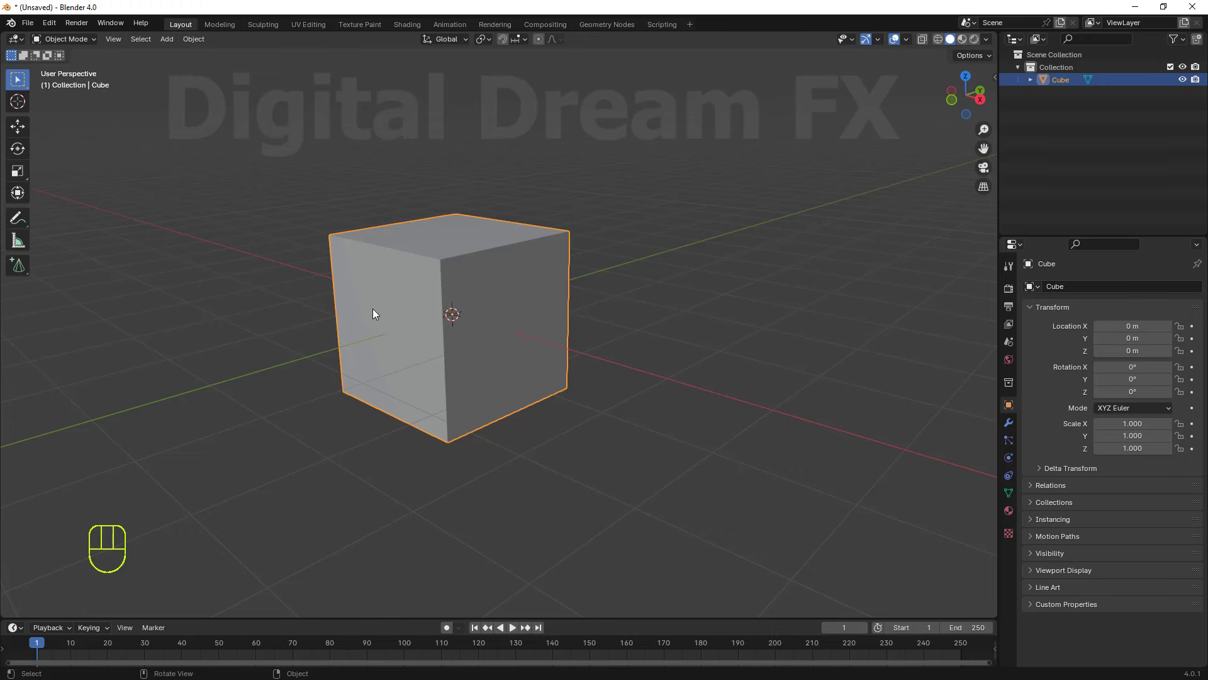
middle_click(476, 364)
middle_click(512, 331)
drag(514, 359, 482, 287)
middle_click(490, 304)
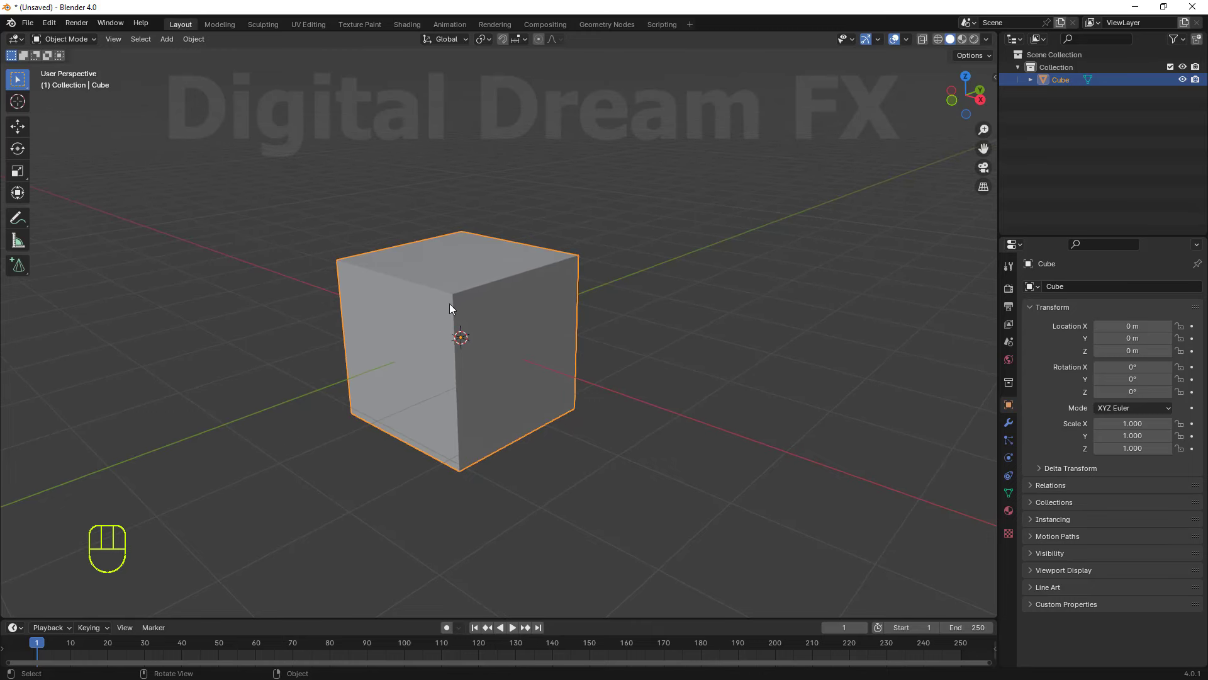
middle_click(457, 282)
drag(457, 302, 459, 228)
middle_click(439, 284)
middle_click(440, 282)
drag(71, 49, 453, 253)
middle_click(497, 281)
middle_click(513, 266)
middle_click(440, 283)
Start a grab with G on the cube but leave it at the origin, continuing to orbit.
key(g)
middle_click(566, 306)
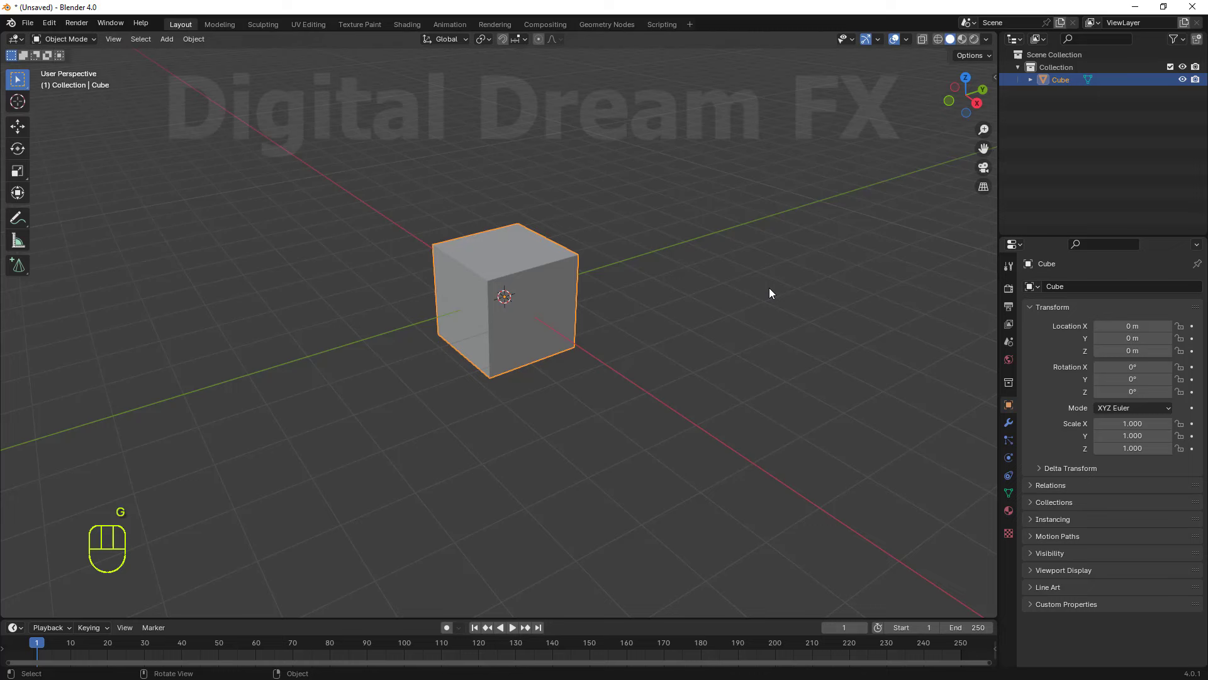
middle_click(615, 317)
middle_click(667, 346)
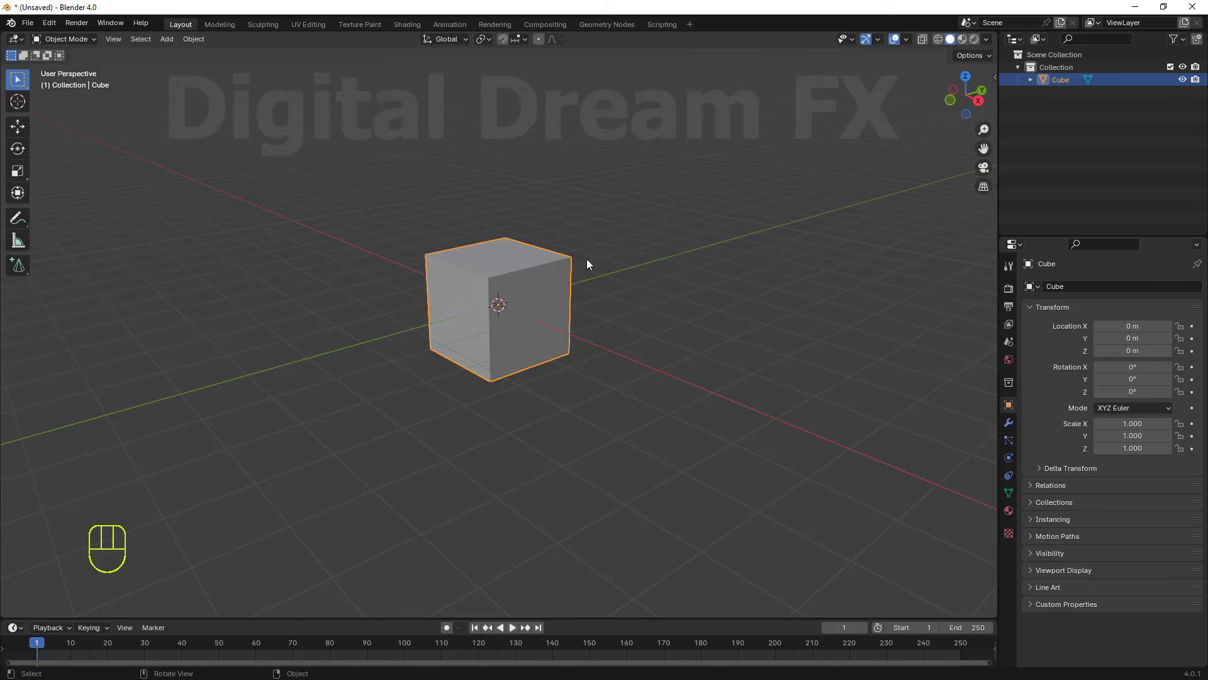
middle_click(592, 247)
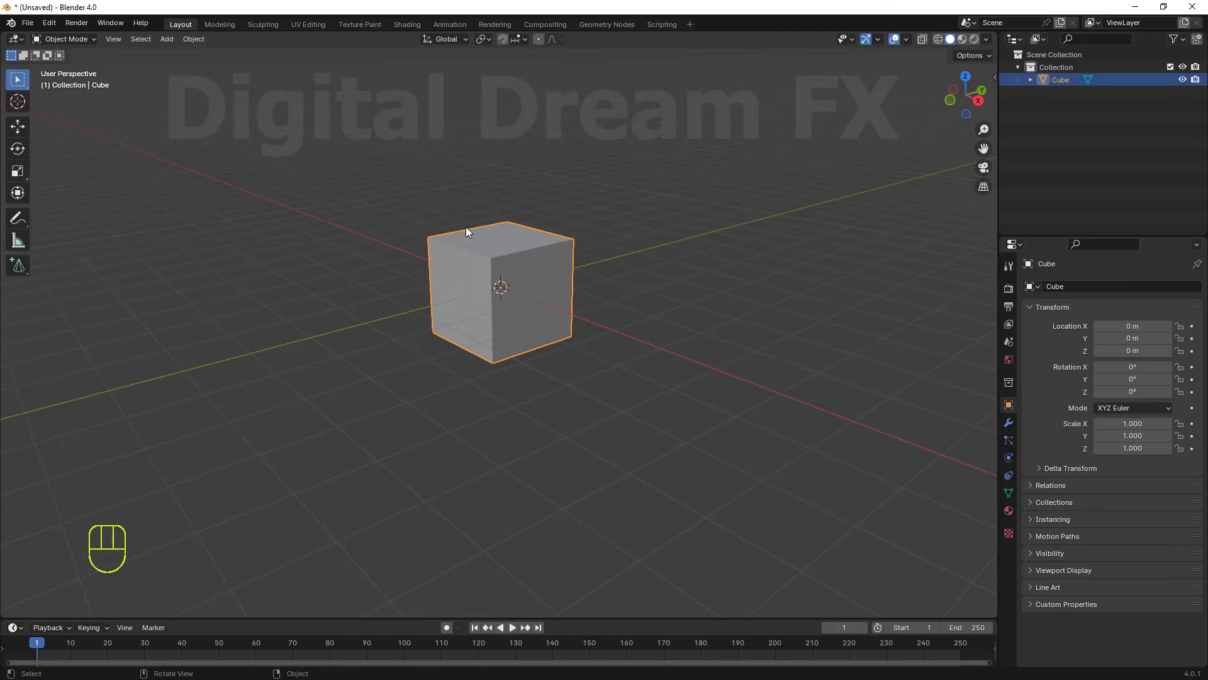
middle_click(520, 350)
middle_click(548, 331)
middle_click(531, 363)
middle_click(527, 347)
middle_click(265, 219)
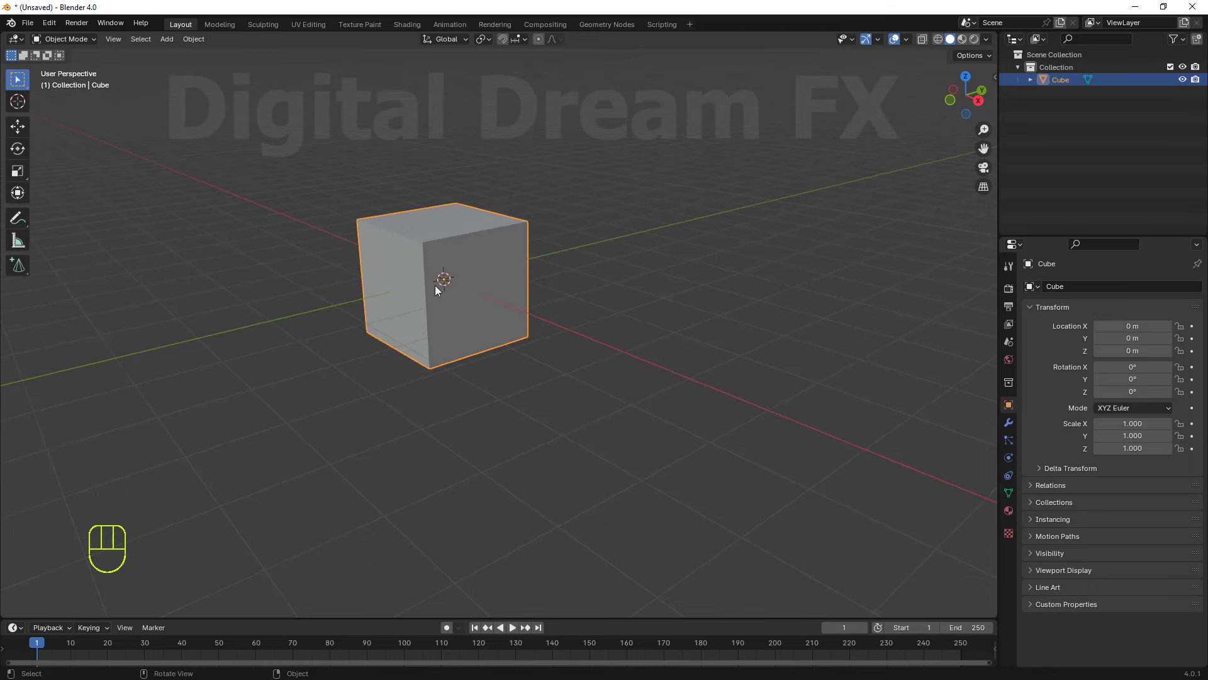
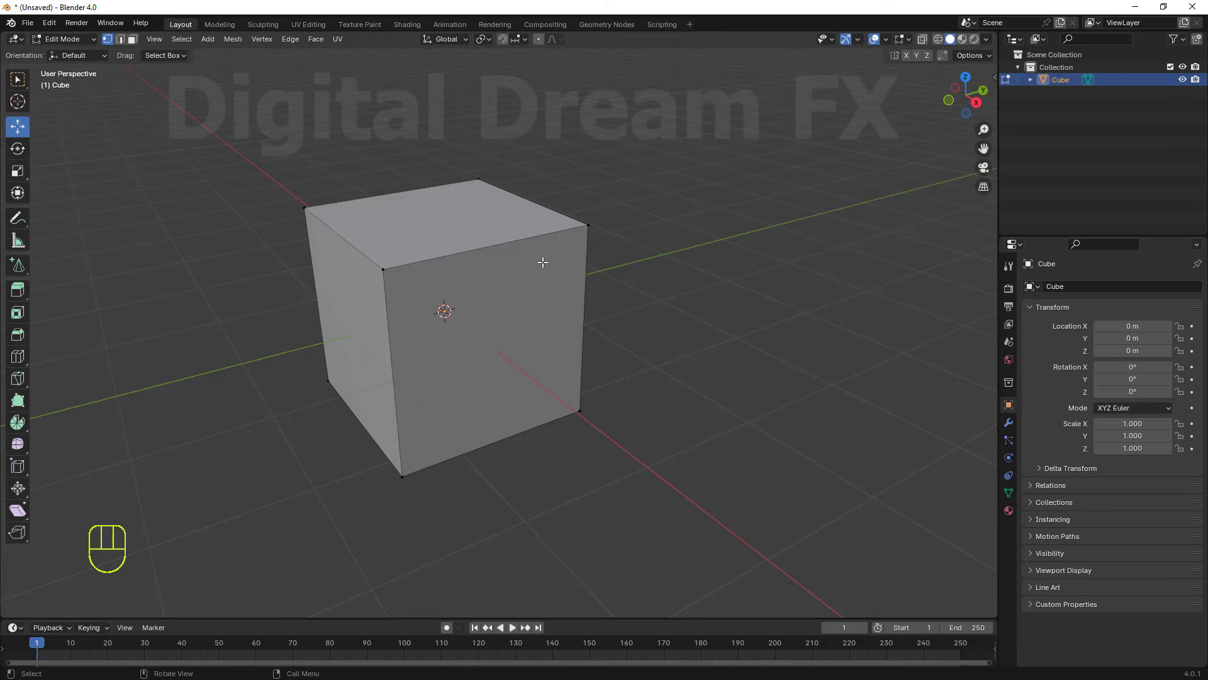
Toggle the cube between Edit Mode and Object Mode a few times while orbiting.
middle_click(471, 277)
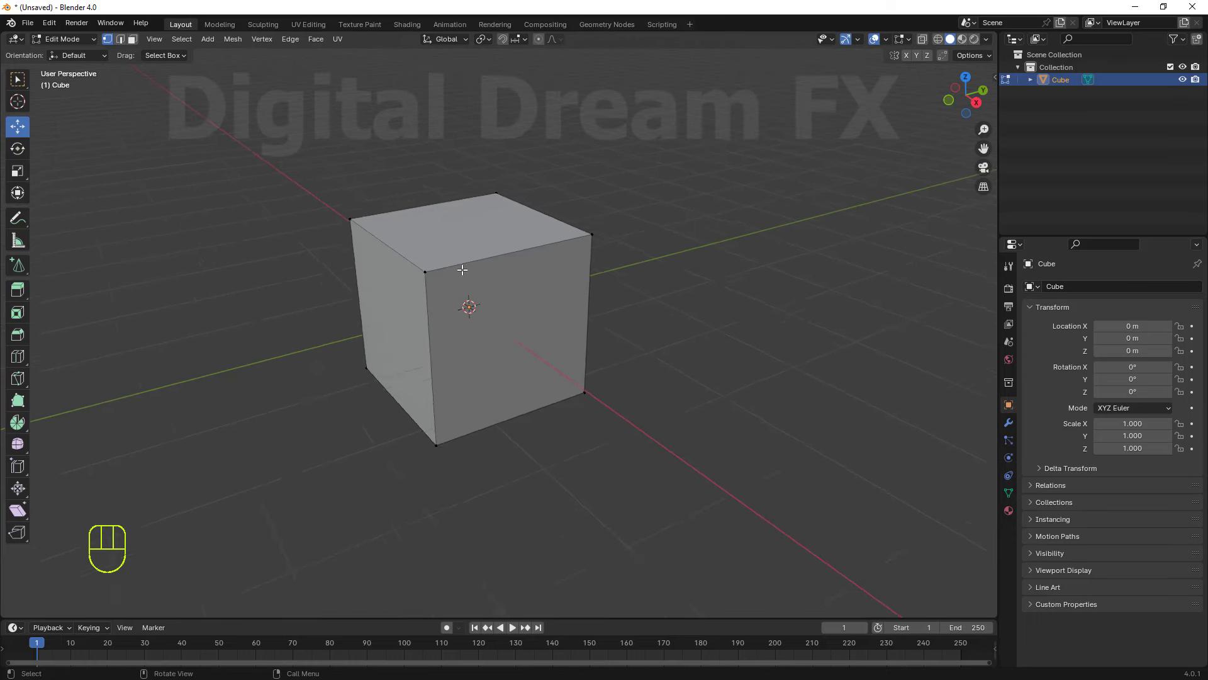
drag(430, 296, 449, 236)
middle_click(453, 266)
middle_click(469, 266)
middle_click(451, 320)
middle_click(454, 308)
key(Tab)
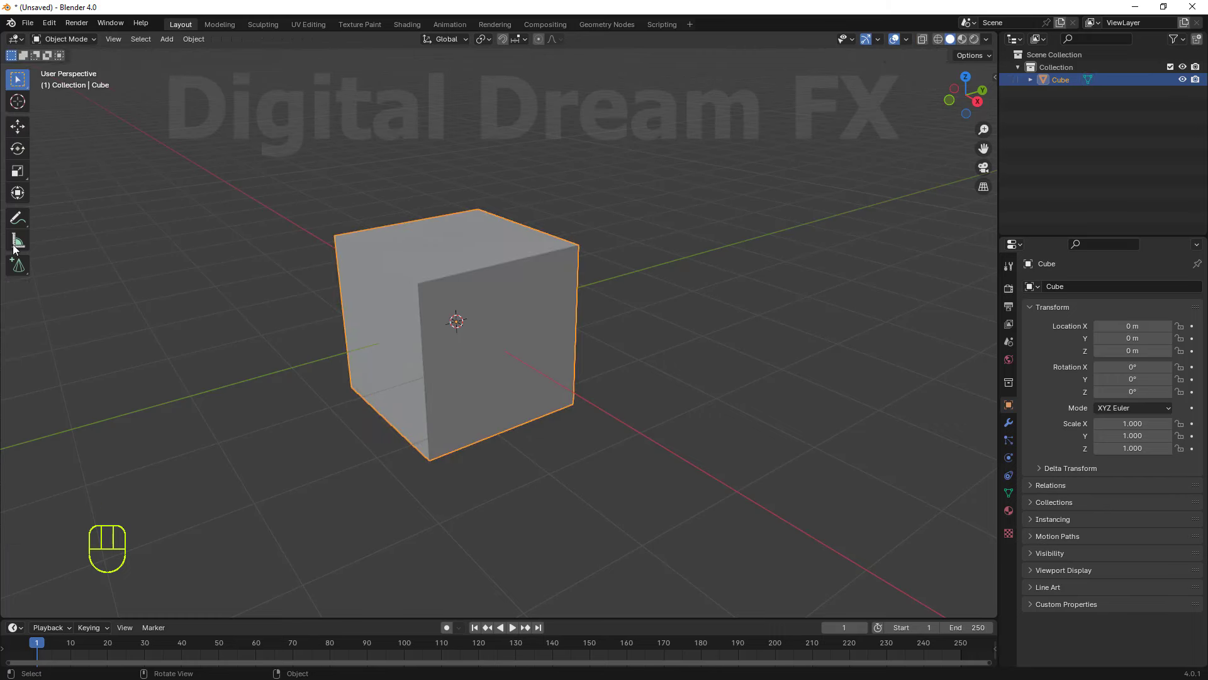
key(Tab)
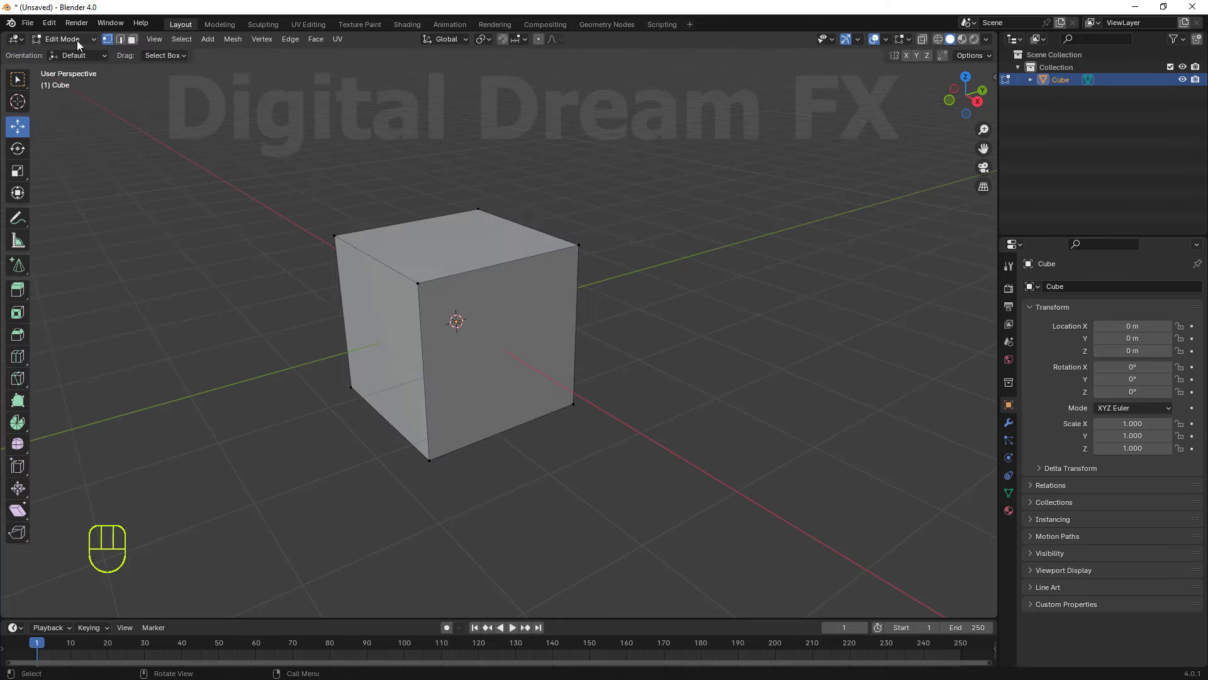
drag(82, 48, 81, 49)
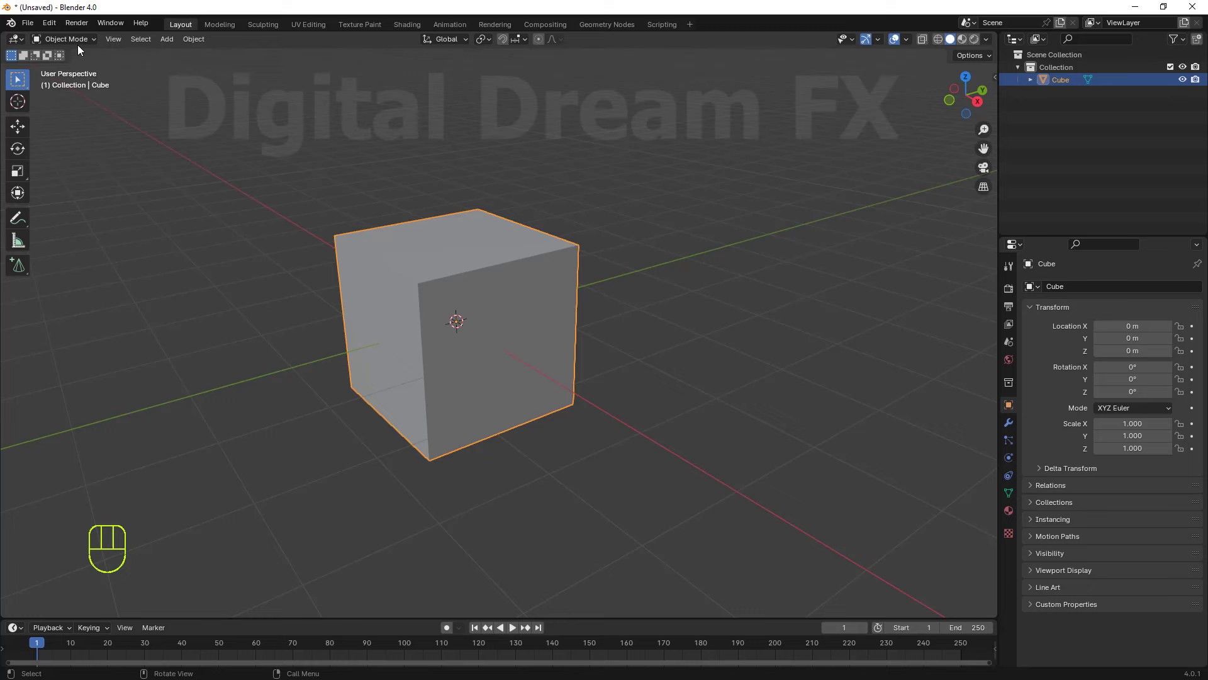
drag(82, 46, 76, 70)
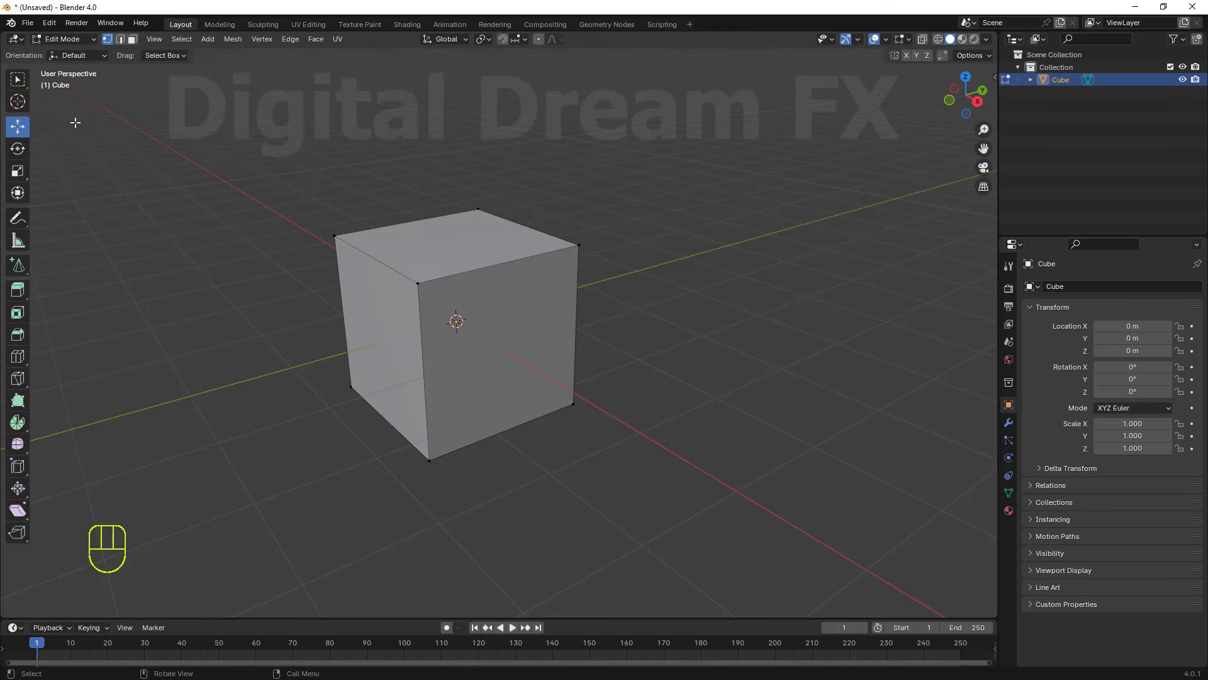
Bring up the Shift+A add list, dismiss it, and end in Object Mode.
middle_click(490, 422)
middle_click(486, 456)
middle_click(475, 444)
middle_click(465, 424)
middle_click(458, 442)
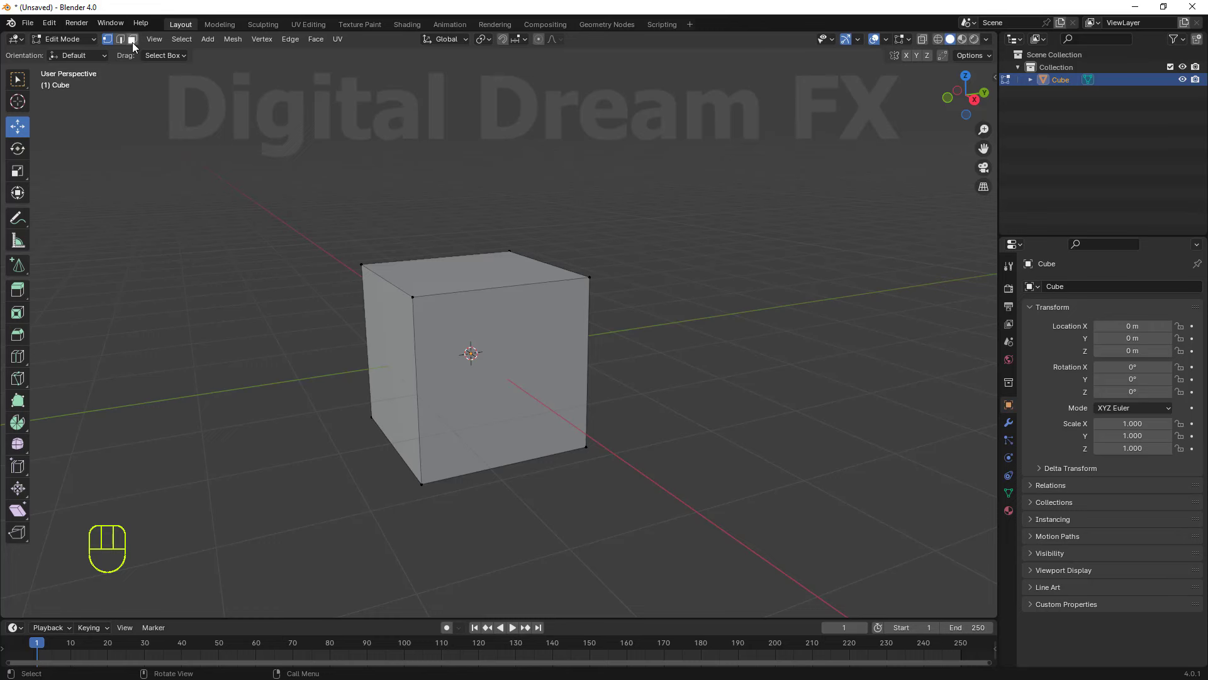
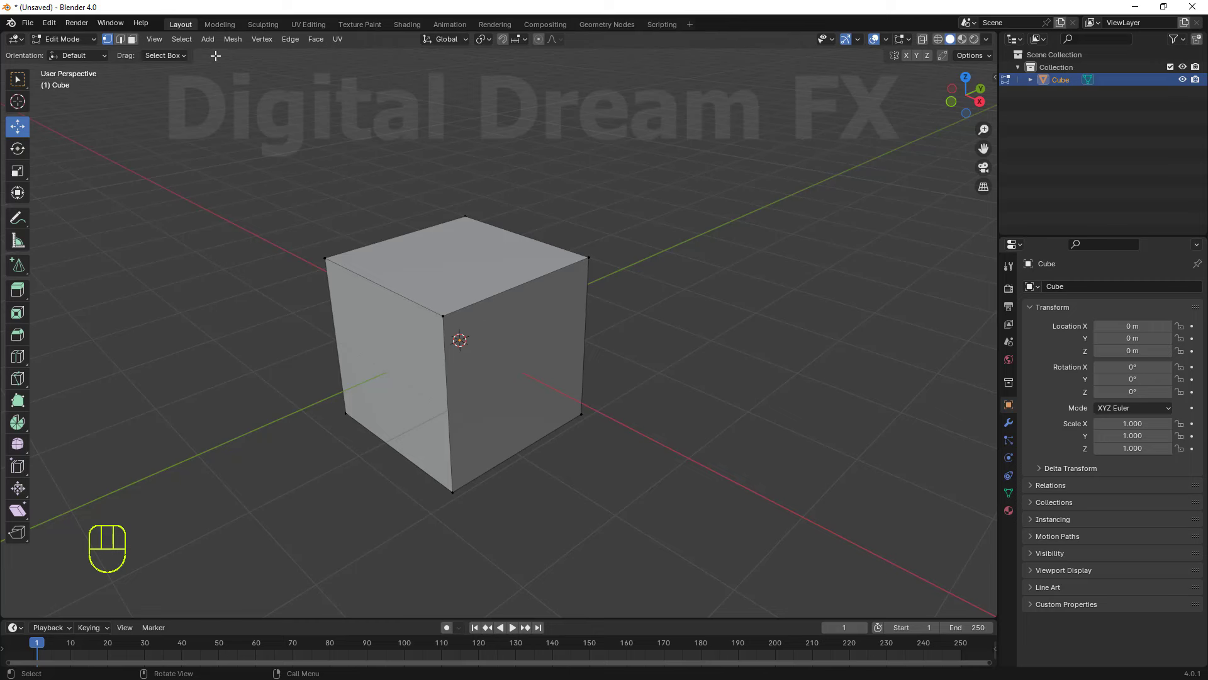
drag(217, 46, 238, 240)
middle_click(228, 271)
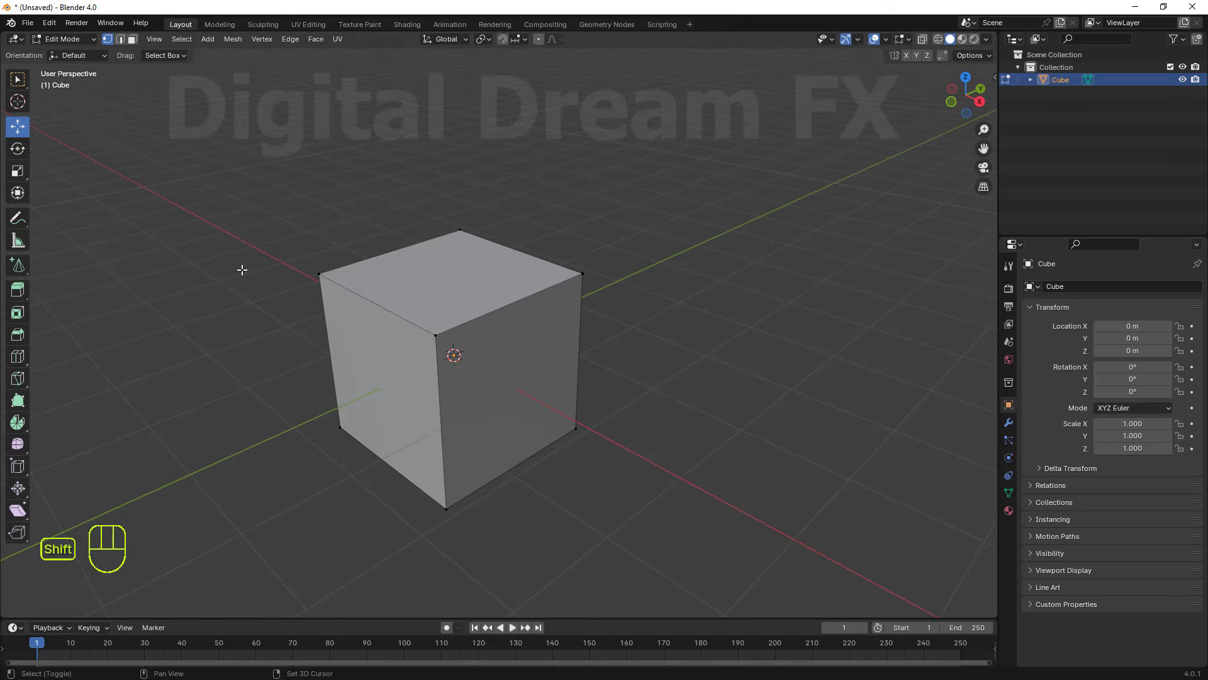
key(shift+a)
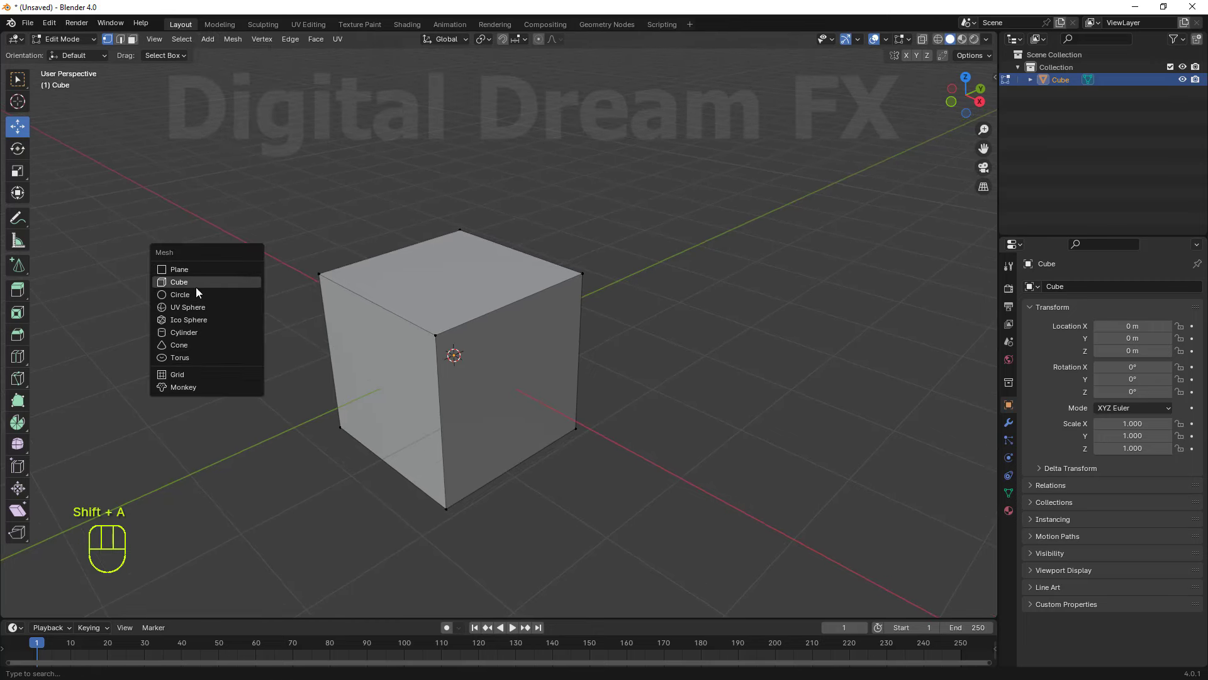
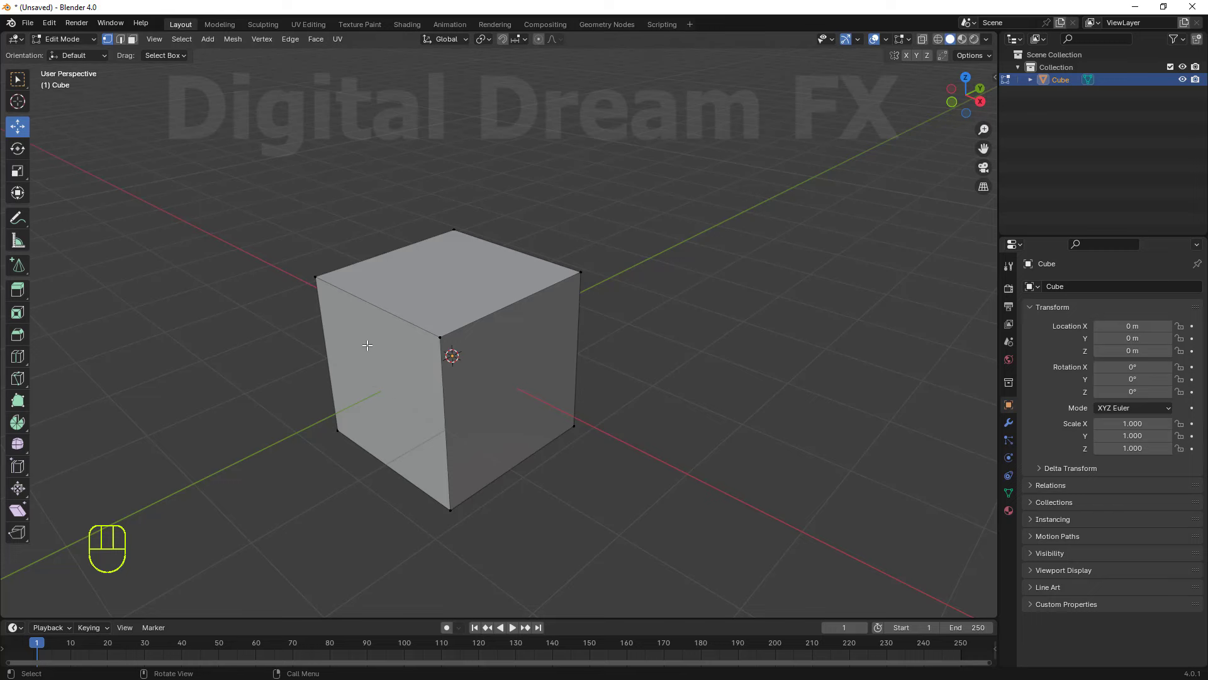
key(Tab)
middle_click(591, 413)
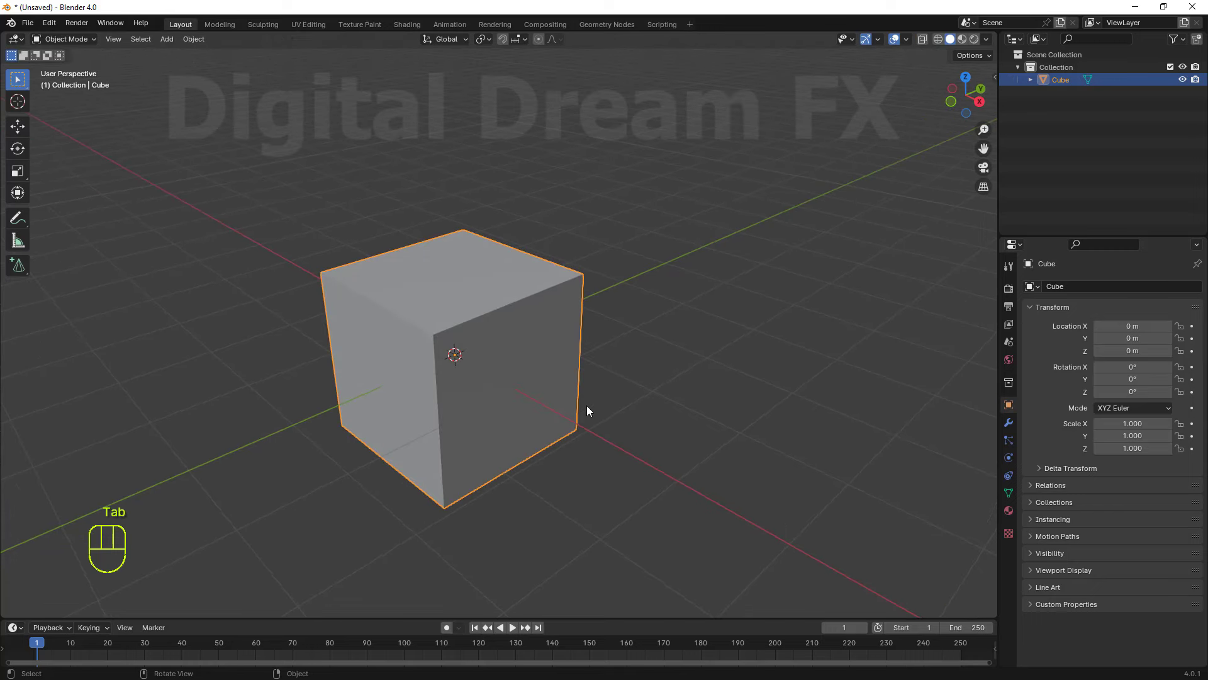
Close the add-mesh list without adding anything and put the cube into Edit Mode.
key(shift+a)
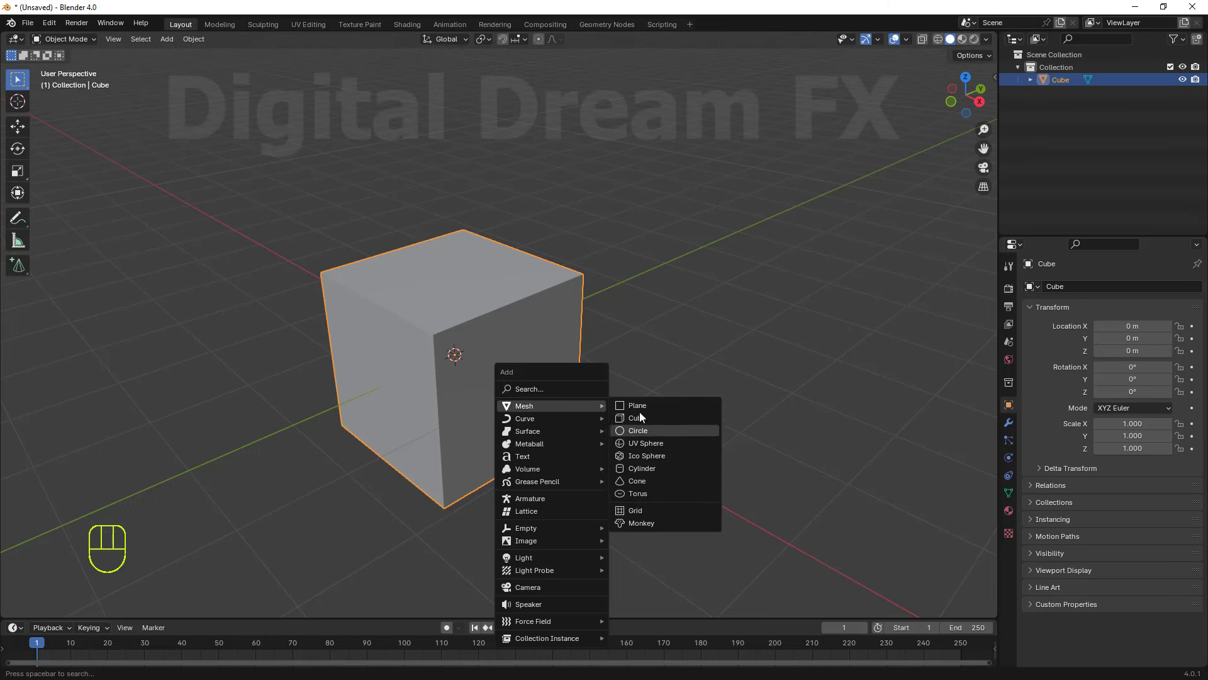
middle_click(213, 197)
middle_click(247, 234)
middle_click(215, 305)
middle_click(210, 319)
middle_click(66, 171)
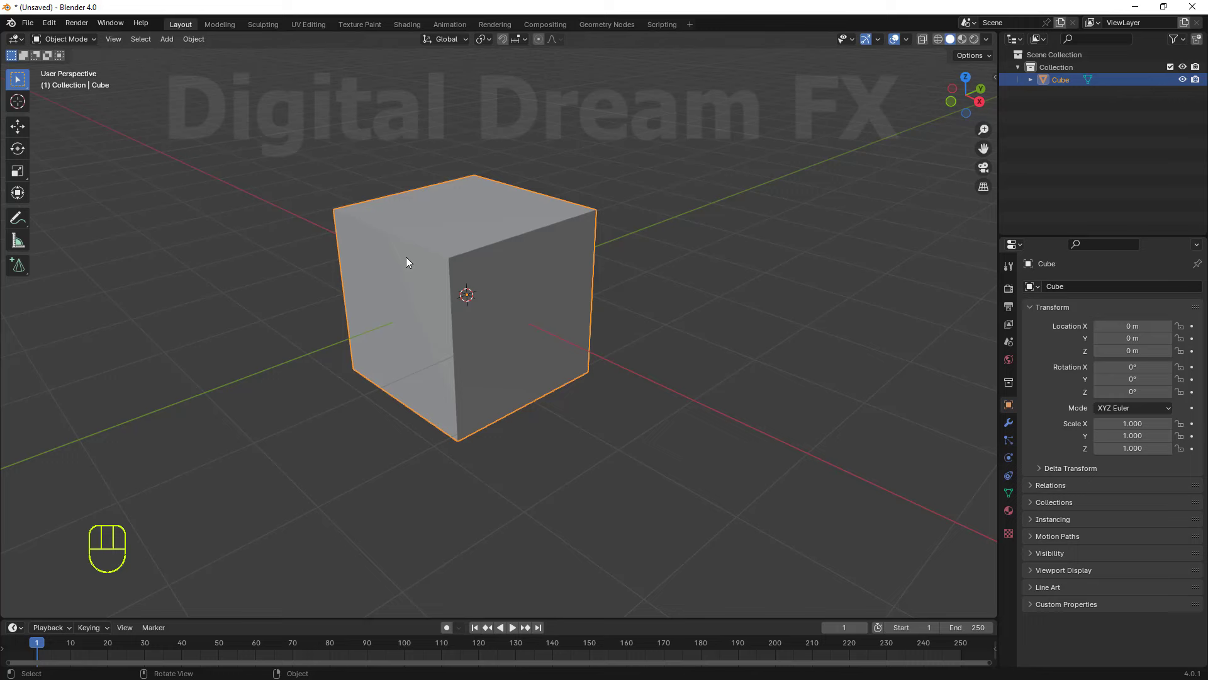
key(Tab)
middle_click(609, 337)
middle_click(484, 363)
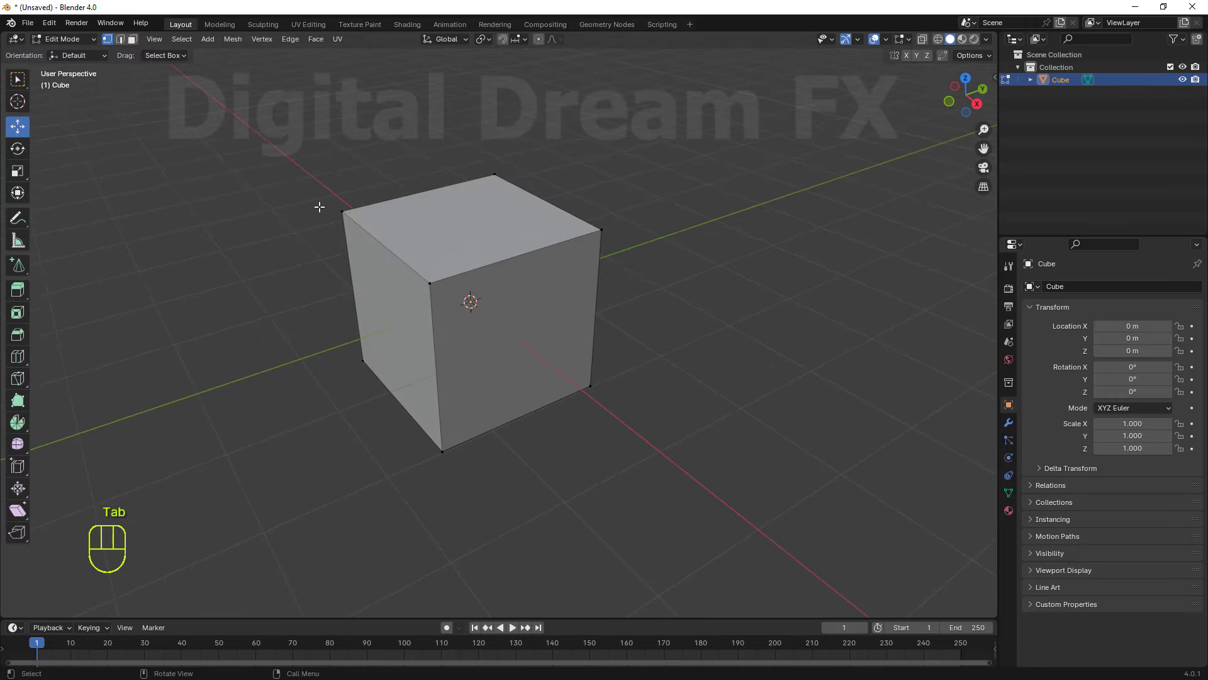
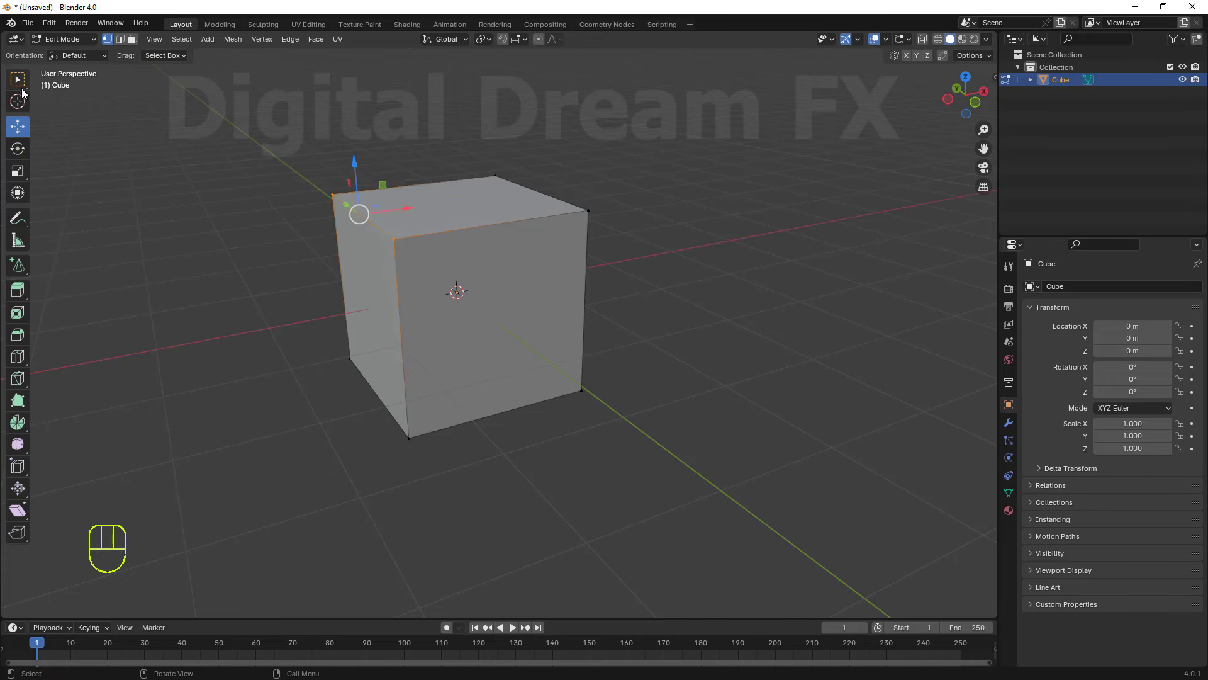
Select the cube's right-hand corner vertices and then its left face.
drag(24, 86, 88, 93)
drag(198, 128, 295, 170)
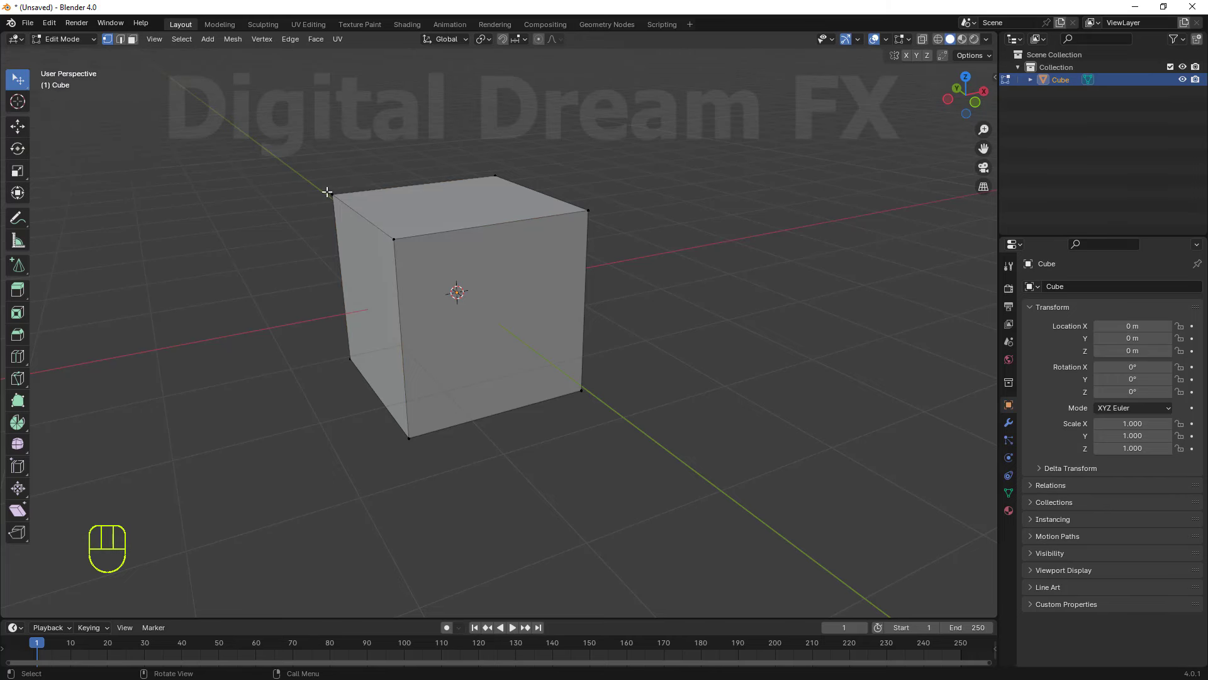
click(326, 187)
drag(384, 227, 441, 180)
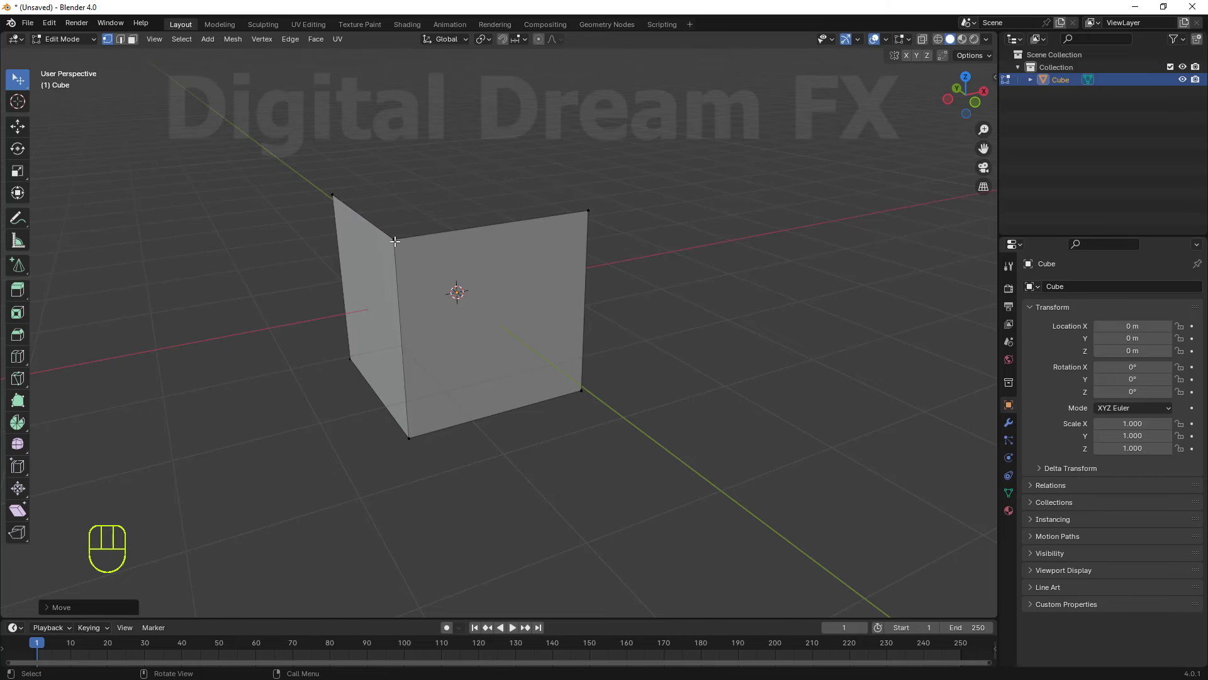
drag(334, 193, 384, 258)
click(384, 236)
click(591, 211)
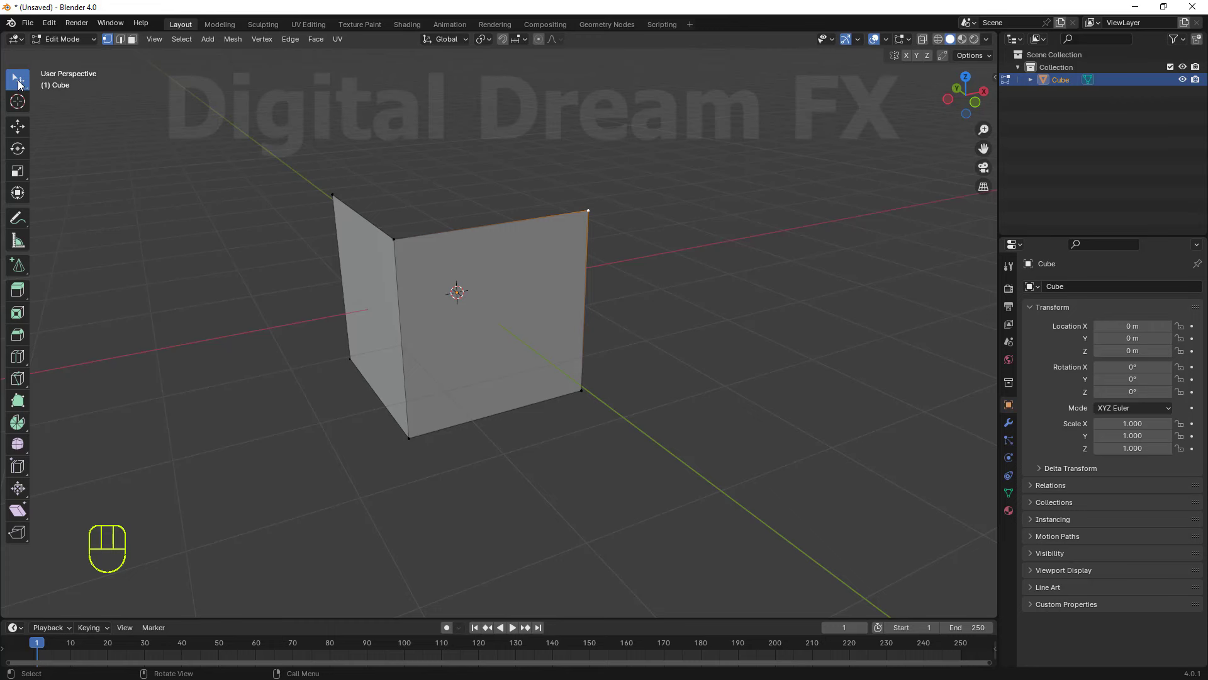
drag(22, 85, 95, 147)
drag(207, 302, 290, 237)
drag(224, 133, 439, 463)
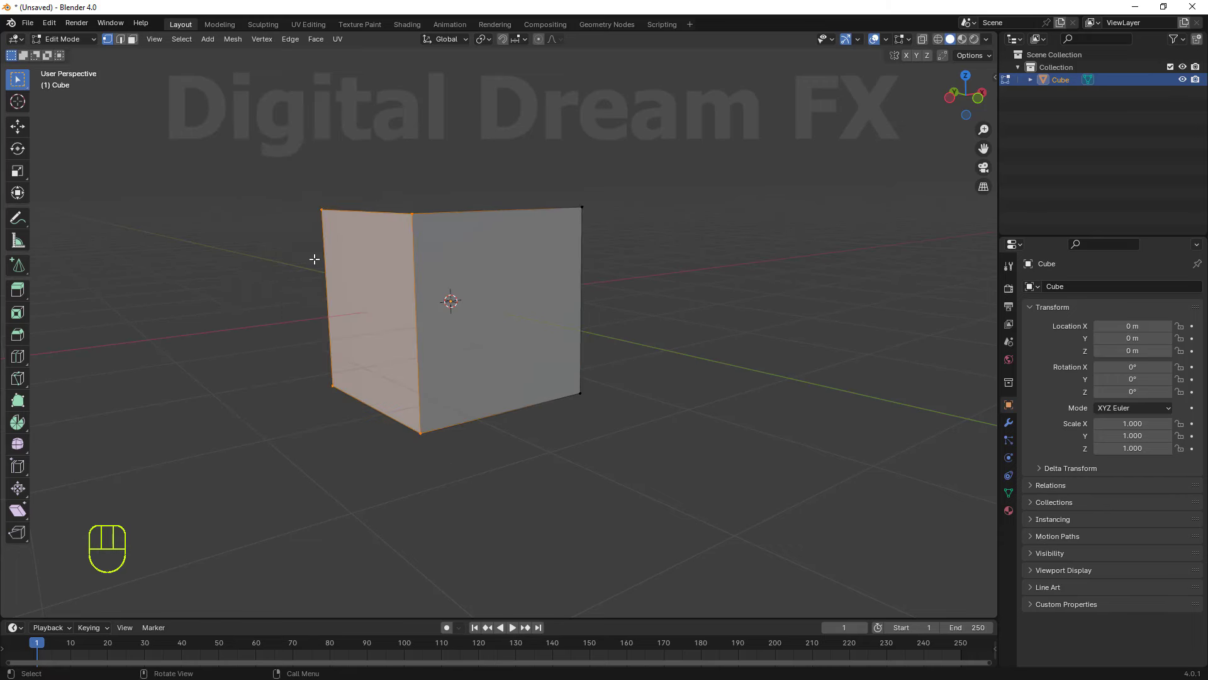
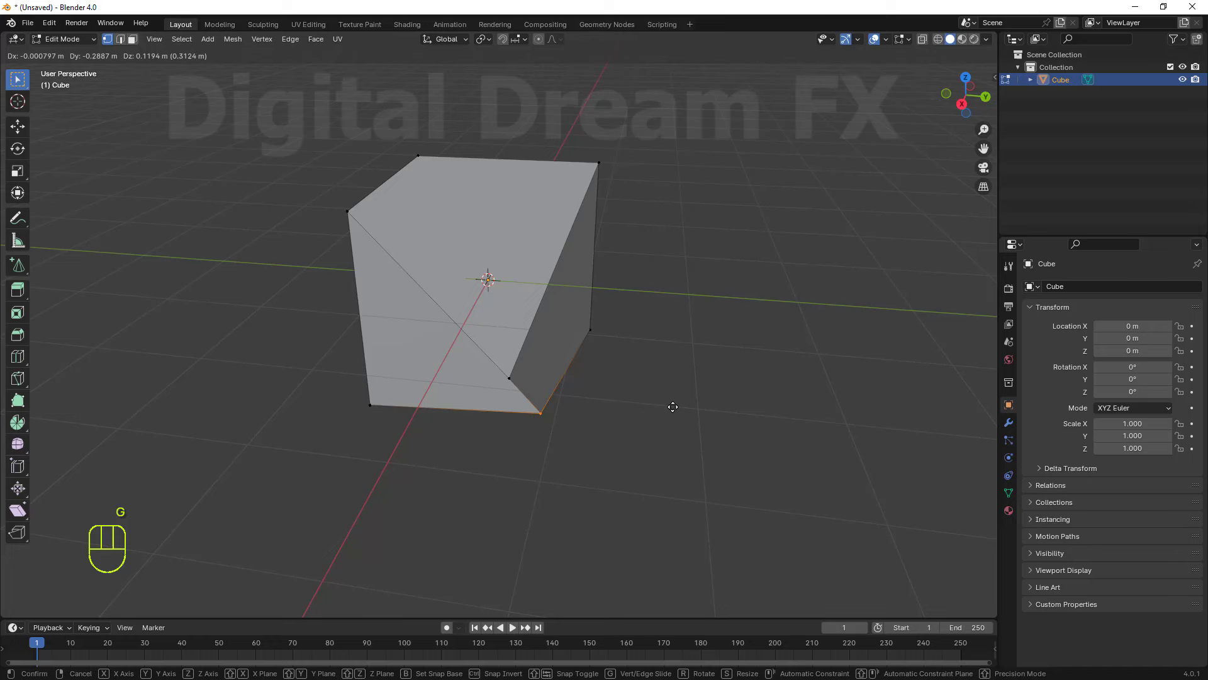
Pull a corner vertex with G to skew the top into a slope, then switch to edge select.
drag(557, 402, 557, 402)
click(555, 385)
key(g)
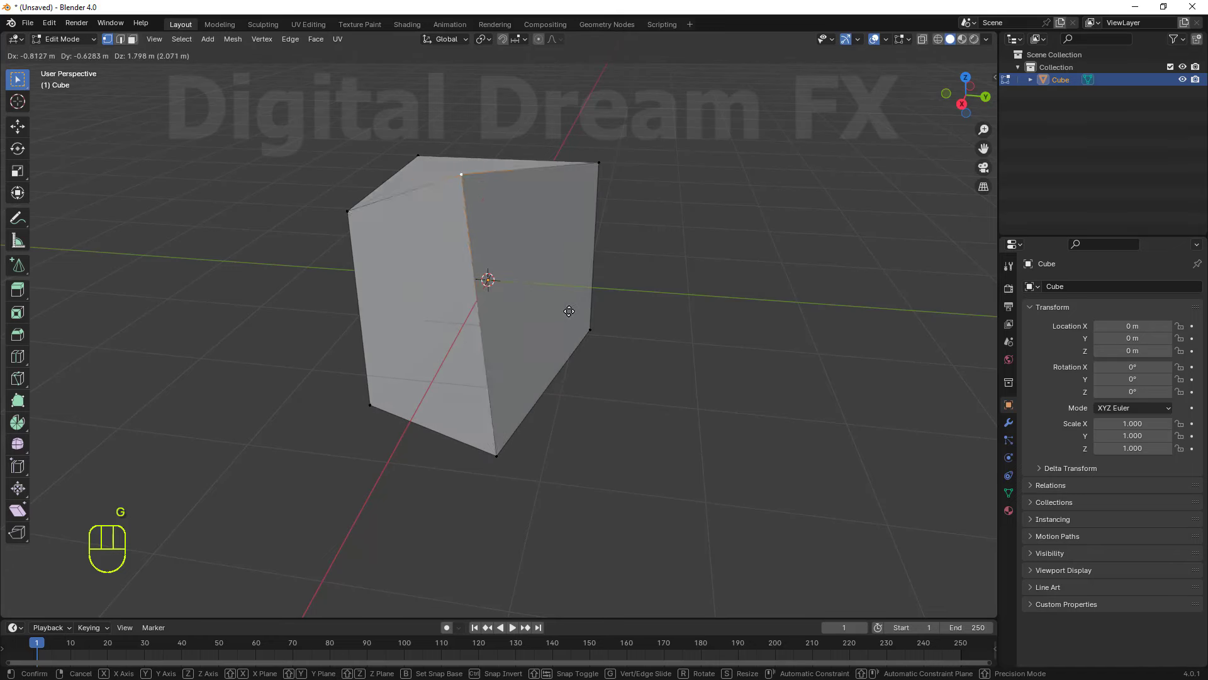
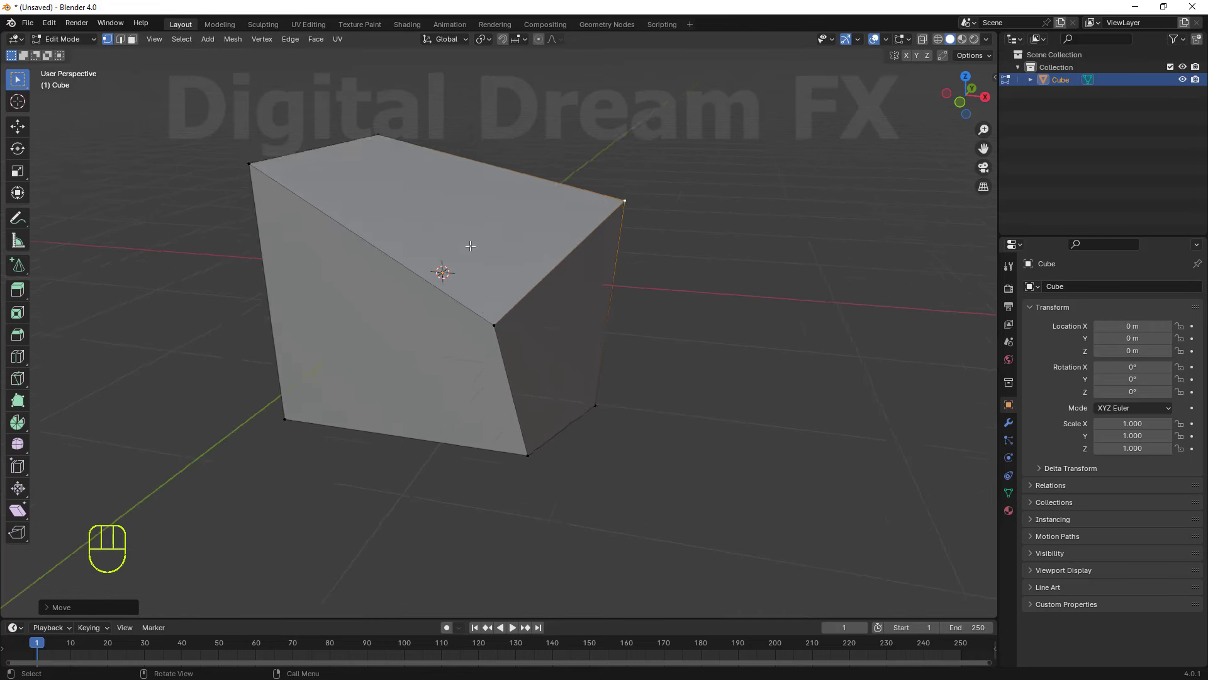
middle_click(487, 285)
drag(525, 296, 557, 285)
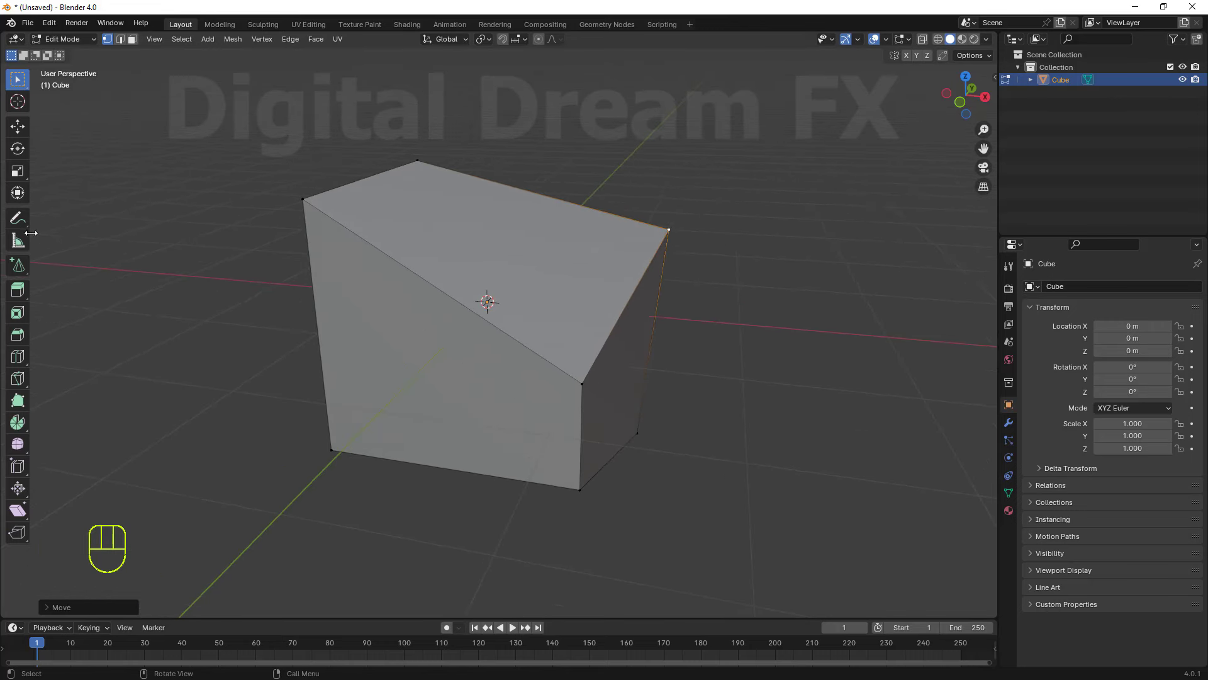
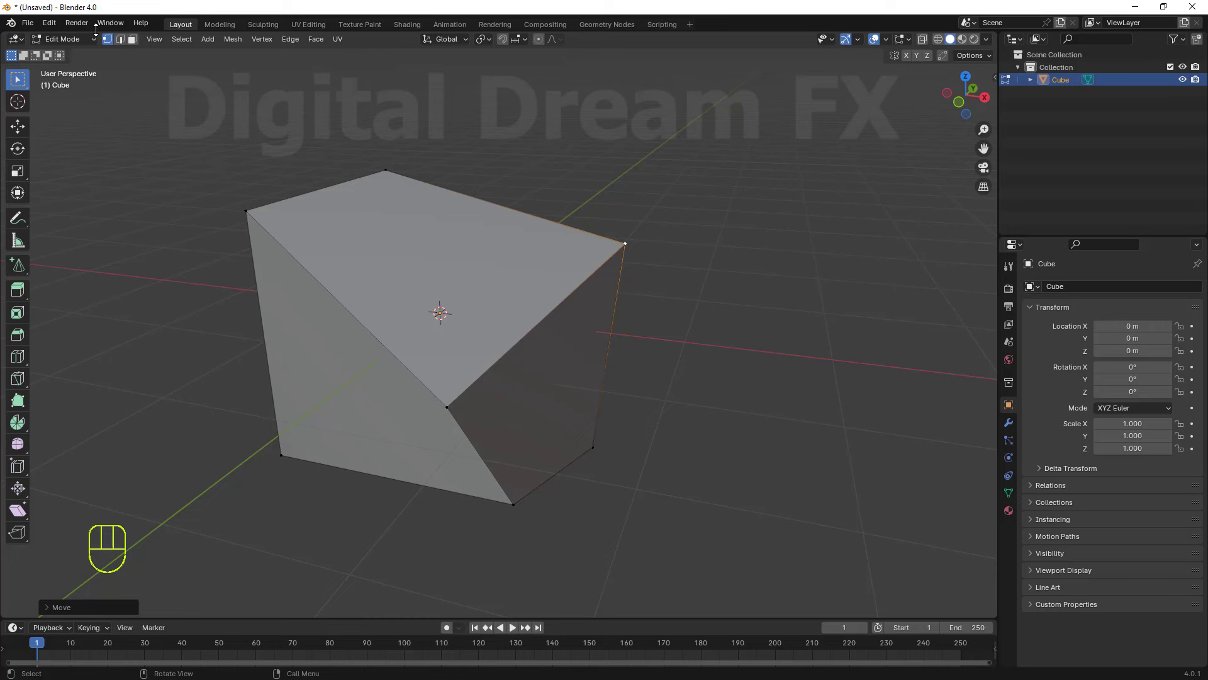
click(121, 42)
middle_click(290, 269)
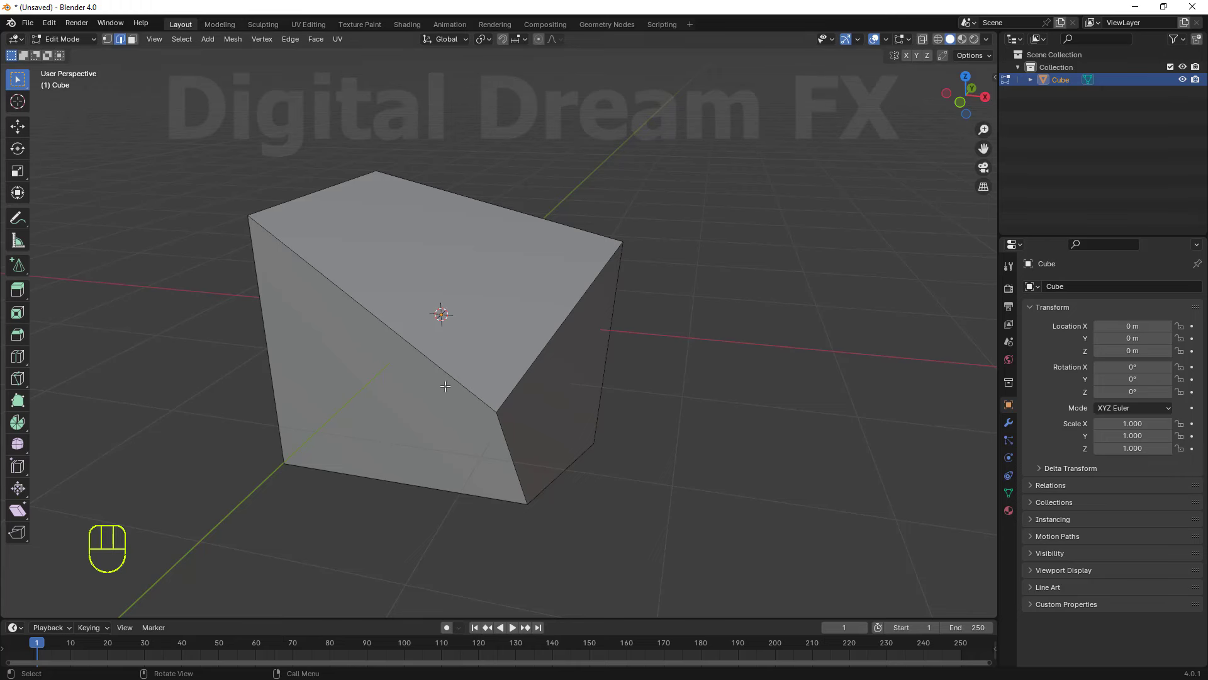
middle_click(487, 413)
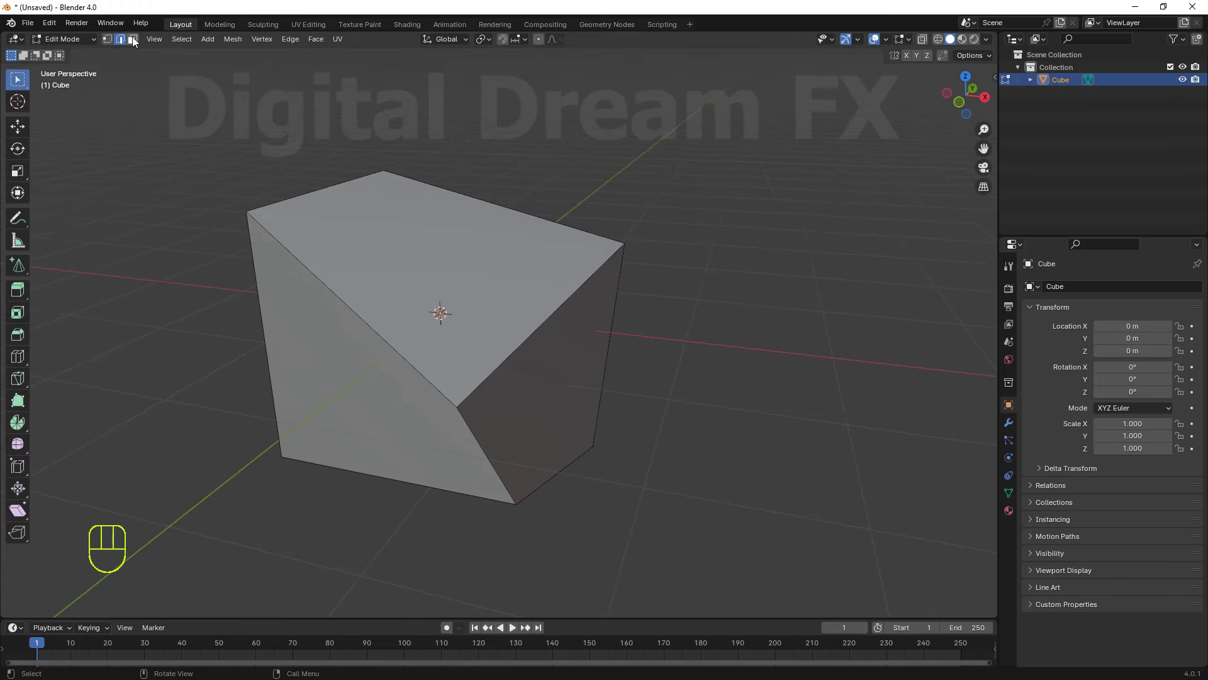
click(137, 41)
middle_click(337, 353)
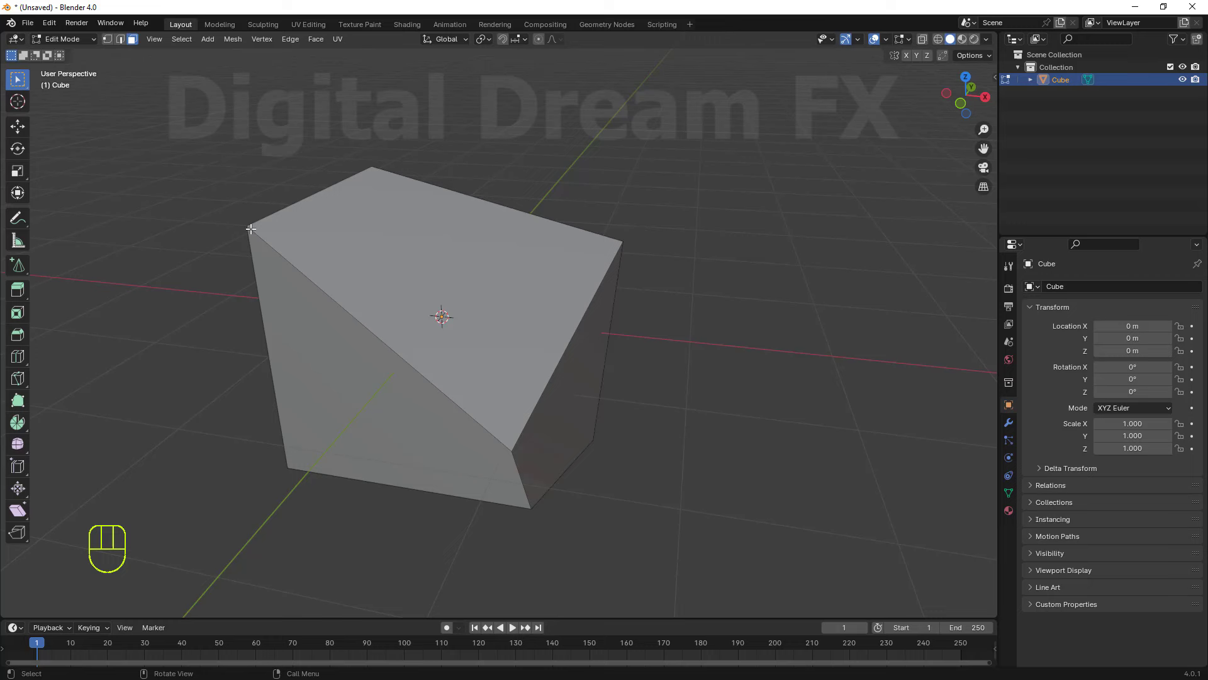
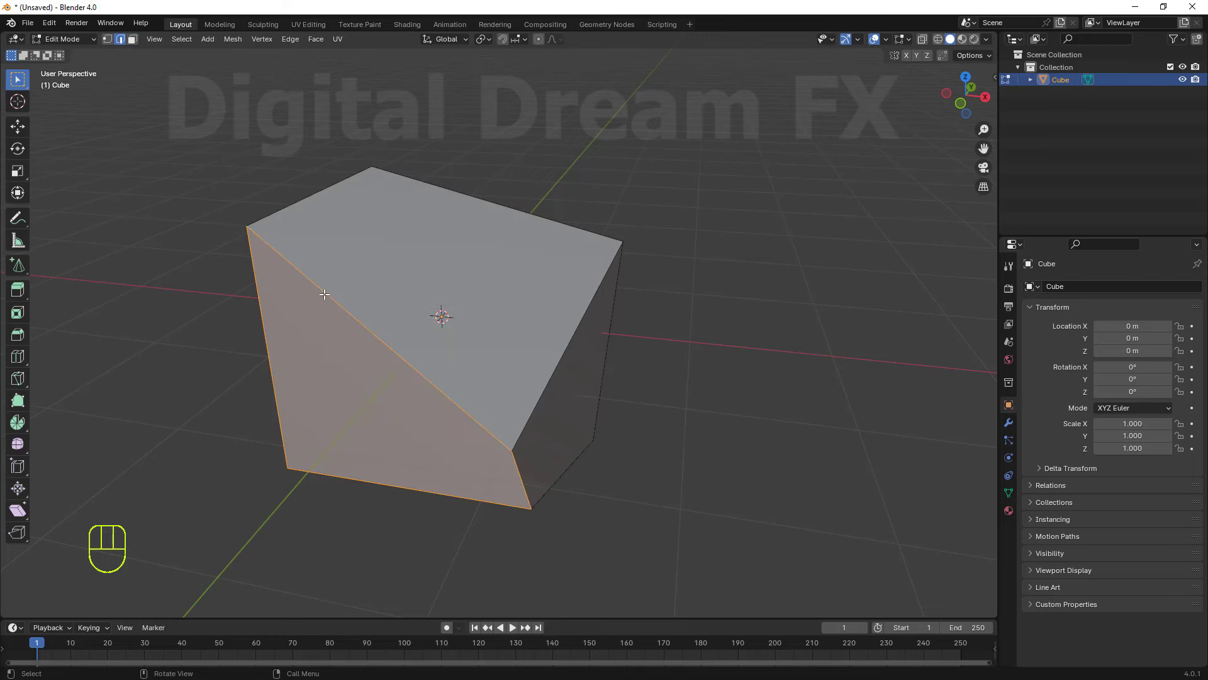
click(579, 319)
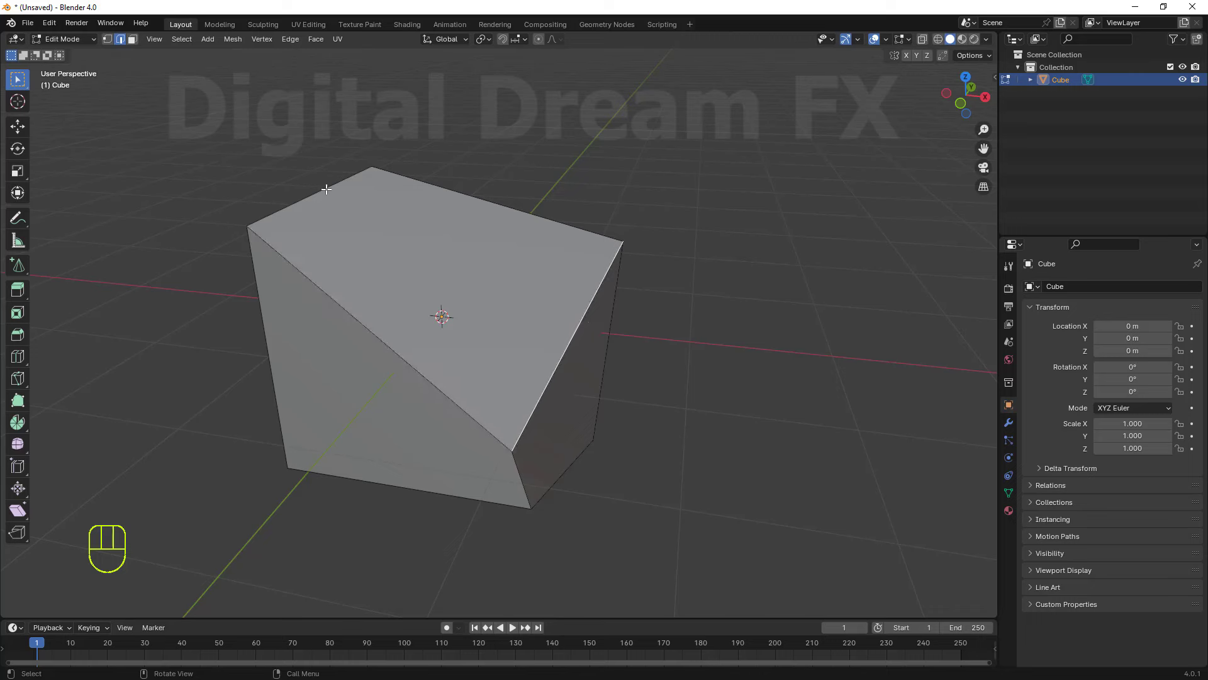
drag(324, 183, 328, 187)
key(g)
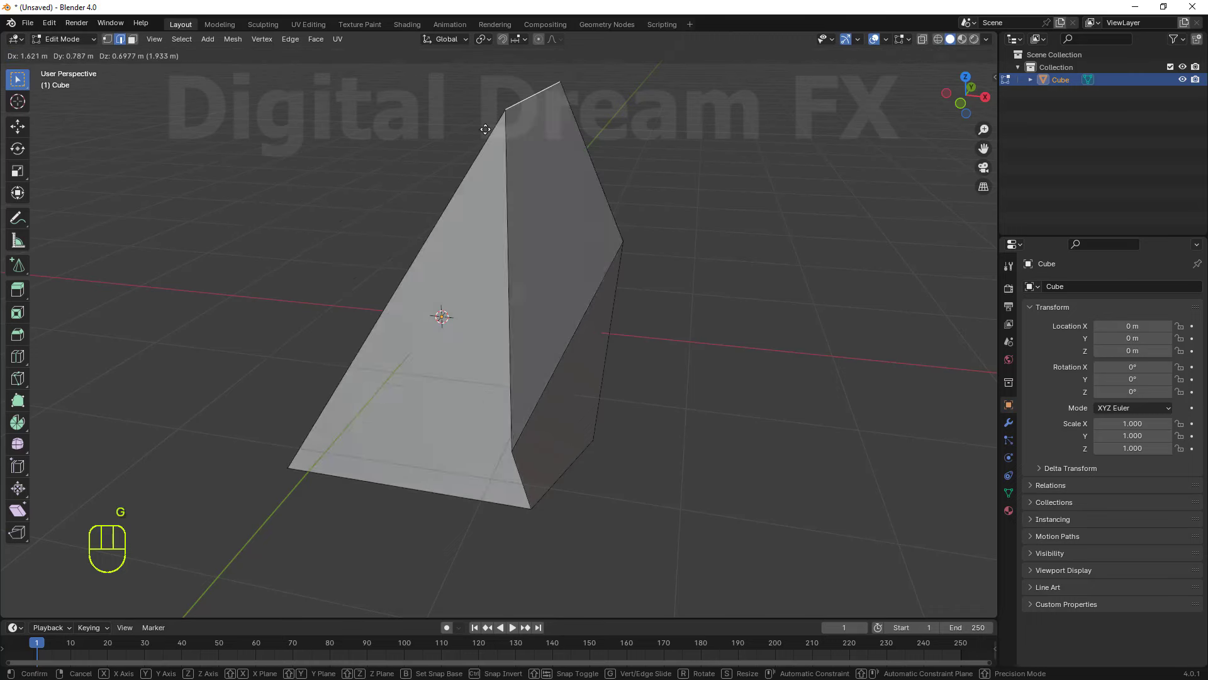
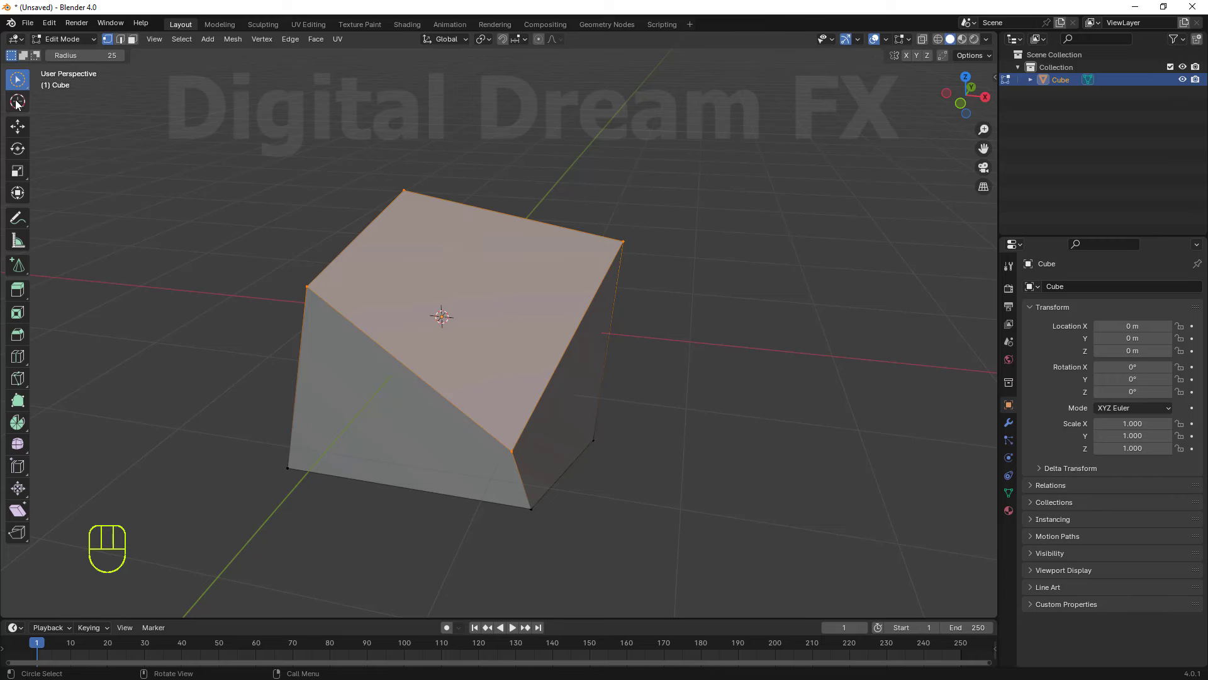
drag(13, 78, 82, 163)
middle_click(196, 302)
click(228, 407)
middle_click(339, 349)
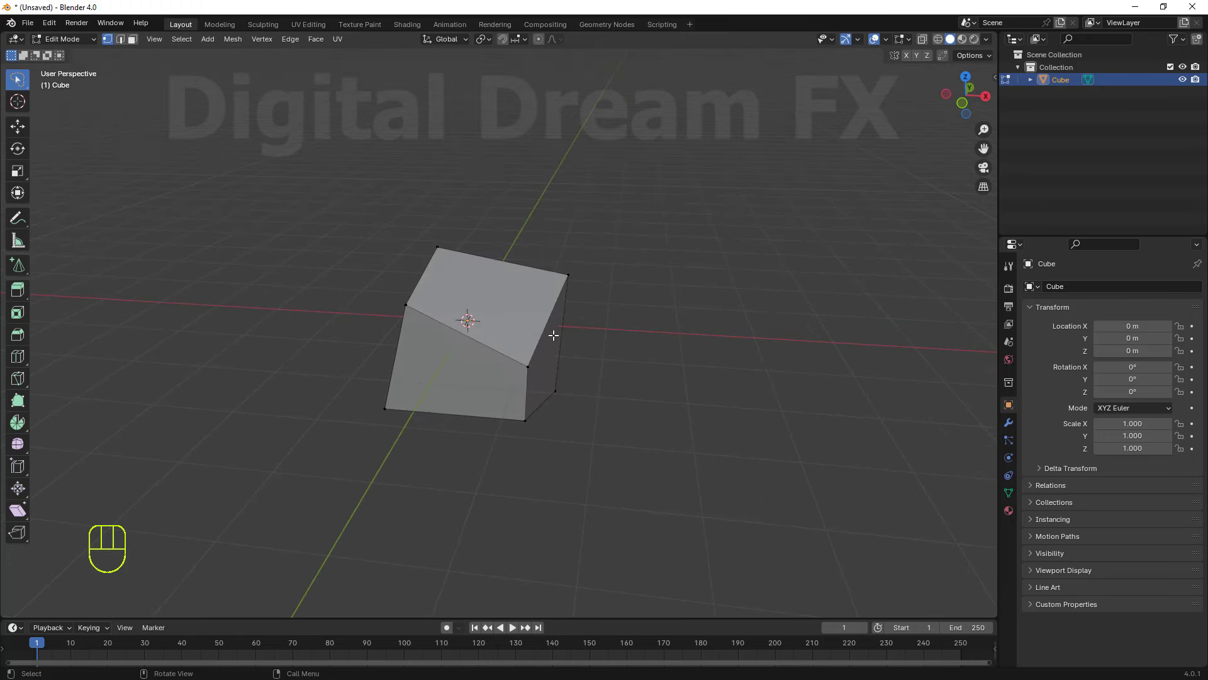
drag(489, 389, 510, 400)
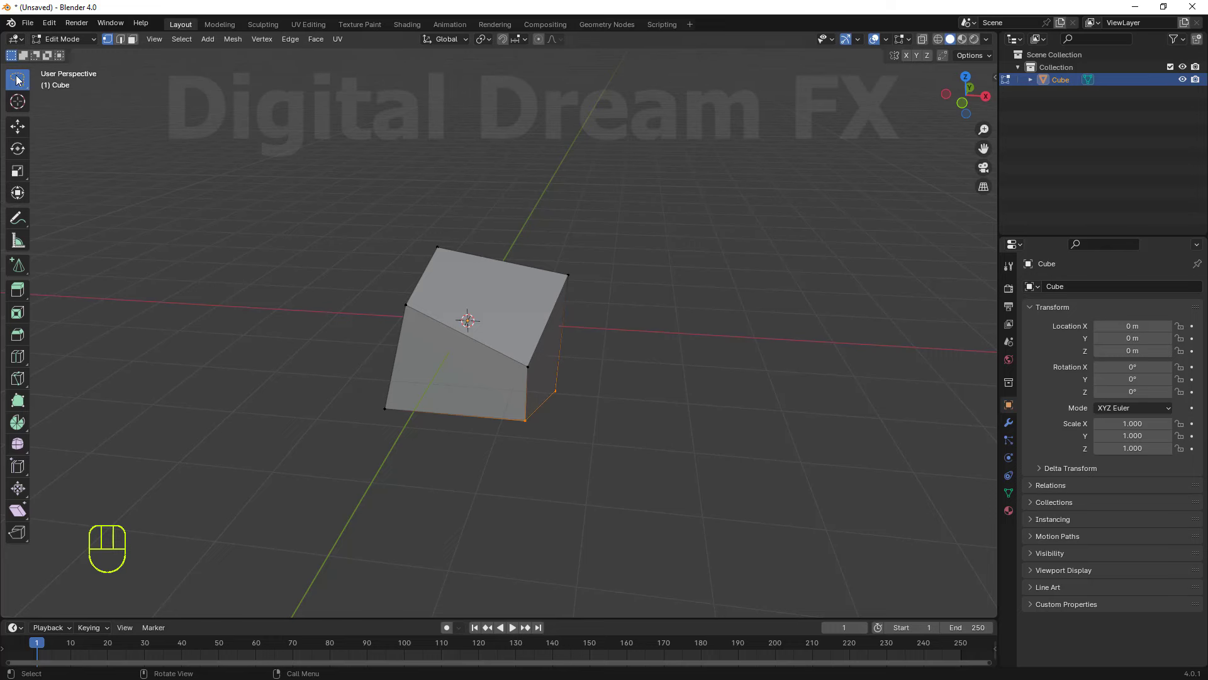
drag(19, 79, 95, 98)
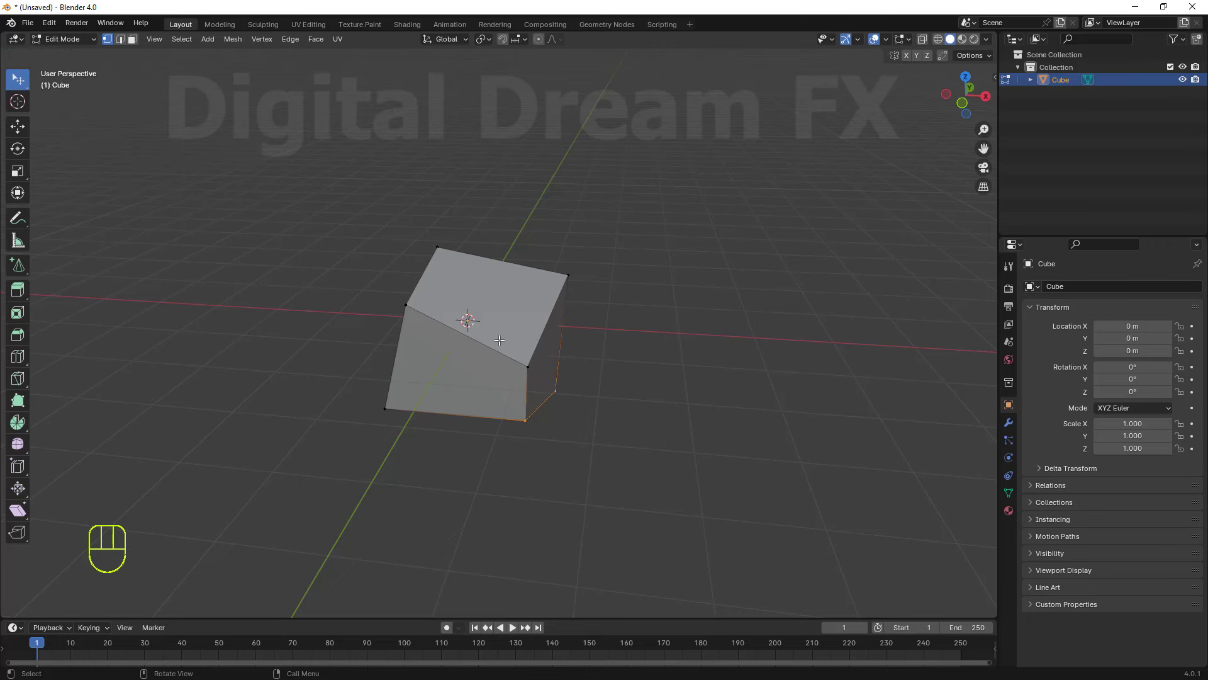
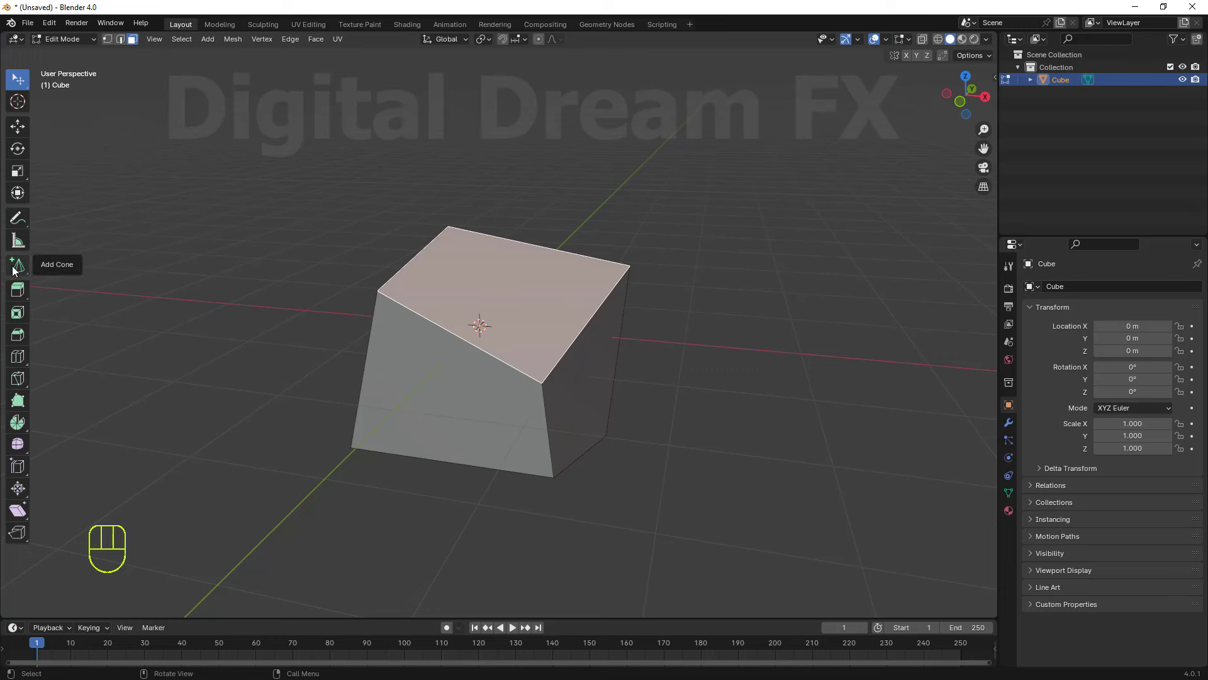
Toggle Tab to leave mesh editing, finishing in Object Mode with the skewed cube intact.
drag(20, 274, 165, 229)
middle_click(188, 333)
drag(271, 351, 277, 338)
middle_click(280, 337)
key(Tab)
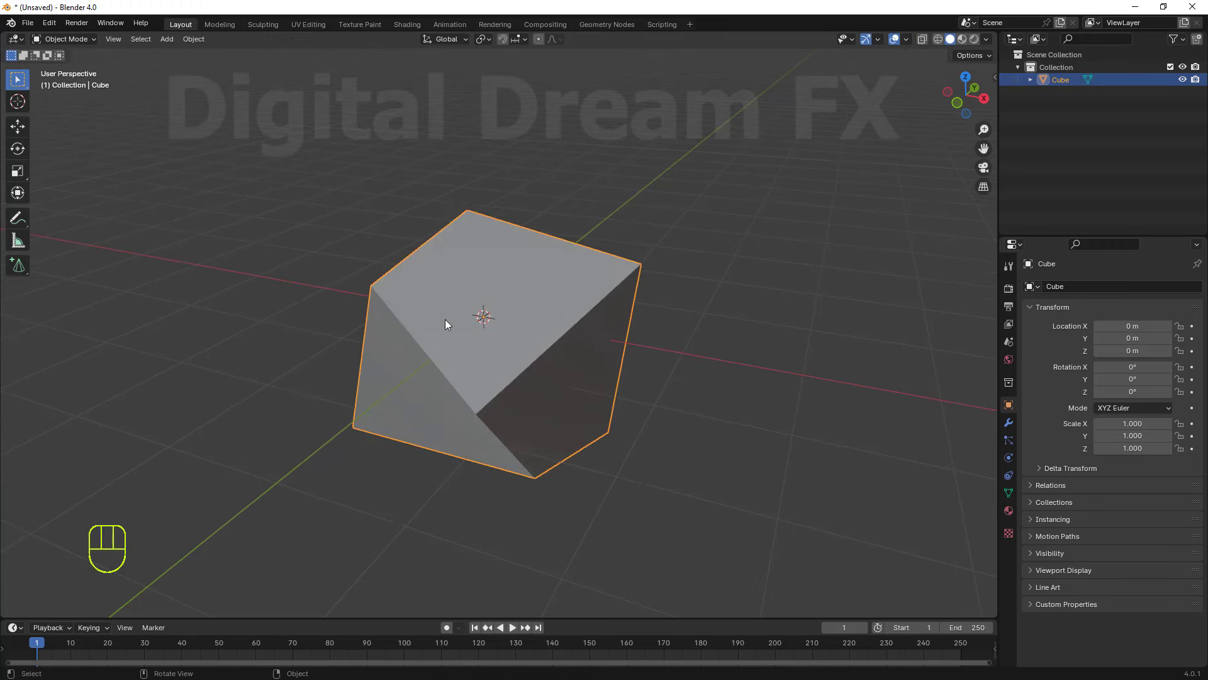
key(Tab)
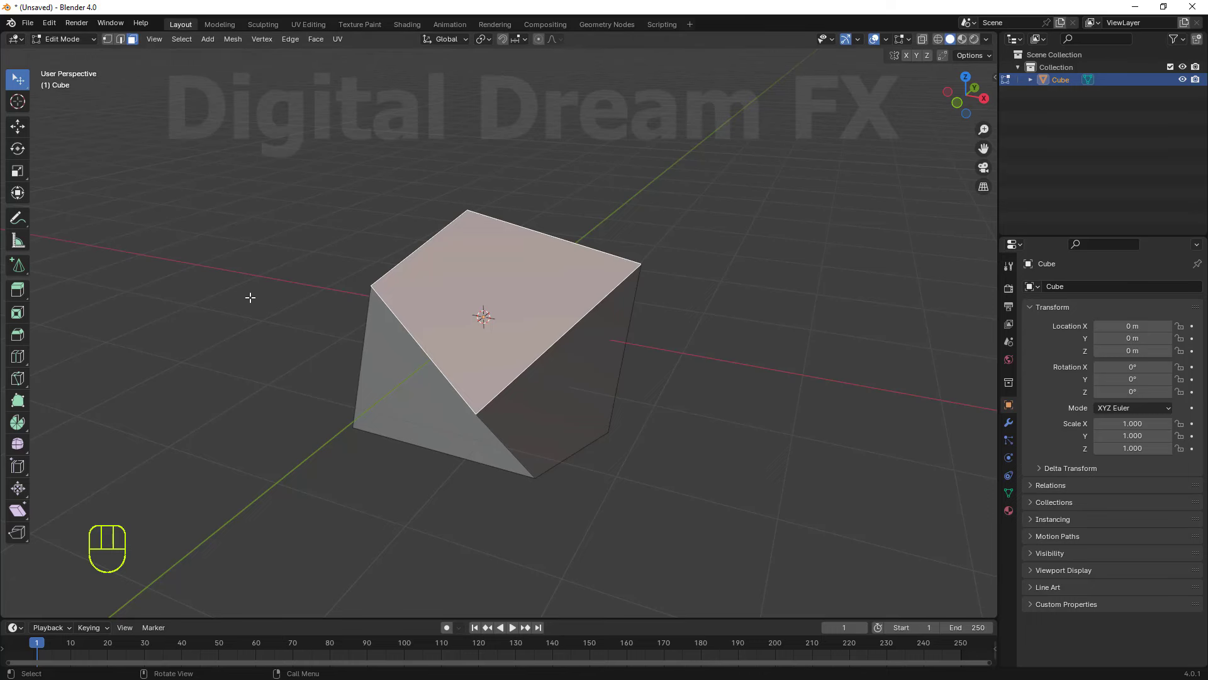
key(Tab)
middle_click(345, 376)
middle_click(308, 404)
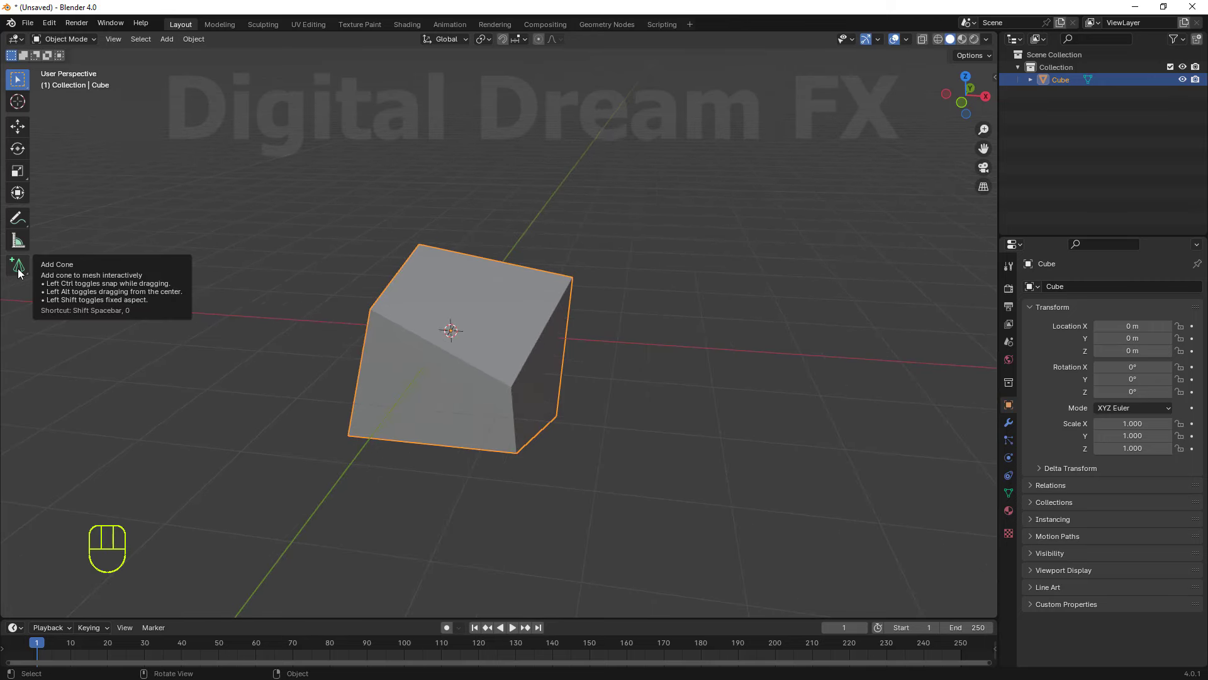
Pick the Add Cube tool from the toolbar and orbit to face the cube's side.
drag(22, 272, 74, 278)
middle_click(213, 360)
middle_click(215, 363)
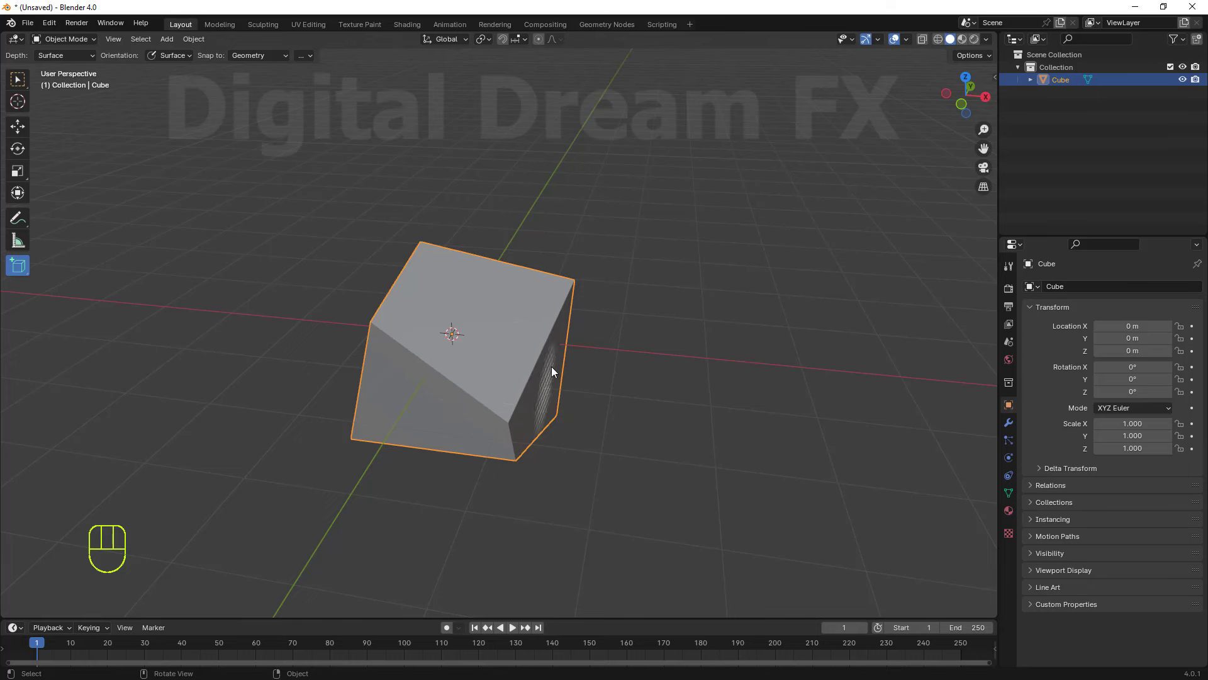
drag(437, 422, 494, 365)
drag(589, 430, 683, 313)
drag(615, 388, 633, 338)
middle_click(537, 343)
drag(538, 368, 566, 329)
middle_click(525, 349)
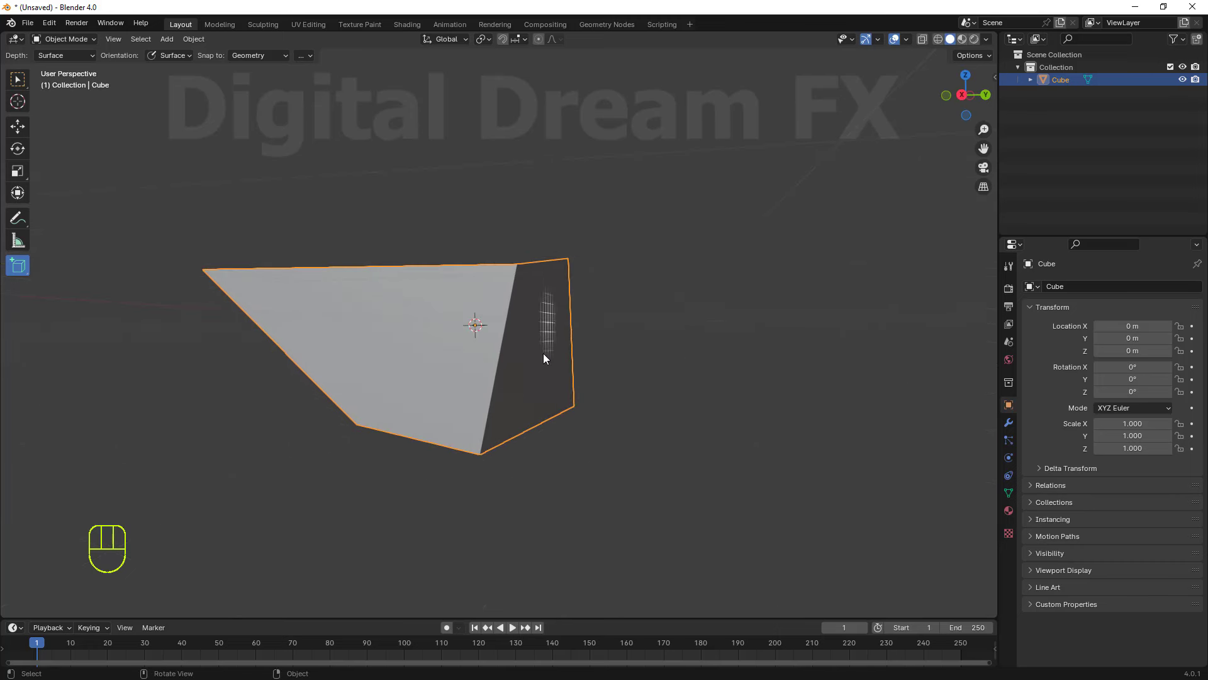
middle_click(525, 369)
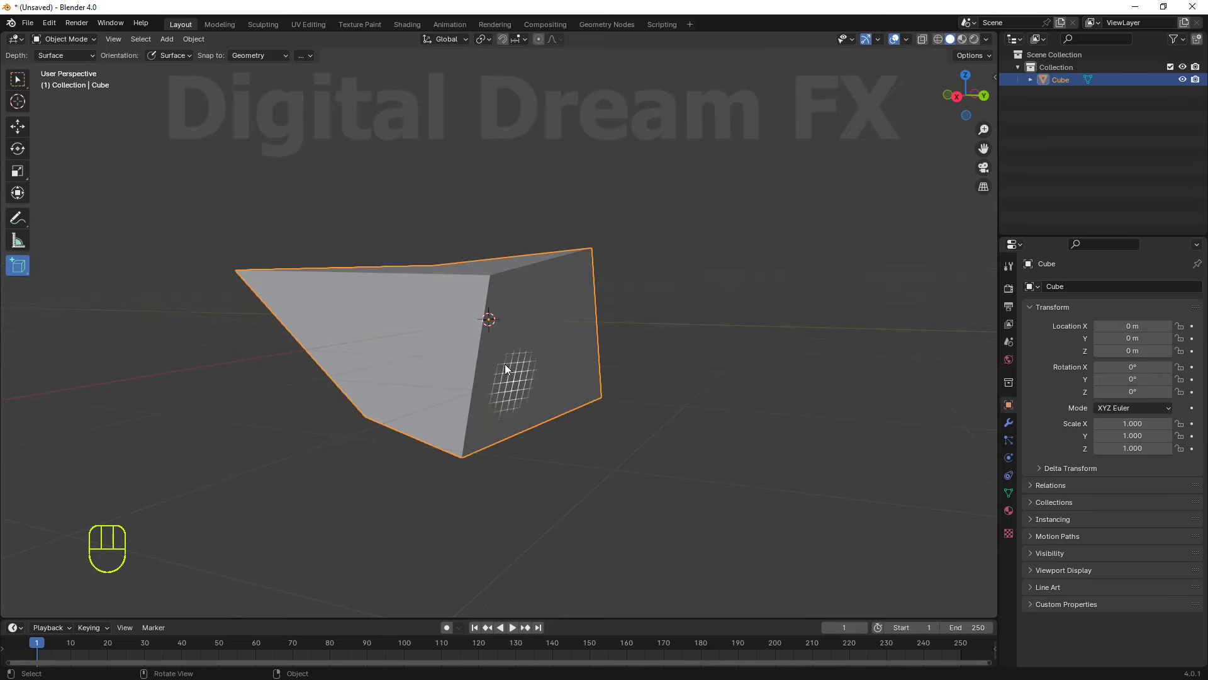
Drag out a second box, Cube.001, against the skewed cube's face, leaving Add Cone active.
drag(537, 343, 671, 495)
drag(585, 504, 501, 497)
drag(511, 433, 701, 440)
middle_click(662, 407)
middle_click(545, 366)
drag(532, 389, 287, 388)
drag(22, 268, 74, 298)
drag(384, 375, 401, 366)
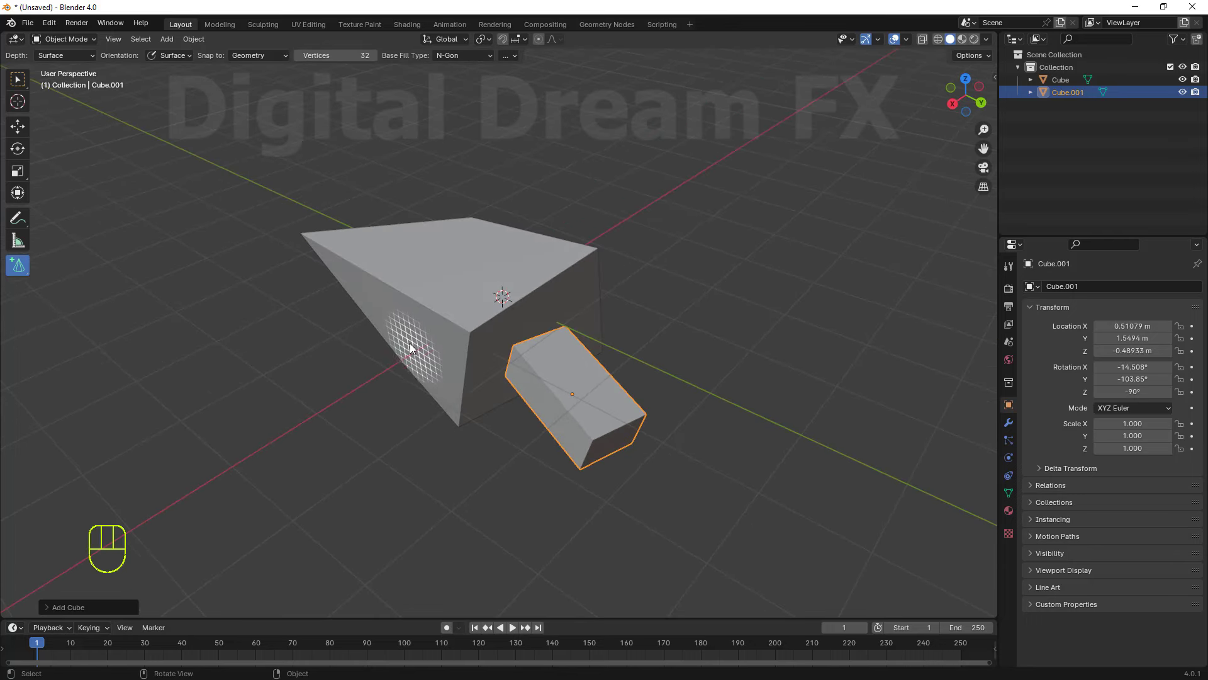
Drag out cone spikes sticking from the skewed cube's faces with the Add Cone tool.
drag(419, 358, 332, 435)
drag(464, 364, 533, 341)
drag(496, 366, 508, 328)
drag(487, 318, 477, 200)
drag(531, 310, 531, 328)
drag(414, 360, 389, 382)
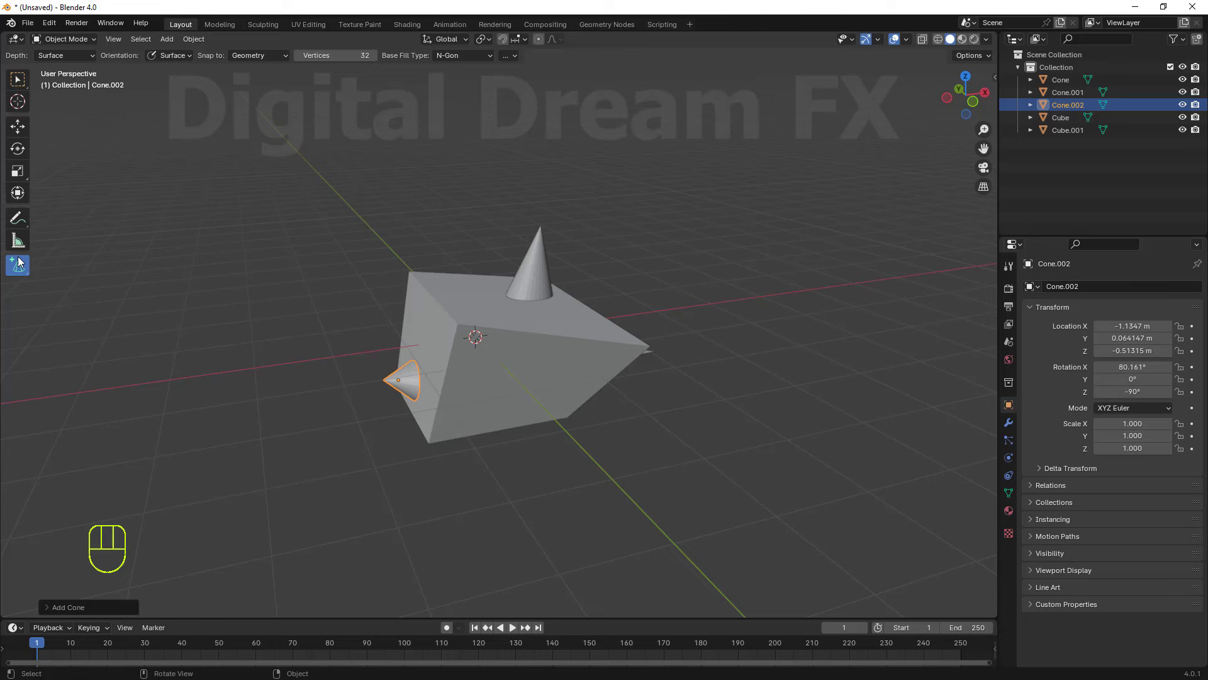
Add further cones standing beside the cube, checking them from several angles.
click(24, 264)
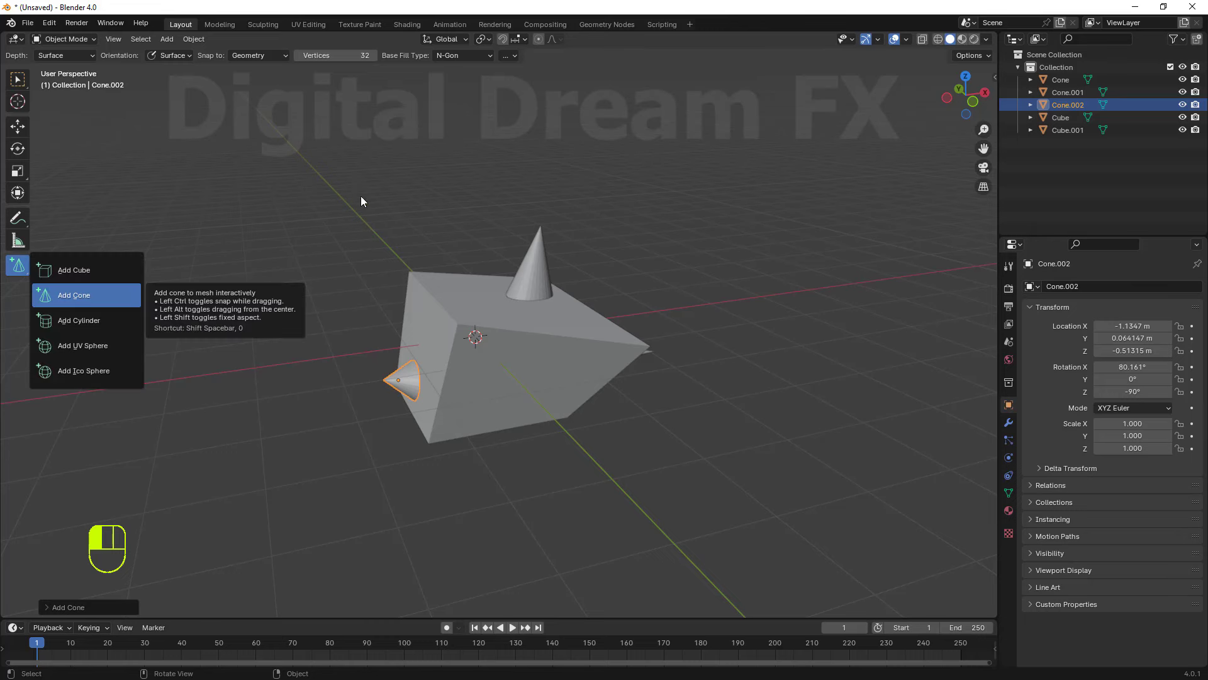
middle_click(414, 258)
drag(197, 380, 282, 266)
drag(310, 365, 520, 377)
drag(698, 475, 759, 453)
middle_click(704, 395)
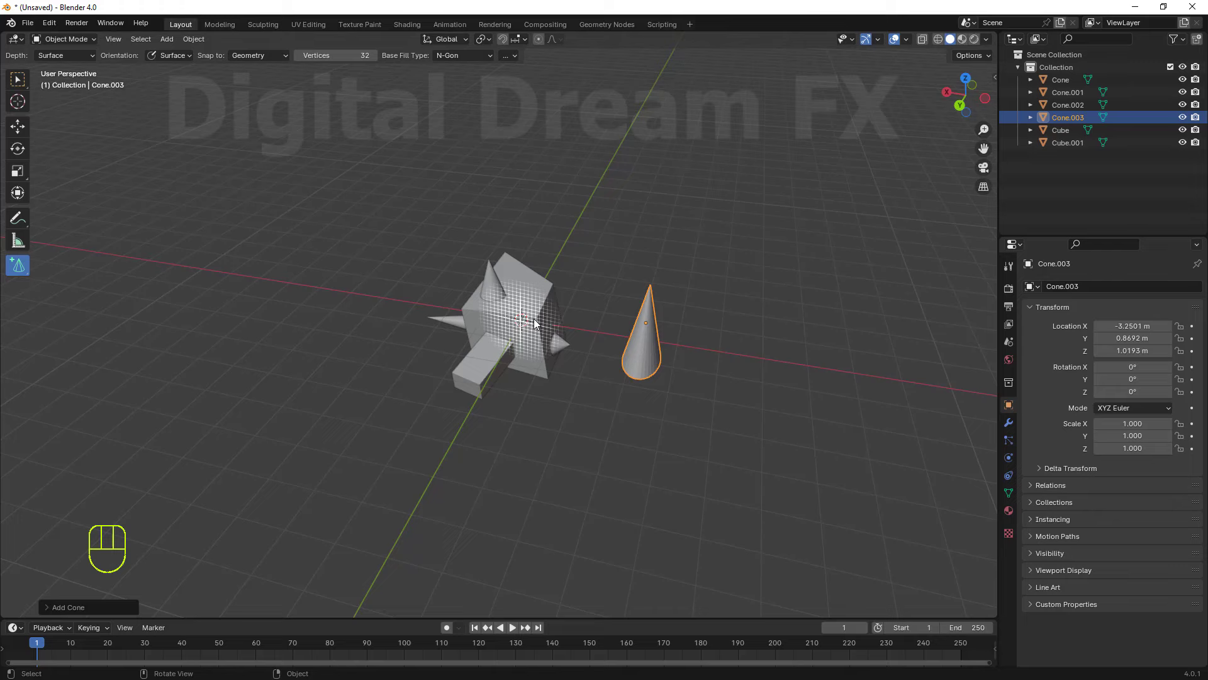
middle_click(573, 338)
drag(609, 327, 658, 380)
middle_click(670, 402)
middle_click(584, 398)
Switch to Add Ico Sphere and draw a small icosphere resting on top of the cube.
drag(26, 269, 99, 277)
drag(21, 273, 501, 354)
drag(606, 247, 632, 222)
middle_click(601, 307)
drag(614, 329, 667, 307)
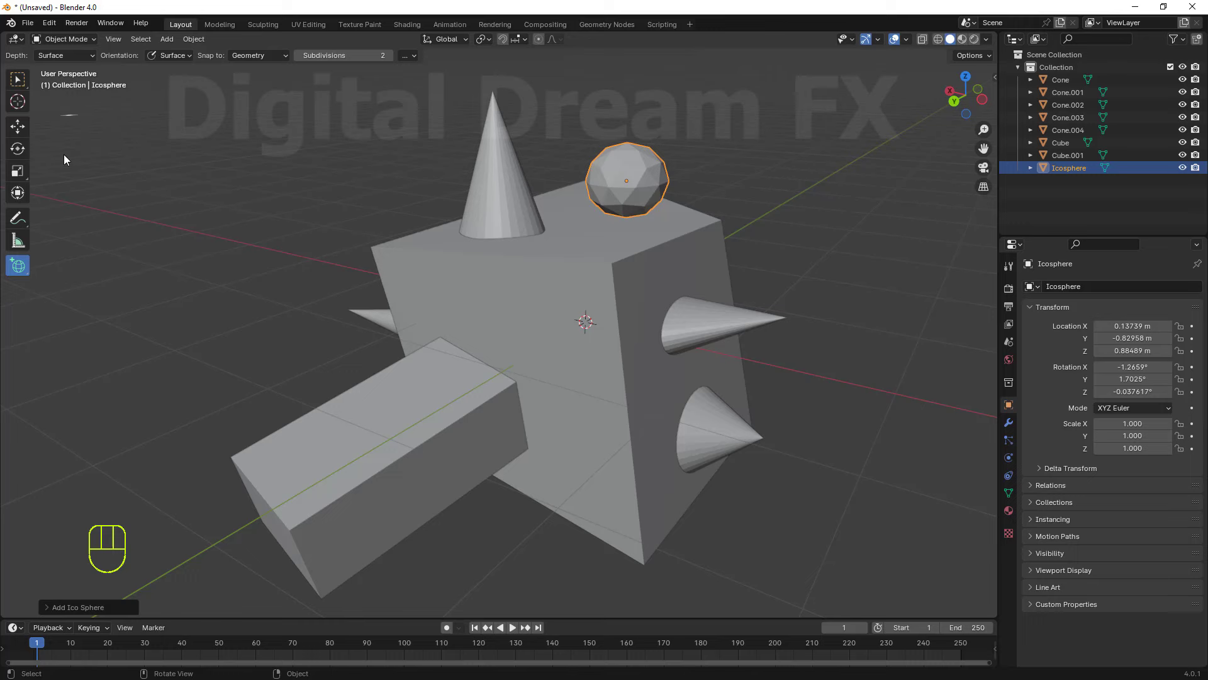
Draw a second small icosphere clinging to the cube's front side face.
middle_click(490, 416)
drag(549, 354, 574, 414)
drag(636, 431, 743, 423)
middle_click(691, 426)
middle_click(517, 436)
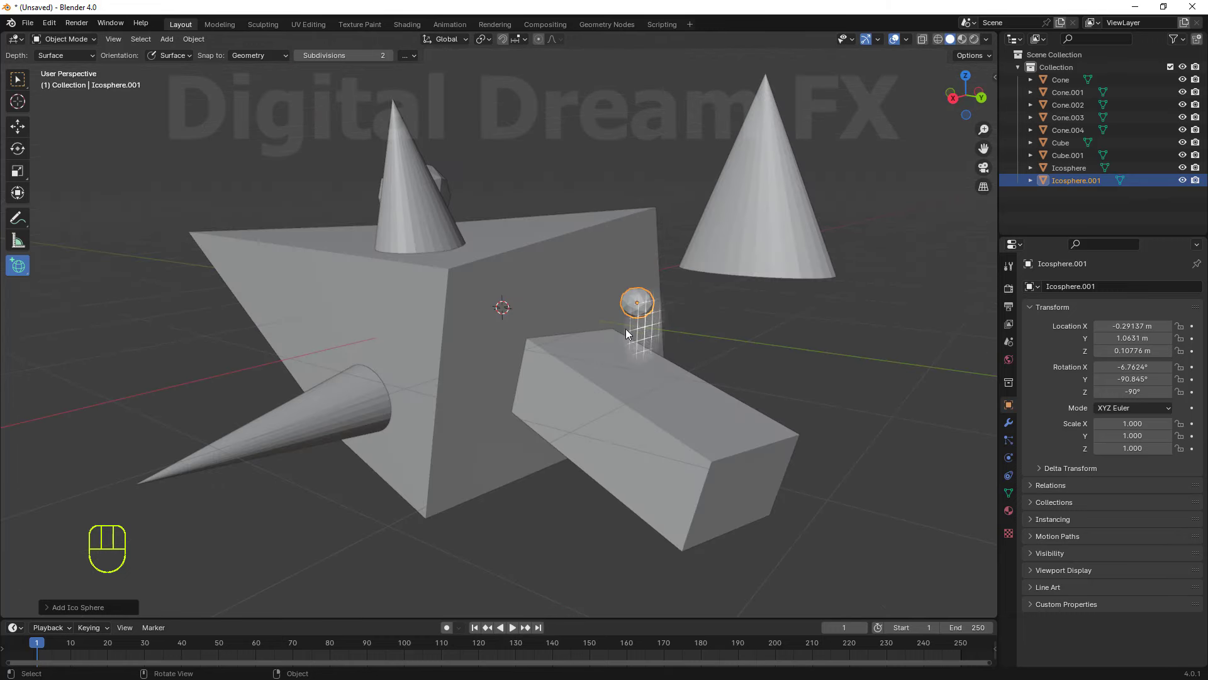
middle_click(563, 371)
drag(16, 268, 624, 336)
middle_click(153, 323)
Switch to the Move tool and select the standalone cone beside the shape.
click(17, 124)
middle_click(54, 292)
middle_click(373, 356)
middle_click(679, 395)
click(658, 260)
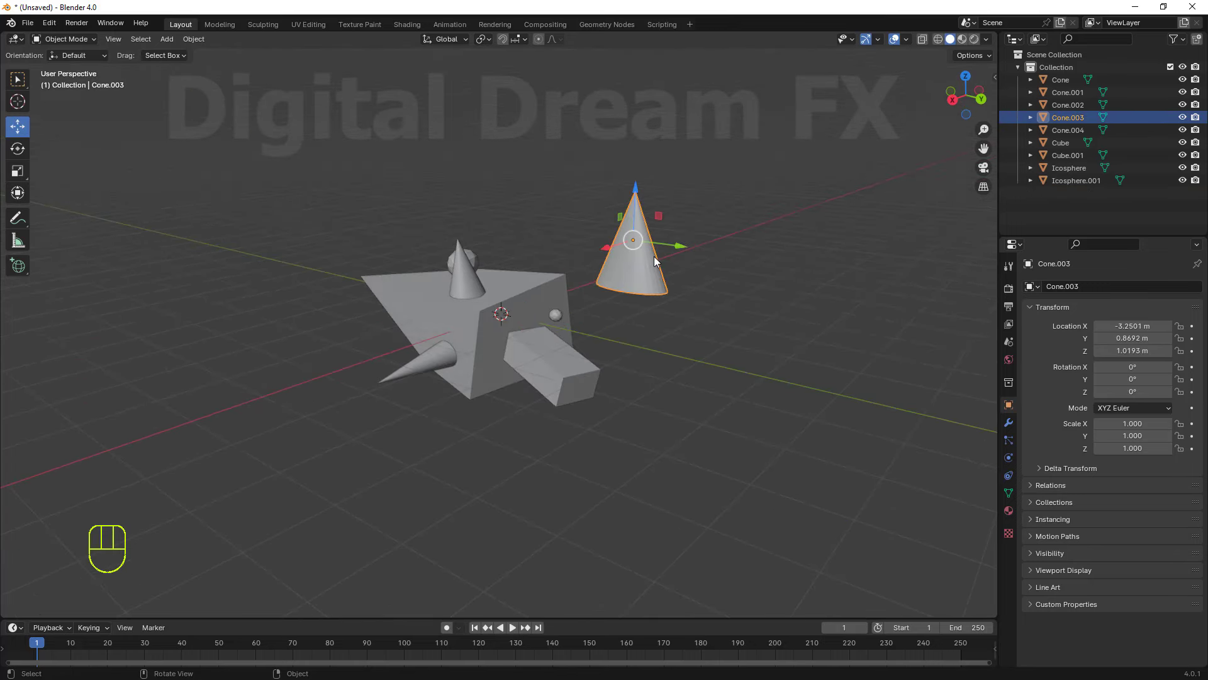
Delete every object in the scene one by one until it is empty.
key(Delete)
click(452, 273)
key(Delete)
key(Delete)
click(417, 361)
key(Delete)
click(464, 317)
key(Delete)
click(562, 319)
key(Delete)
click(547, 300)
key(Delete)
click(533, 323)
key(Delete)
drag(635, 438, 498, 387)
drag(525, 377, 603, 375)
click(585, 384)
key(Delete)
Add a single fresh cube via Shift+A > Mesh > Cube.
middle_click(561, 389)
key(shift+a)
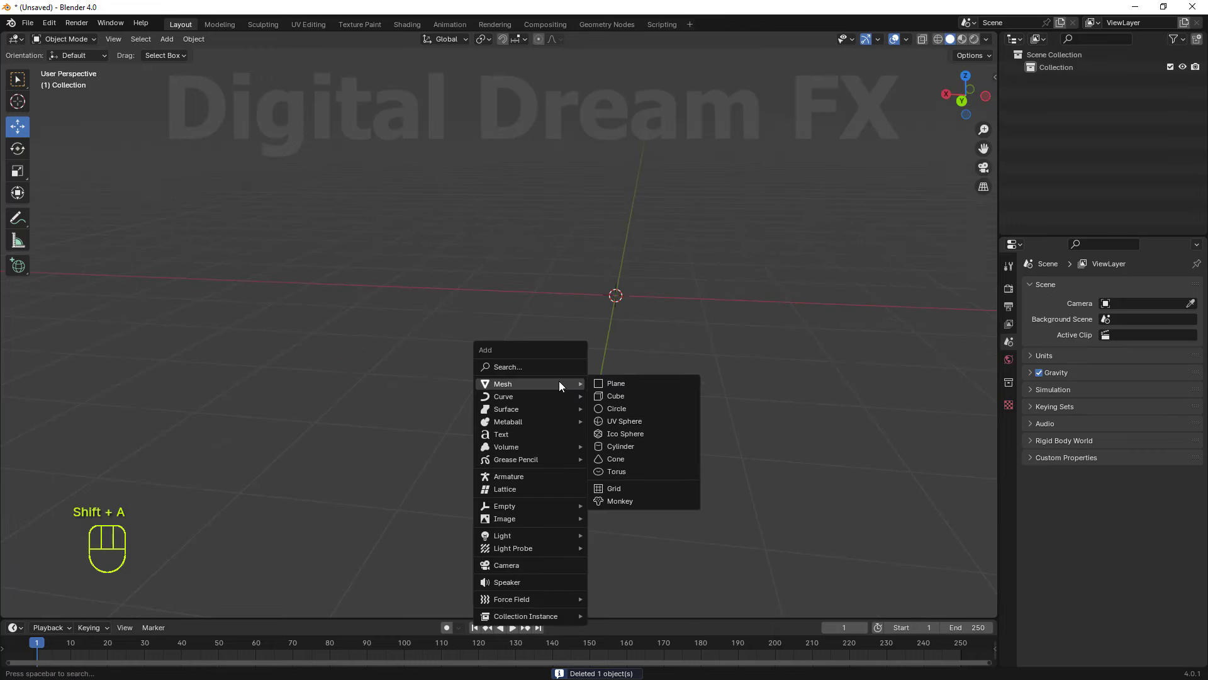
drag(597, 391, 652, 378)
middle_click(551, 480)
middle_click(604, 419)
middle_click(586, 443)
middle_click(476, 488)
middle_click(534, 462)
Enable cavity shading and a colorful matcap in the viewport shading options.
drag(990, 48, 779, 384)
middle_click(765, 376)
middle_click(778, 374)
drag(990, 46, 760, 259)
middle_click(716, 278)
middle_click(731, 280)
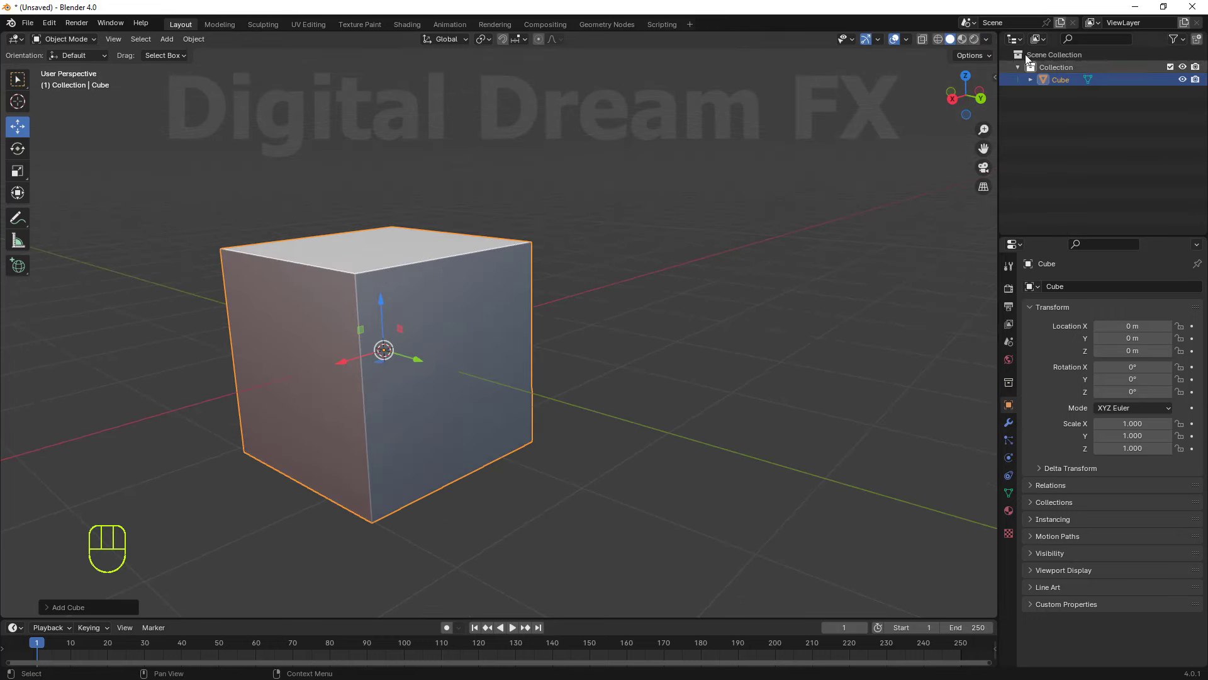
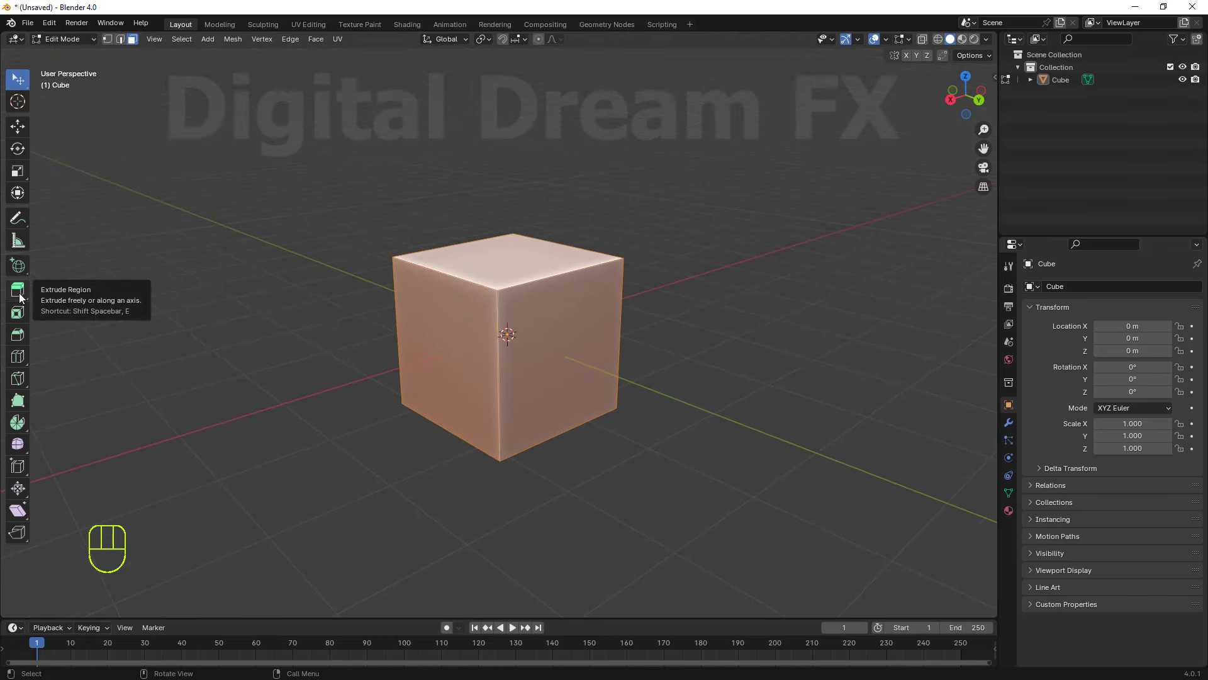
In Edit Mode, activate the Extrude Region tool for face regions.
drag(23, 300, 605, 319)
middle_click(628, 336)
middle_click(636, 374)
click(691, 373)
middle_click(451, 285)
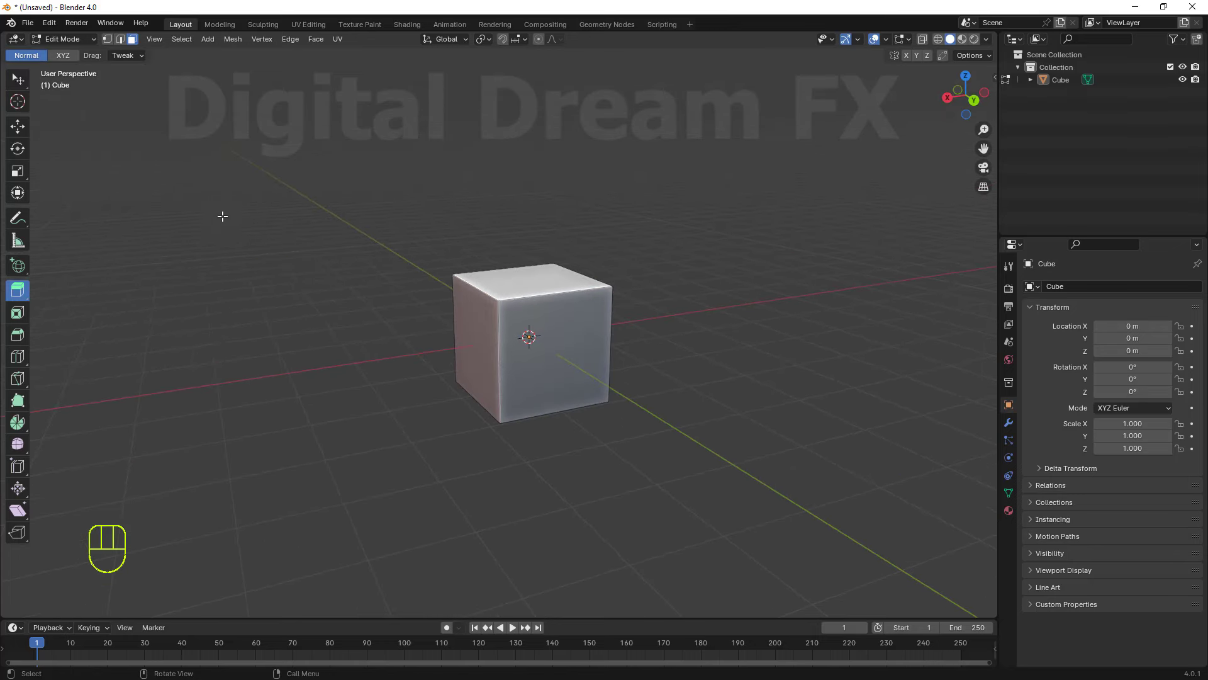
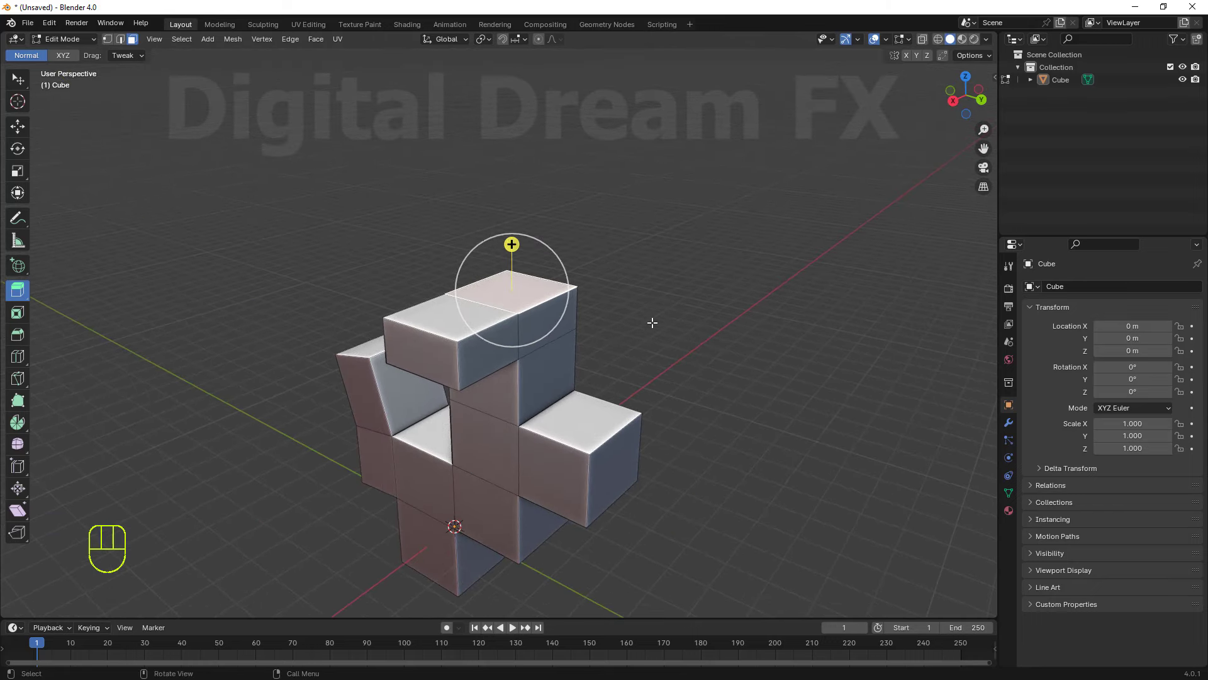
Extrude the cube's top face upward twice into stacked body blocks.
key(e)
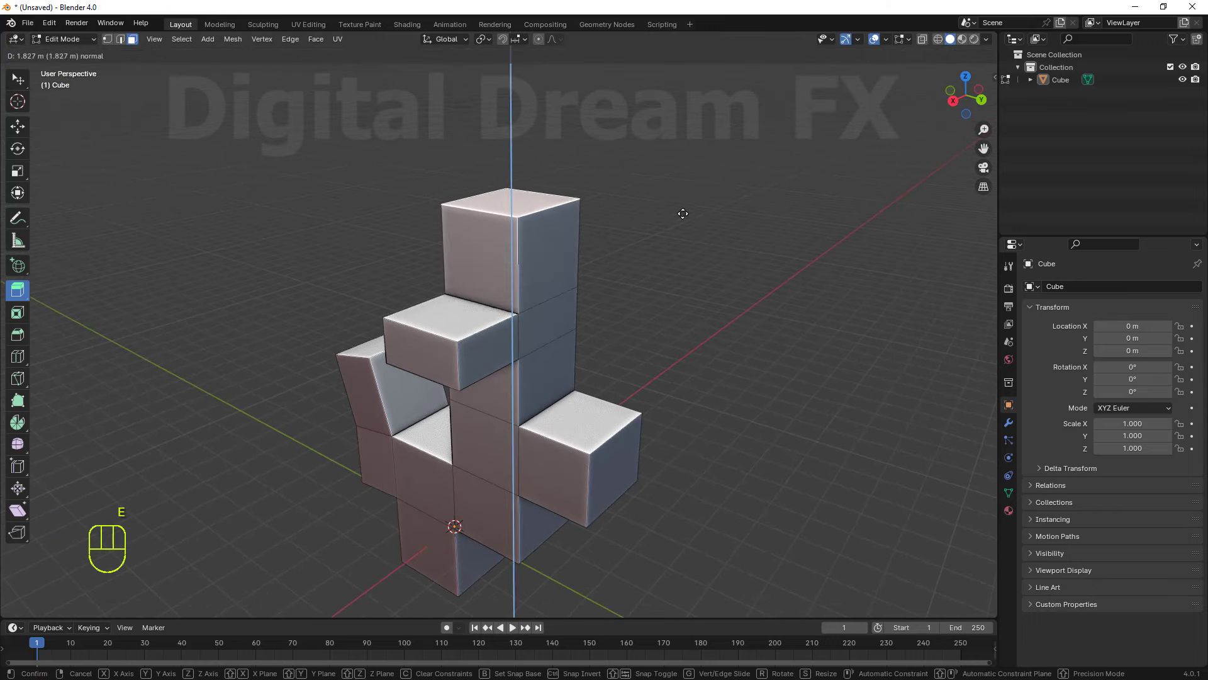
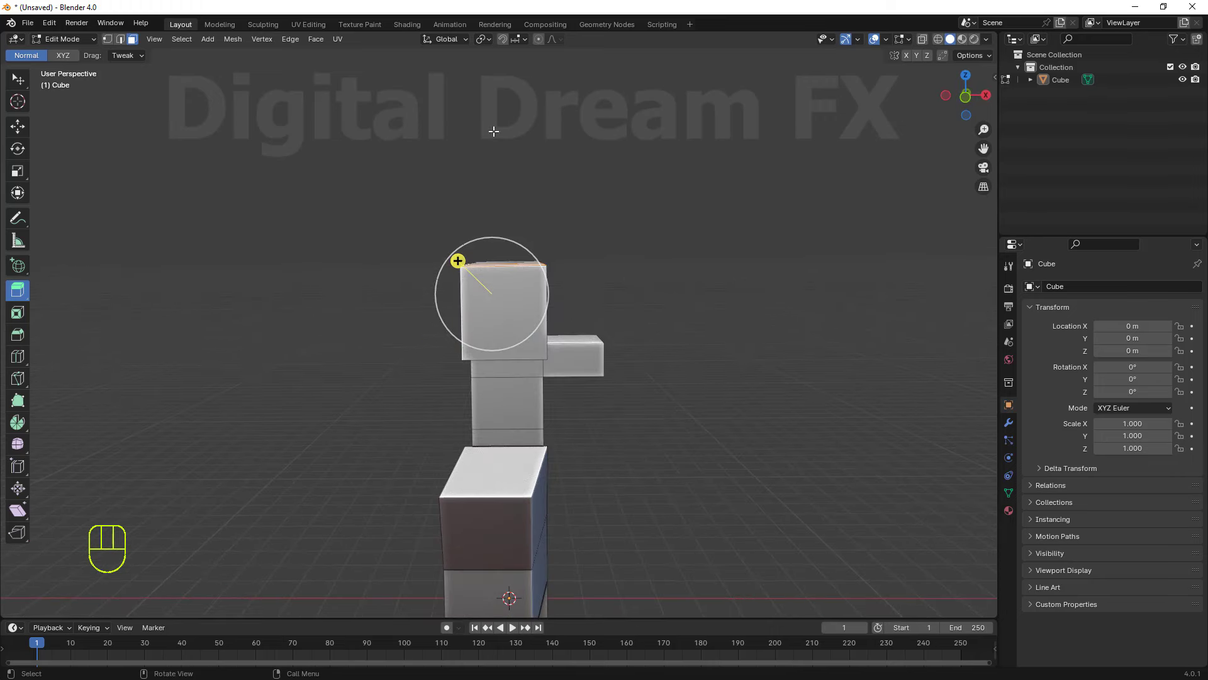
middle_click(523, 253)
middle_click(460, 319)
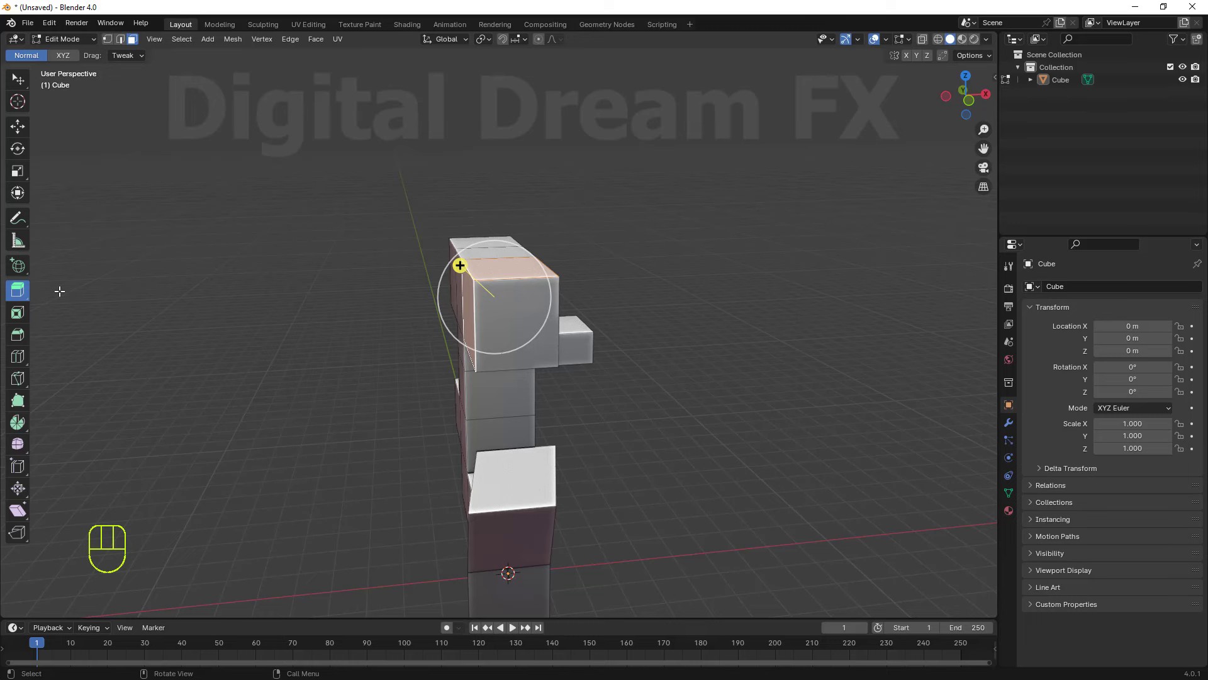
middle_click(397, 309)
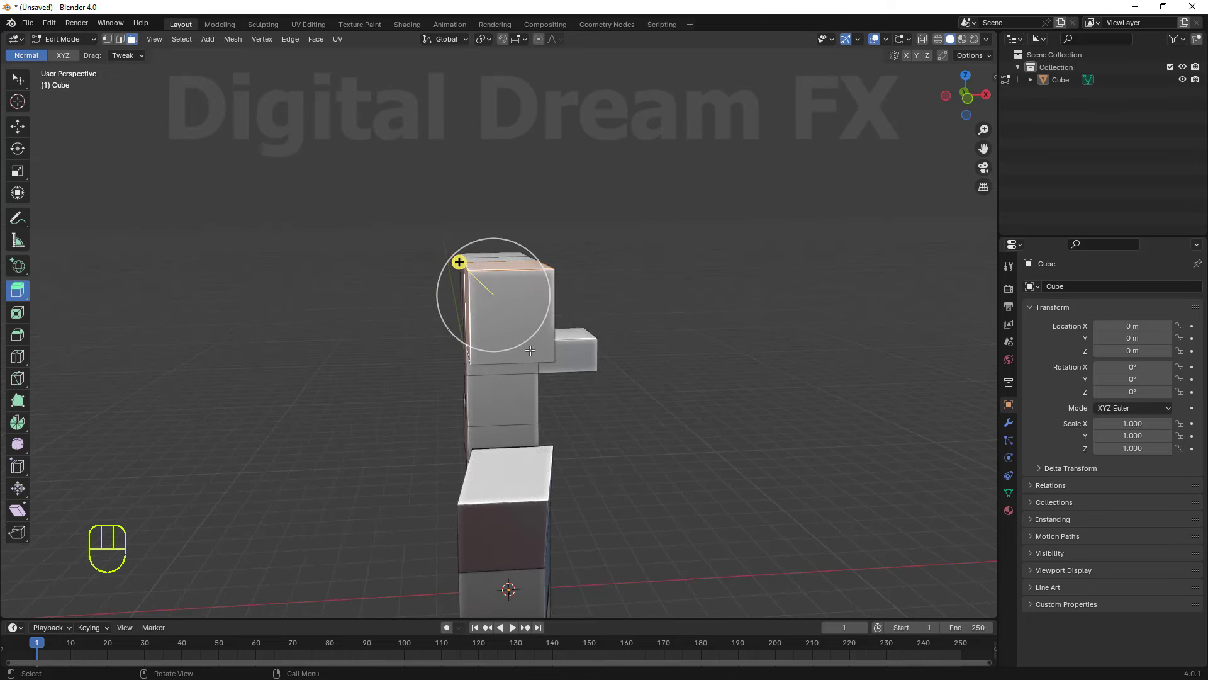
key(e)
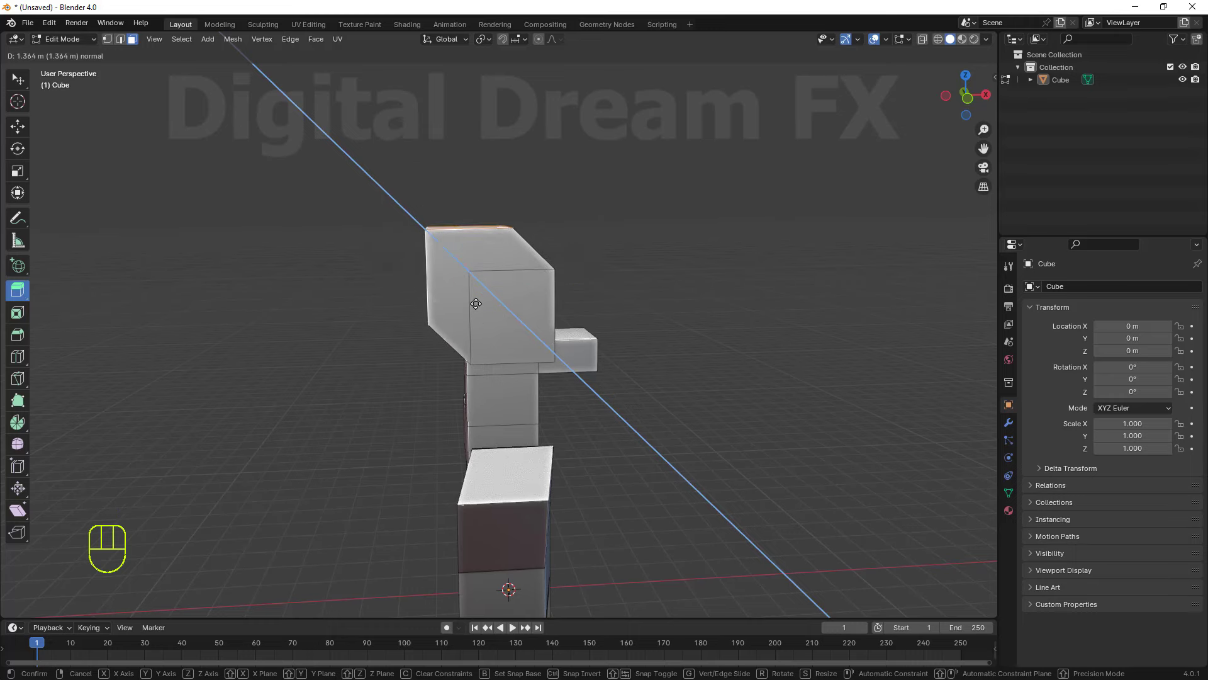
click(482, 304)
Cycle viewport shading with Z while inspecting the extruded blocks.
drag(538, 358, 620, 363)
middle_click(532, 354)
middle_click(488, 326)
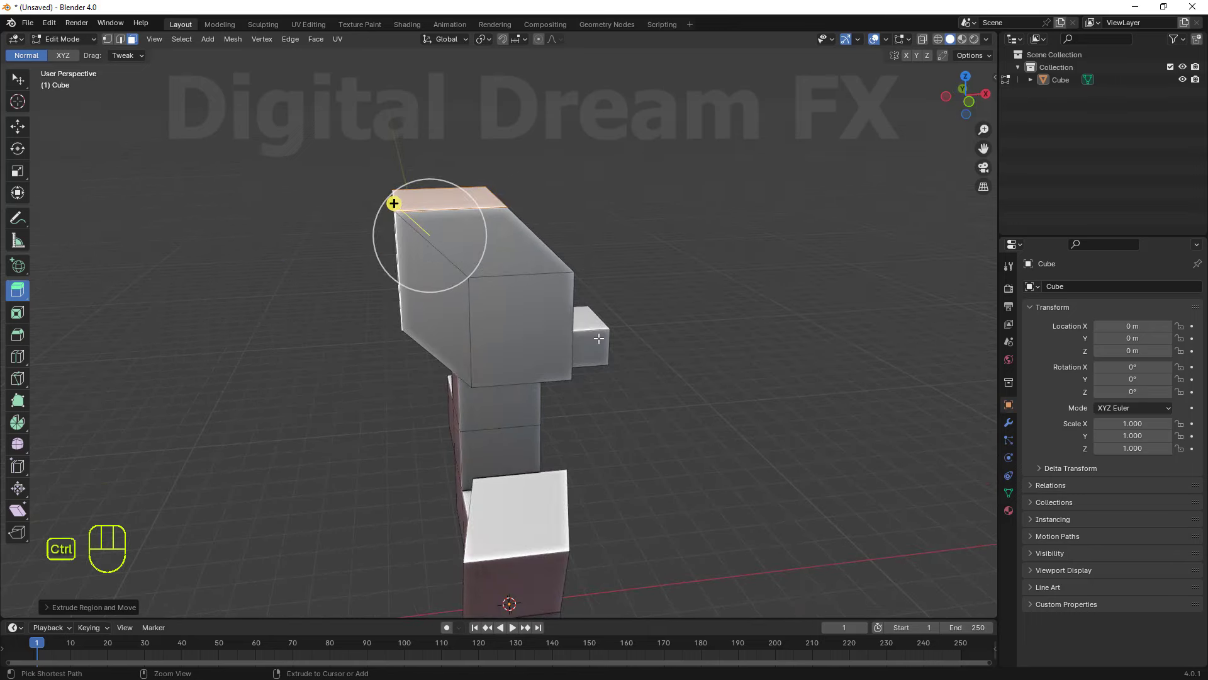
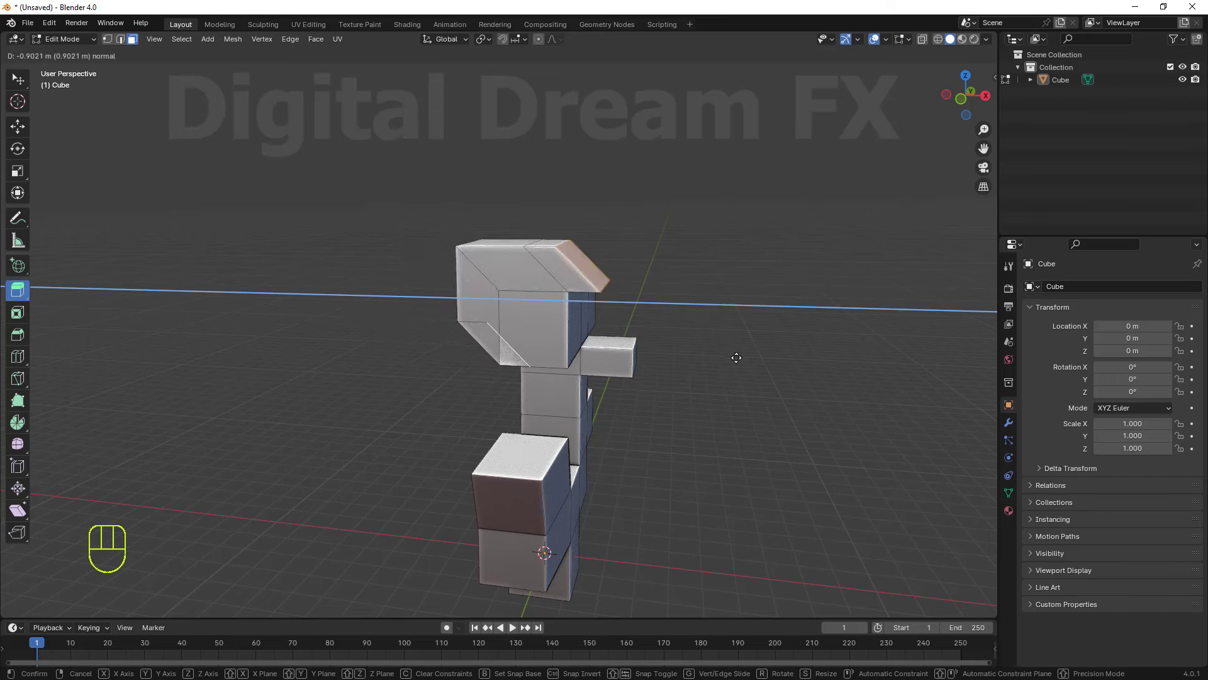
key(z)
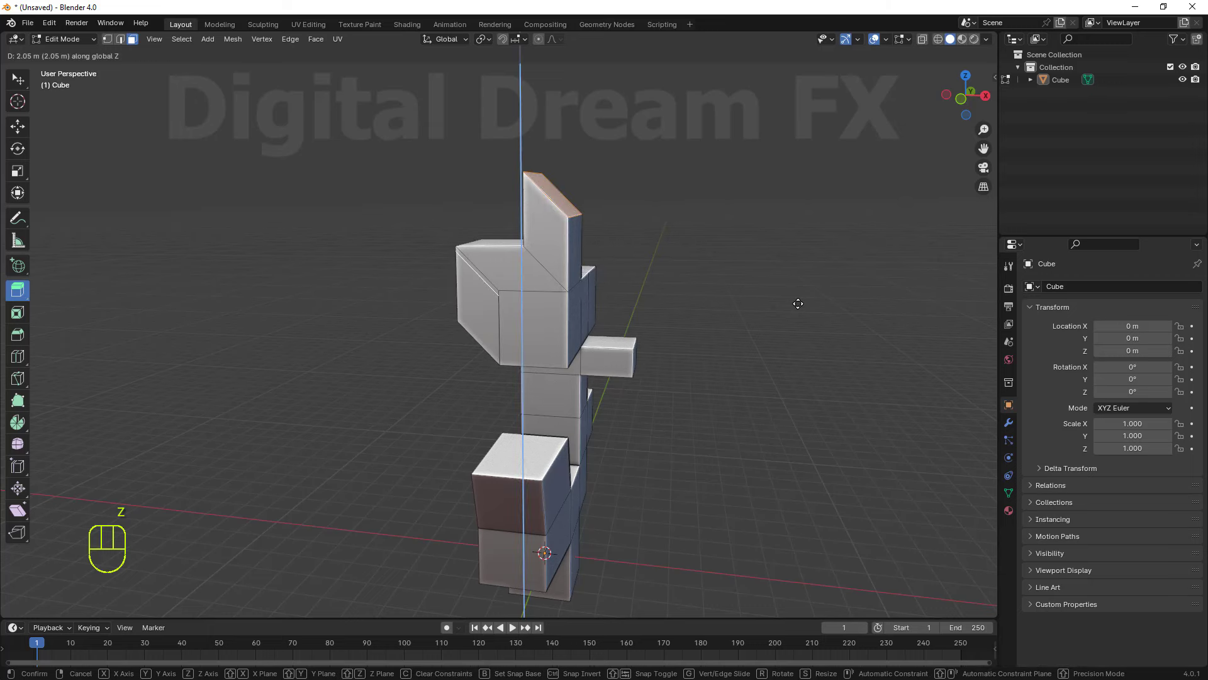
key(z)
key(z)
key(z)
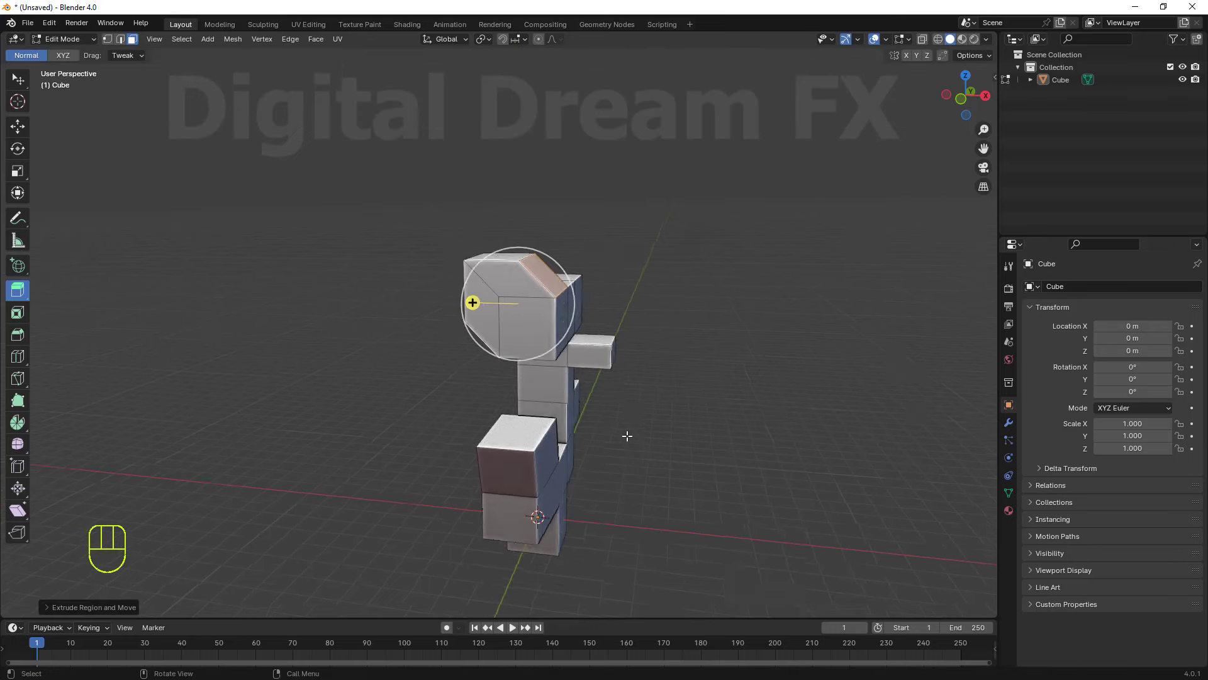
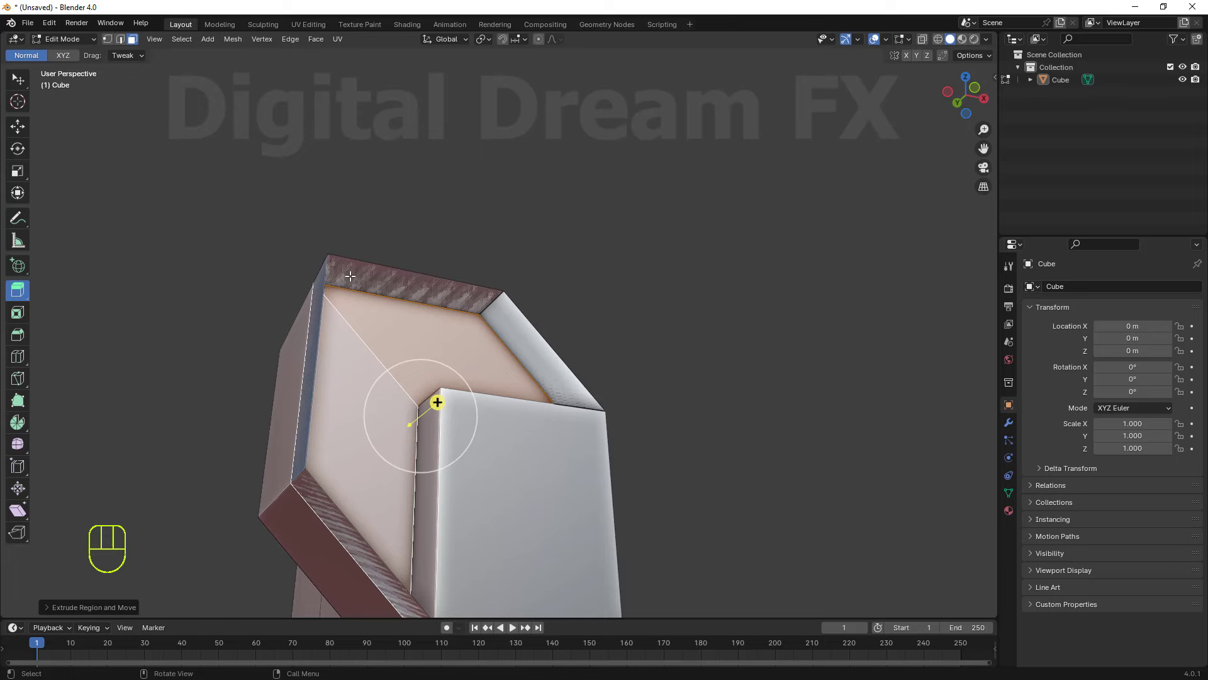
Undo a stray tweak and select the head block's angled front face.
drag(500, 297, 521, 295)
key(ctrl+z)
middle_click(608, 434)
middle_click(620, 420)
click(667, 418)
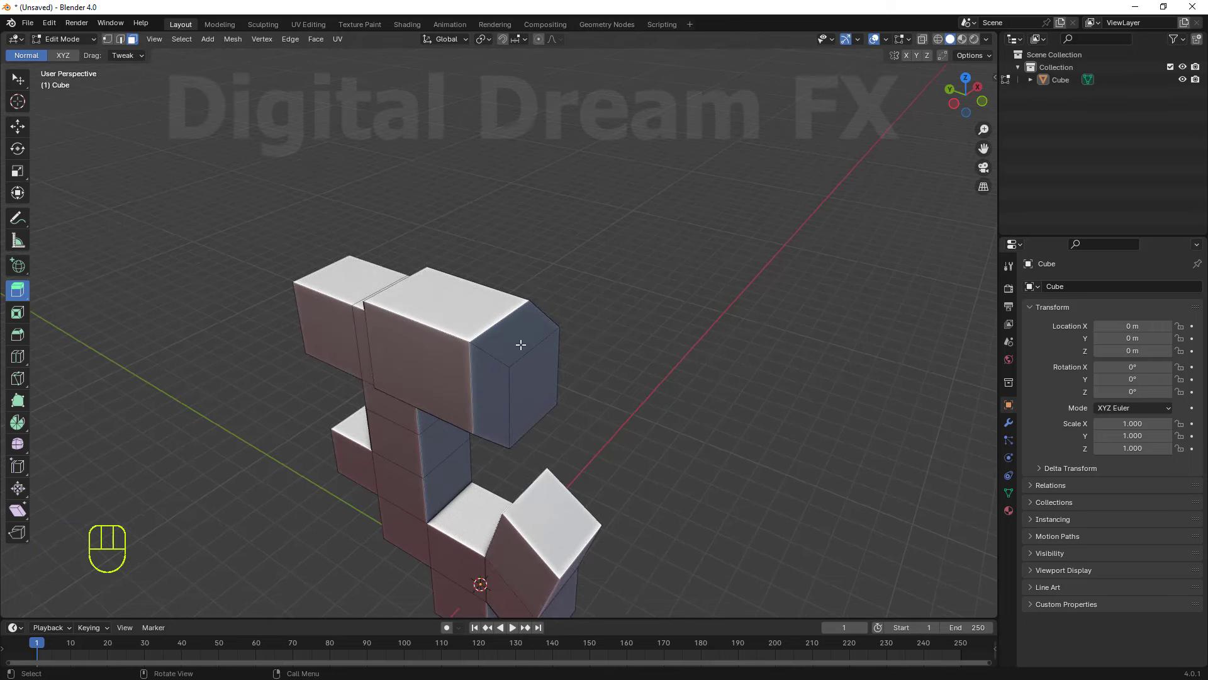
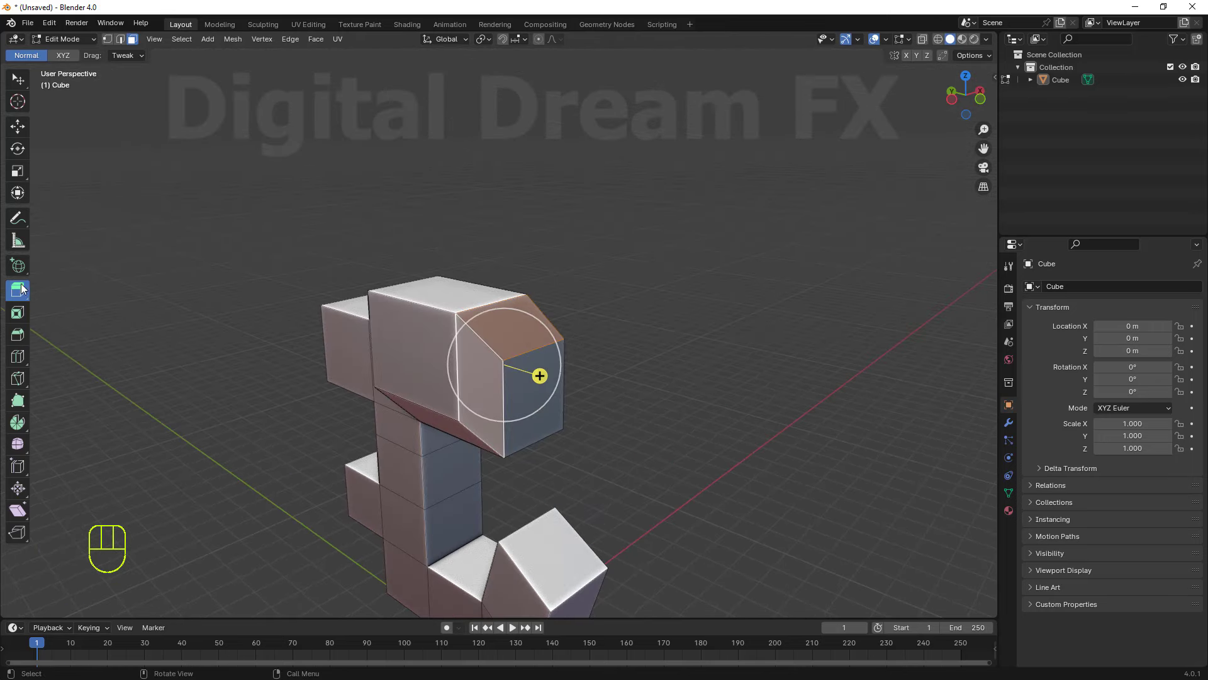
Extrude the angled face outward, then push its new front face back inward.
drag(23, 294, 120, 327)
middle_click(486, 364)
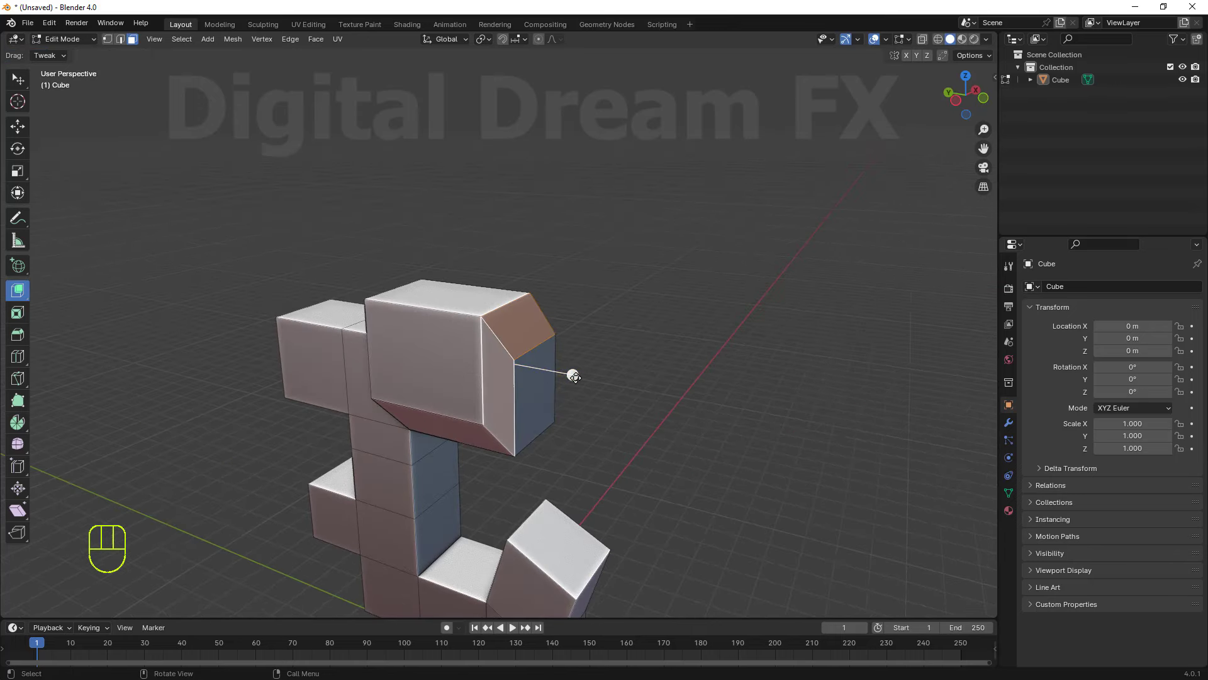
click(571, 375)
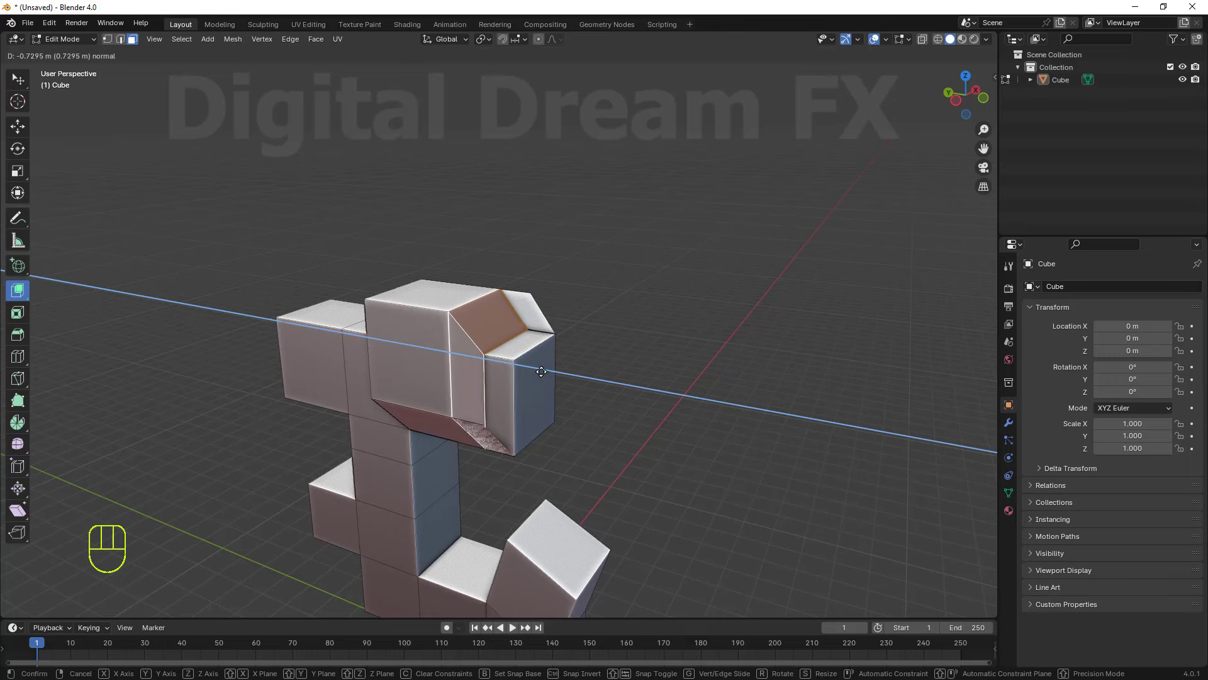
middle_click(494, 386)
middle_click(528, 350)
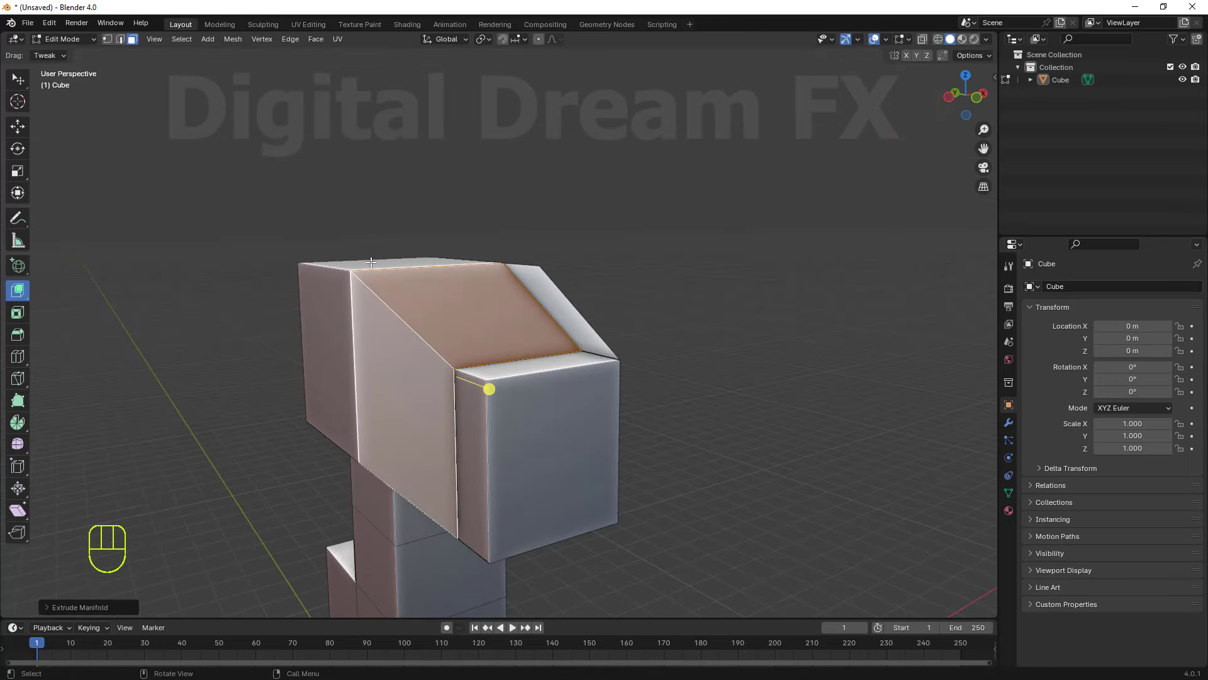
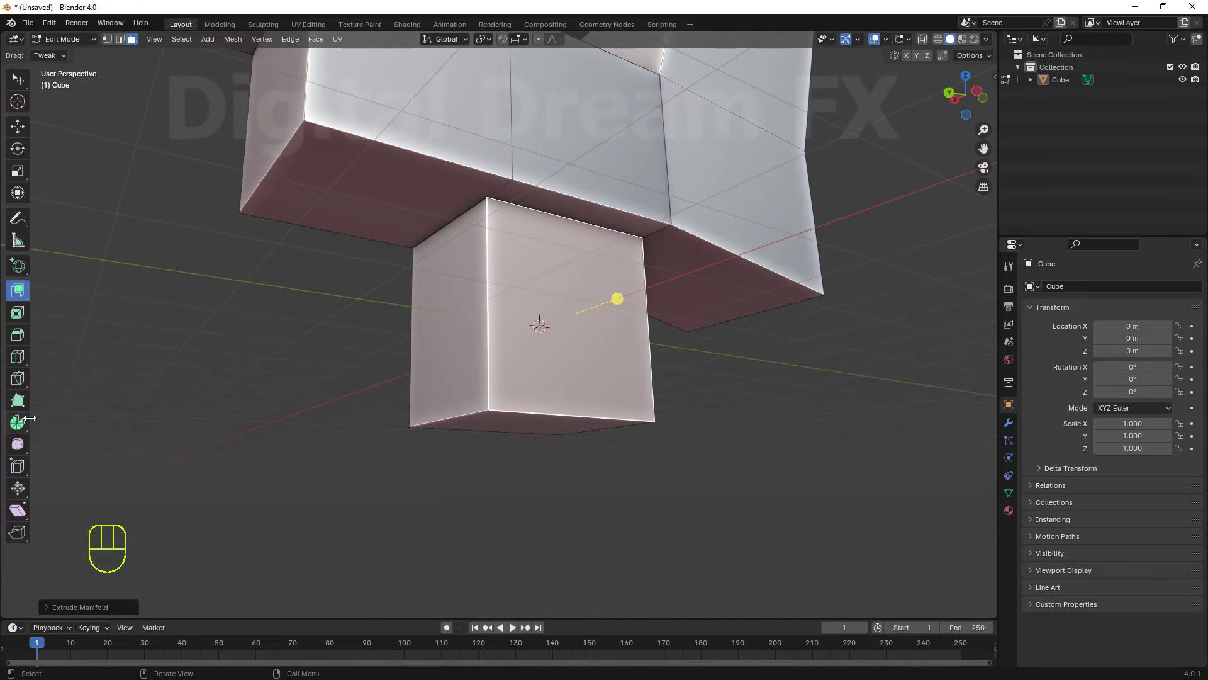
Loop-cut the small lower cube into a grid of vertical and horizontal faces.
drag(16, 358, 244, 323)
middle_click(848, 411)
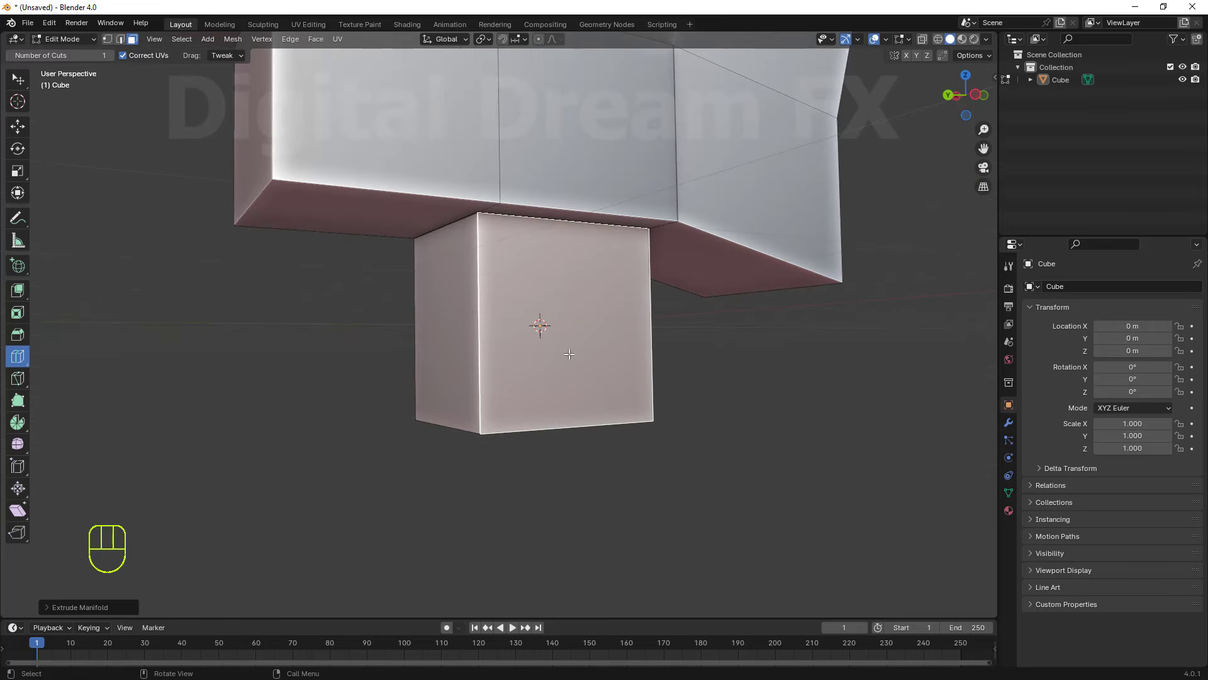
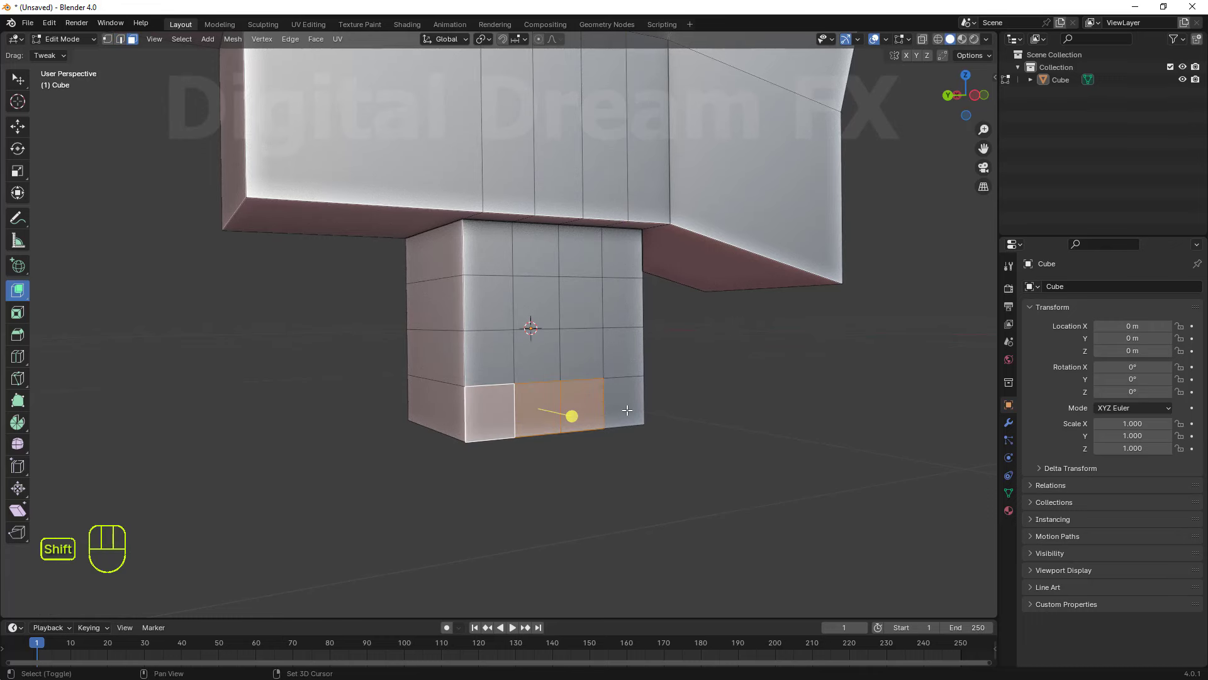
Select the bottom-row faces and push them inward along normals into a step.
click(626, 405)
middle_click(712, 410)
middle_click(719, 394)
middle_click(723, 370)
middle_click(720, 405)
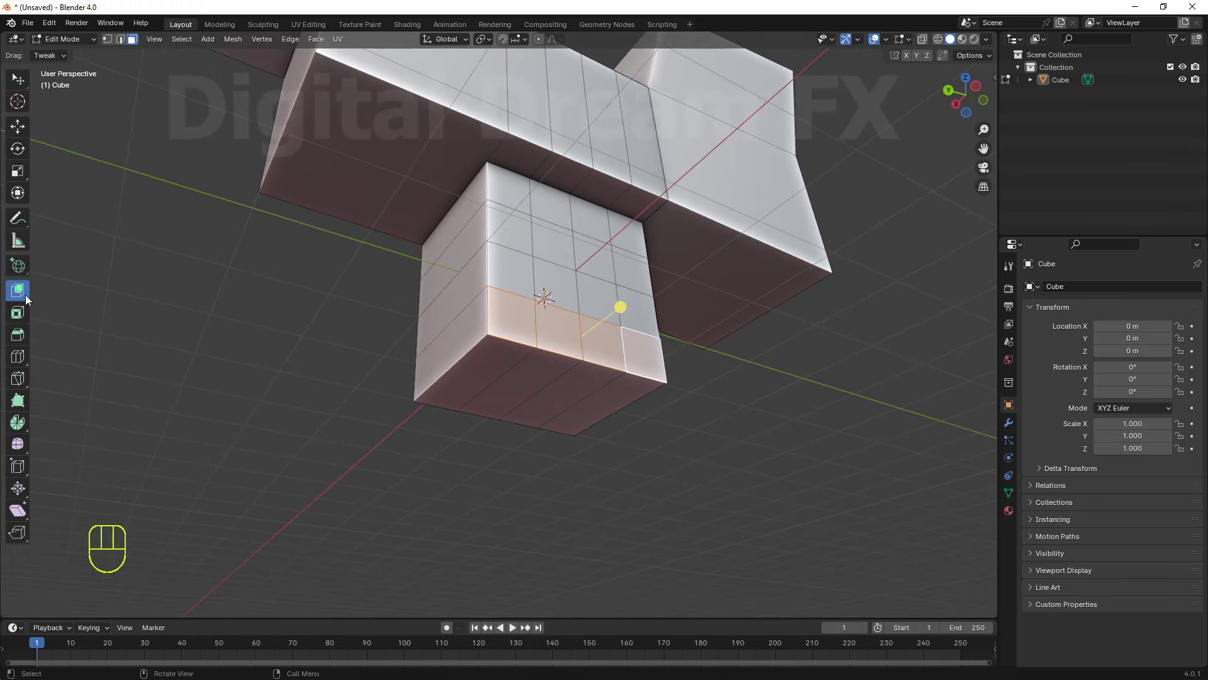
drag(20, 296, 109, 328)
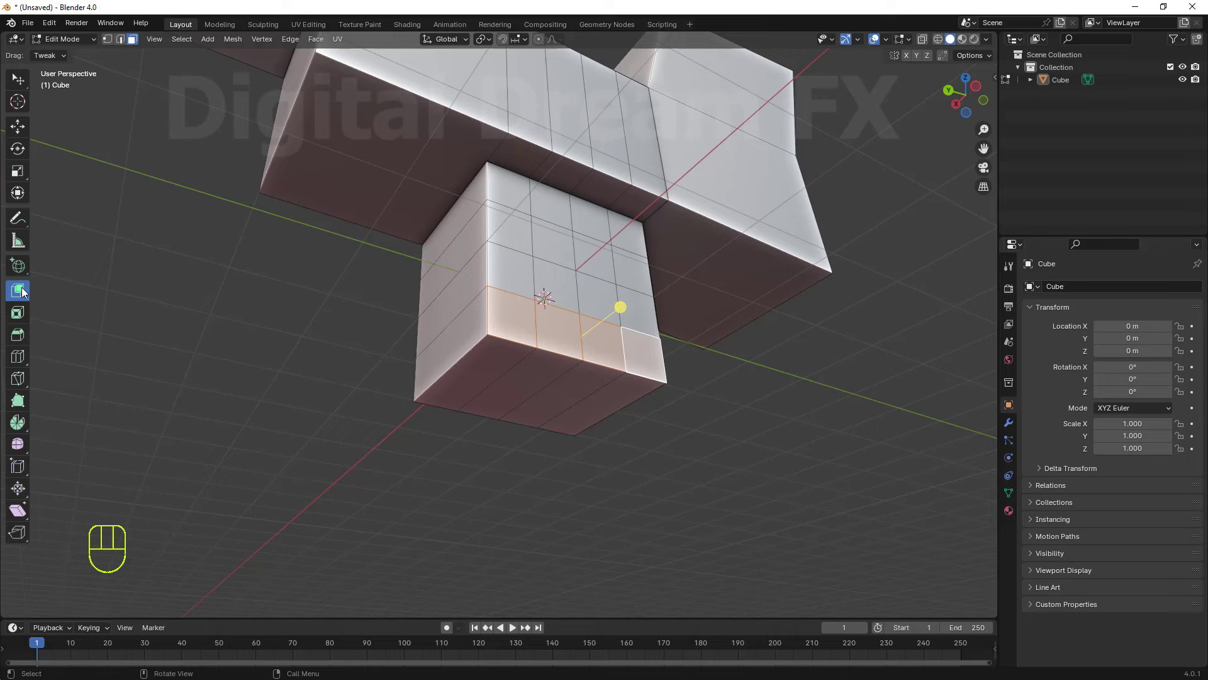
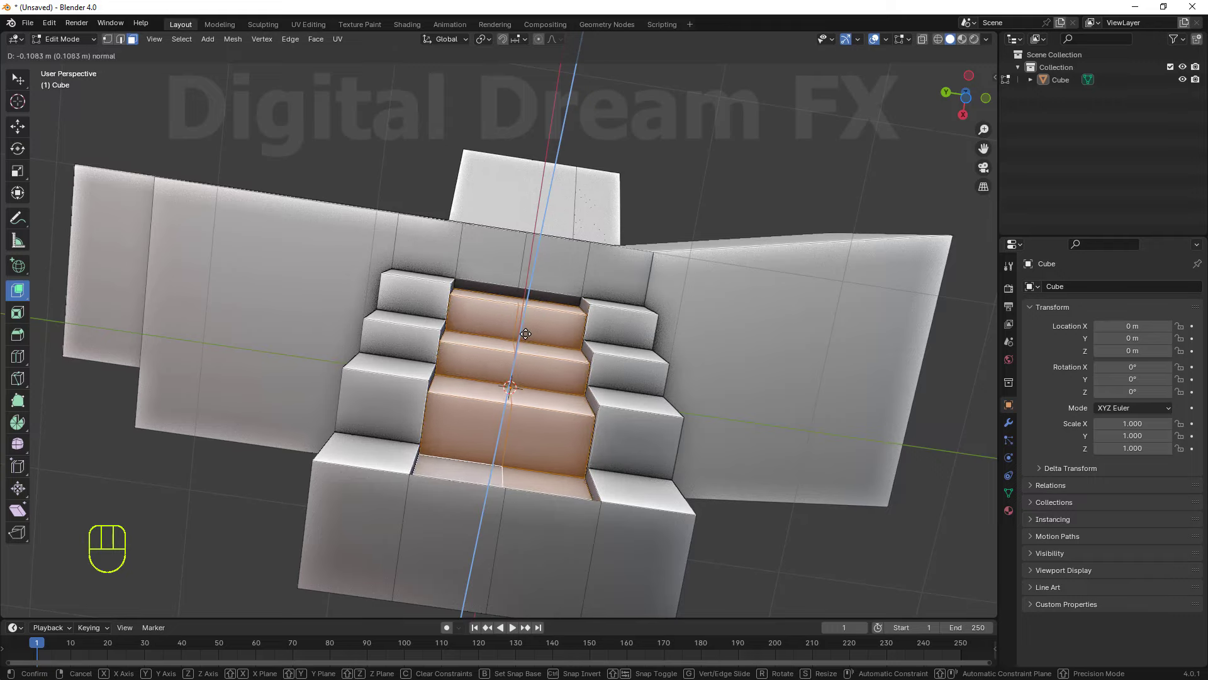
Return to Object Mode and inspect the recessed staircase from the front.
middle_click(586, 385)
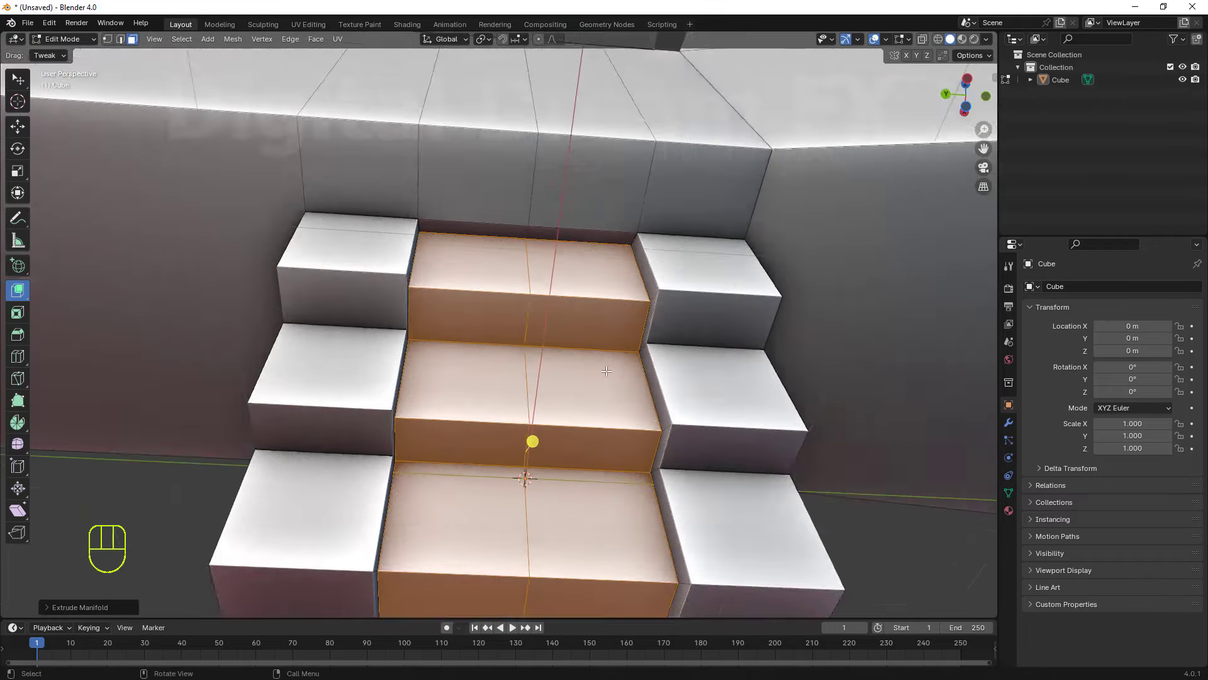
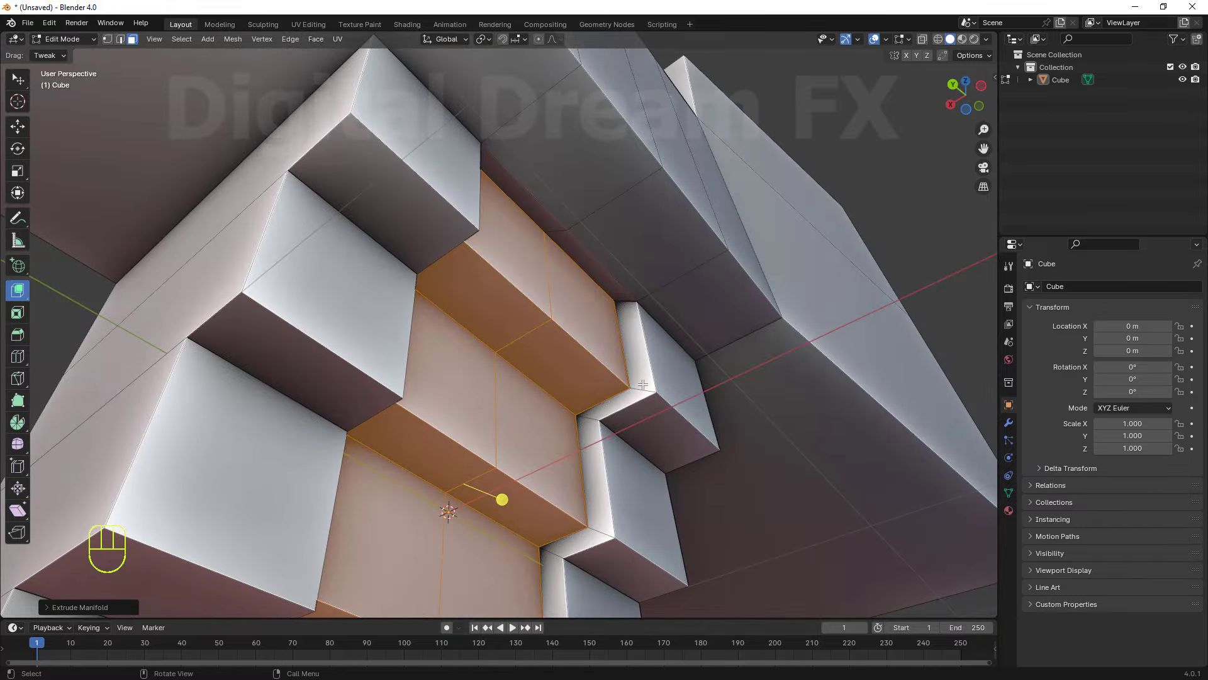
key(Tab)
middle_click(608, 393)
middle_click(608, 458)
drag(631, 429, 616, 405)
middle_click(611, 357)
middle_click(569, 368)
middle_click(572, 368)
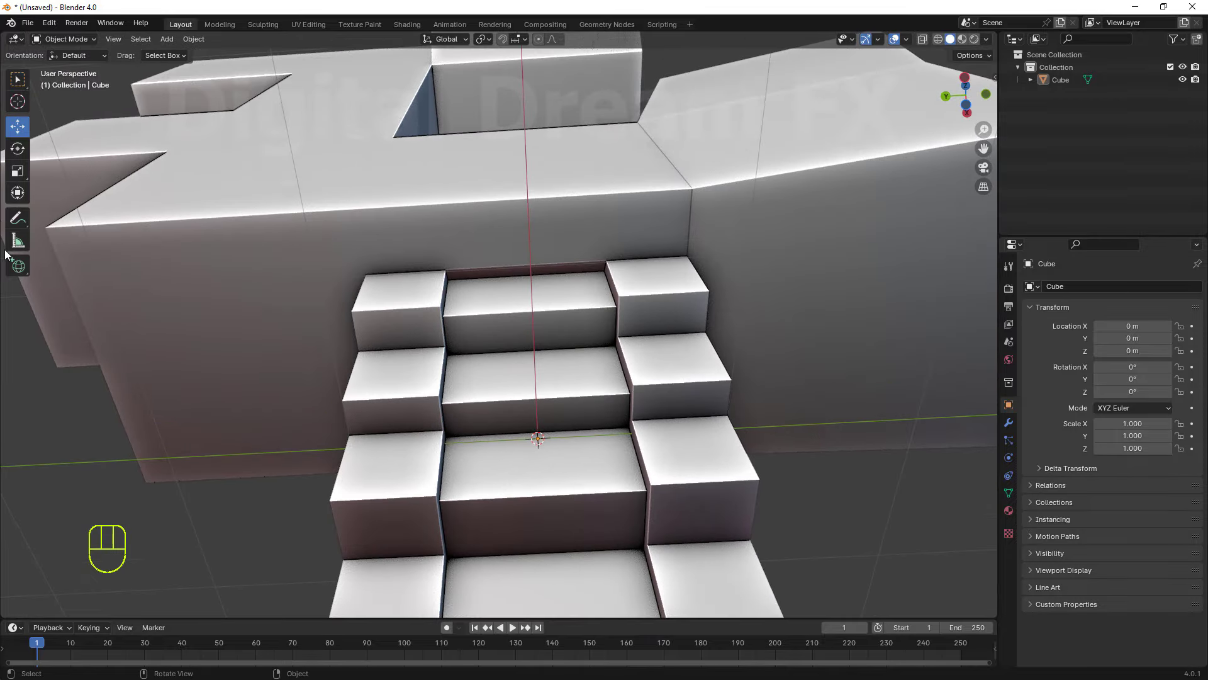
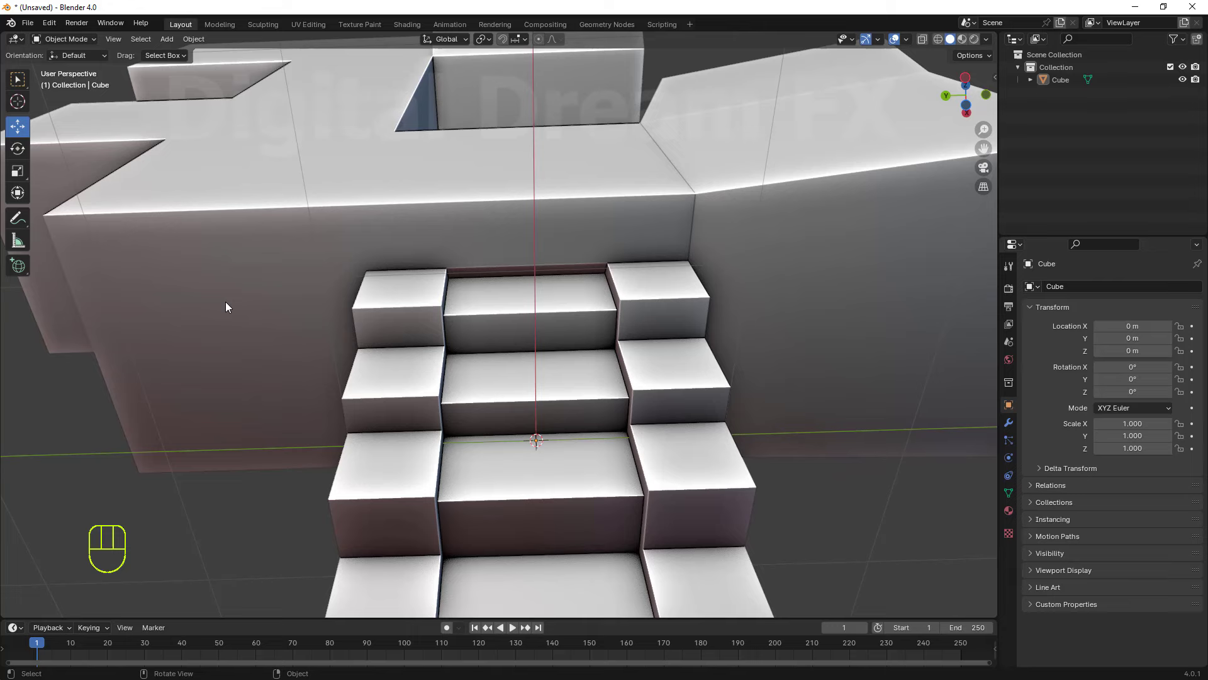
Select the Cube object and enter Edit Mode to work on the shoulders.
click(503, 329)
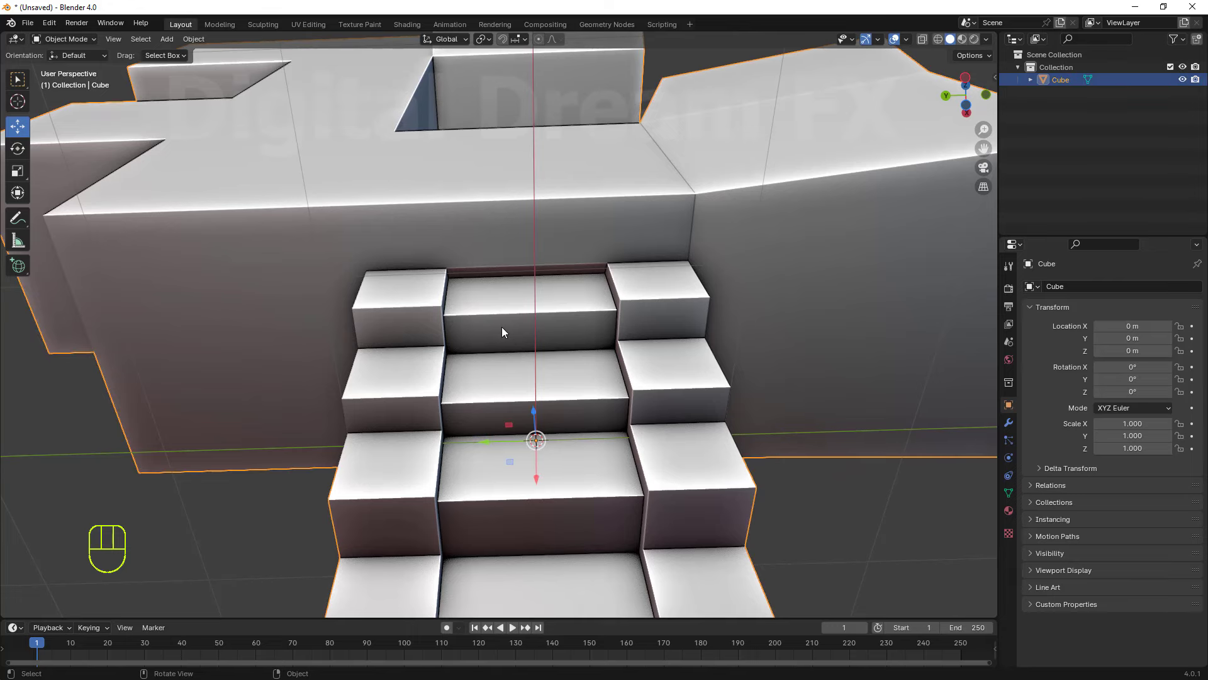
middle_click(511, 343)
key(Tab)
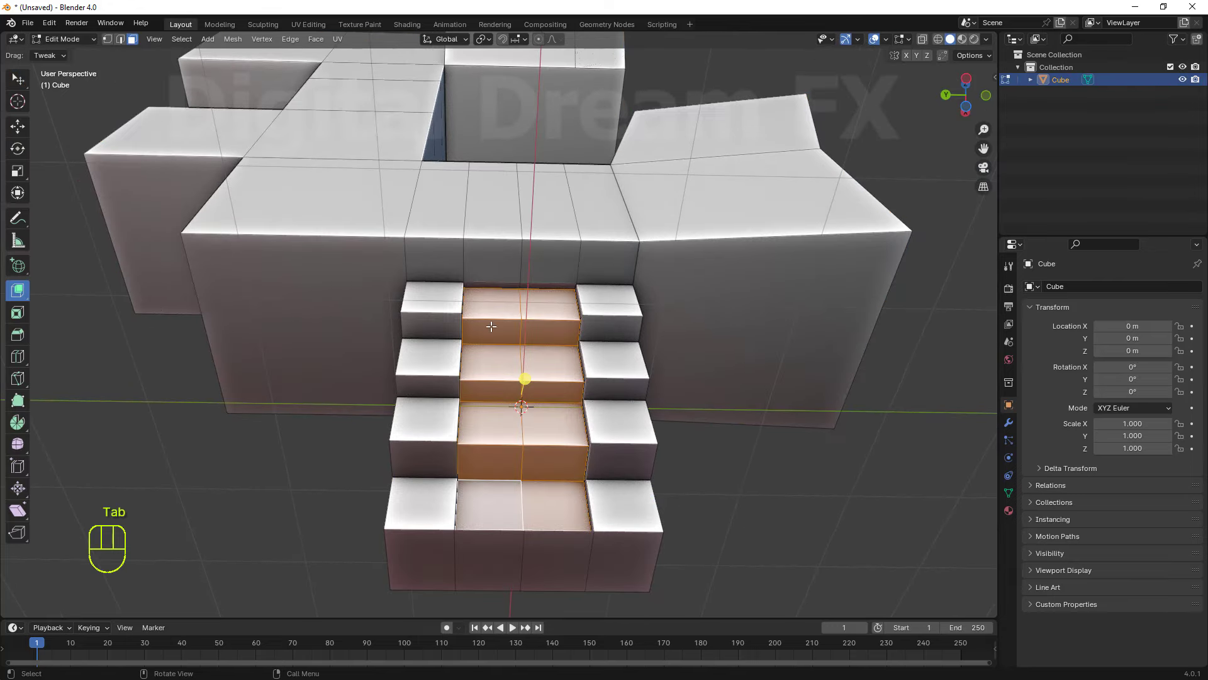
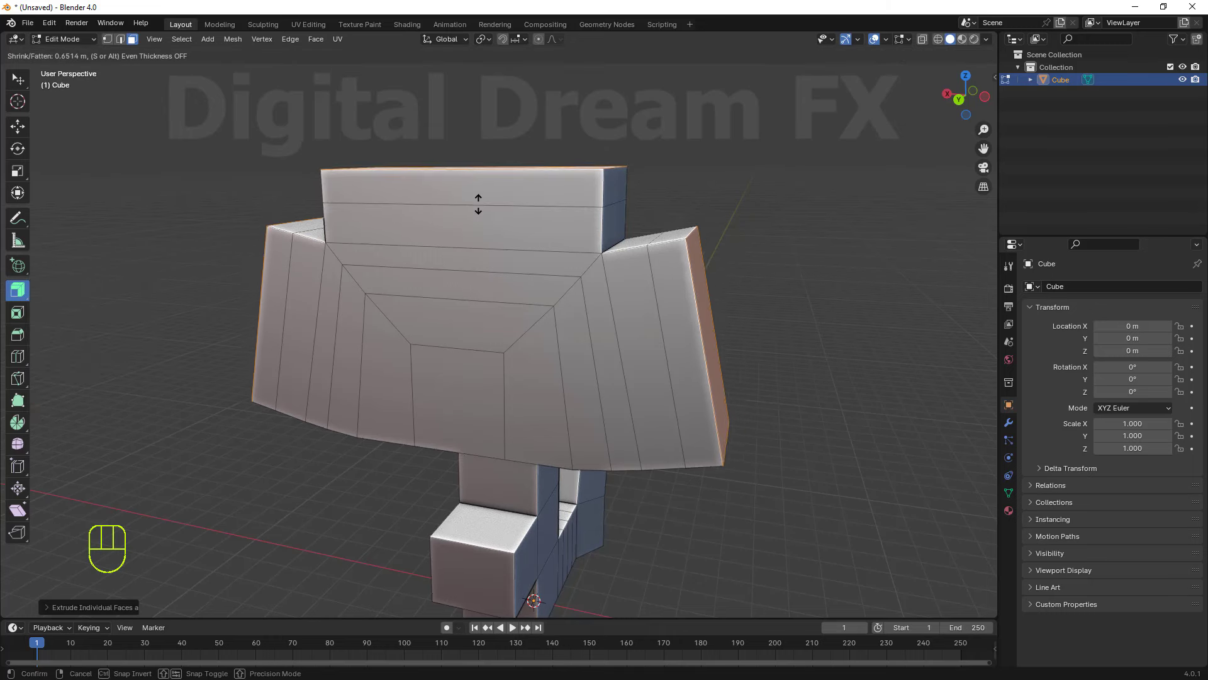
Raise the head's top face upward with the Extrude Region tool.
drag(22, 296, 372, 307)
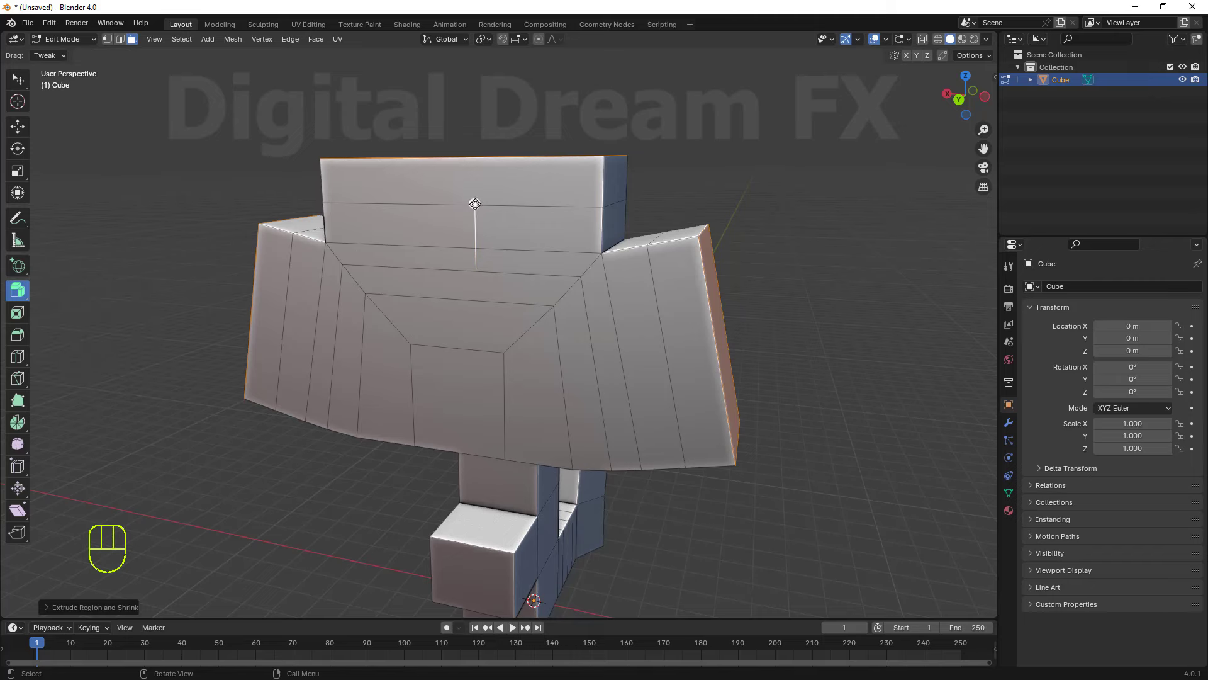
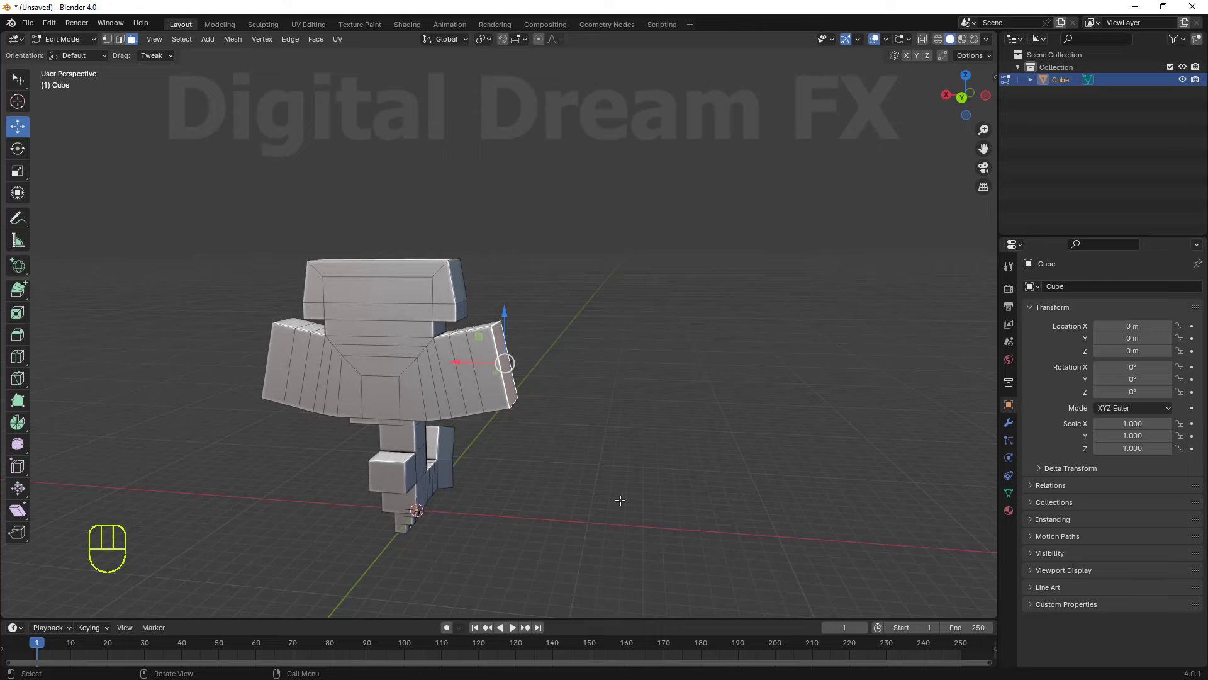
Switch to side then front orthographic view and zoom in on the figure.
key(KP_3)
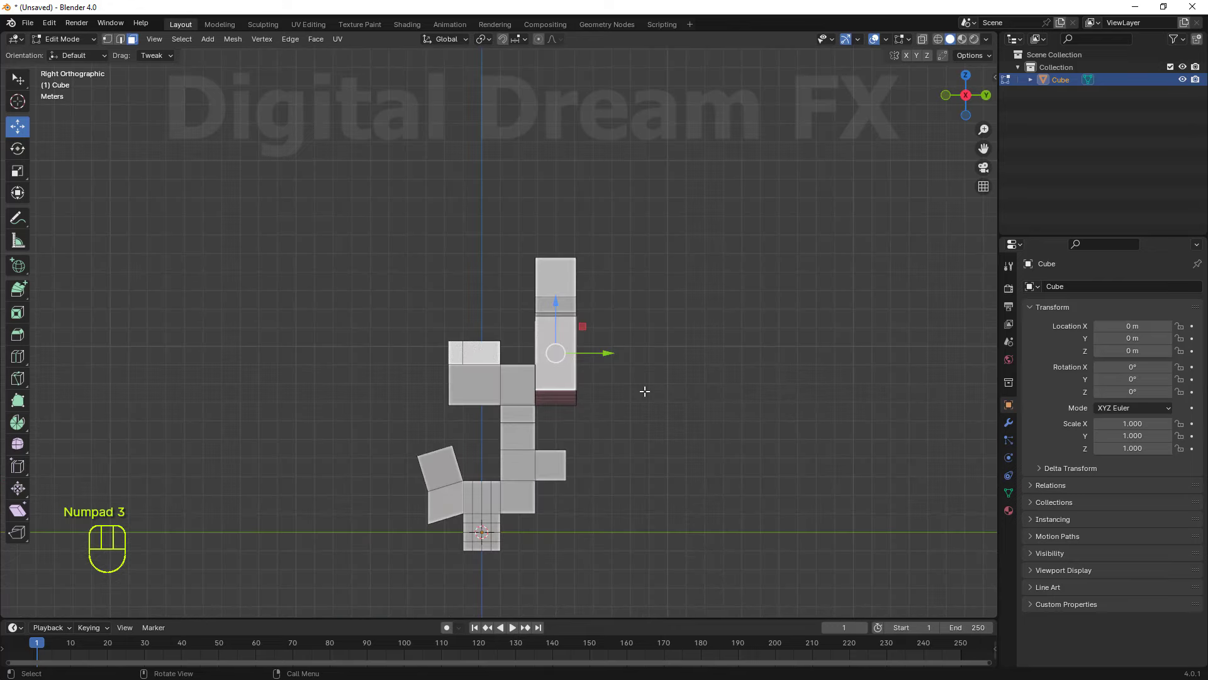
key(KP_1)
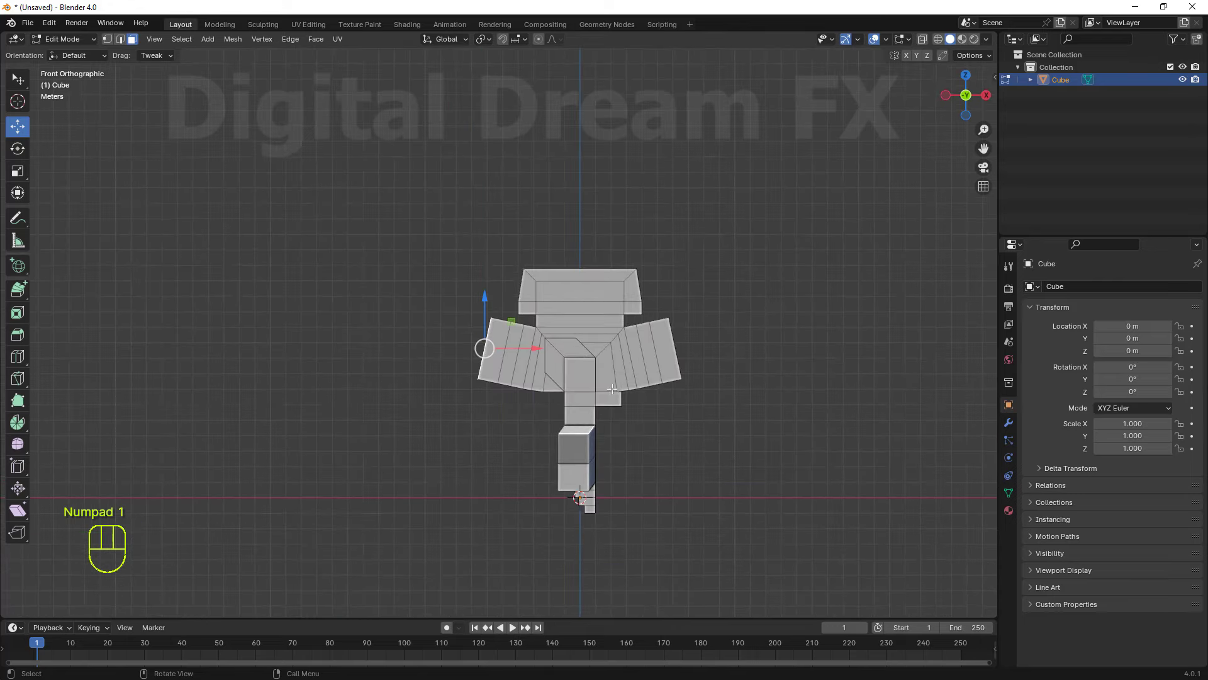
middle_click(588, 474)
middle_click(563, 451)
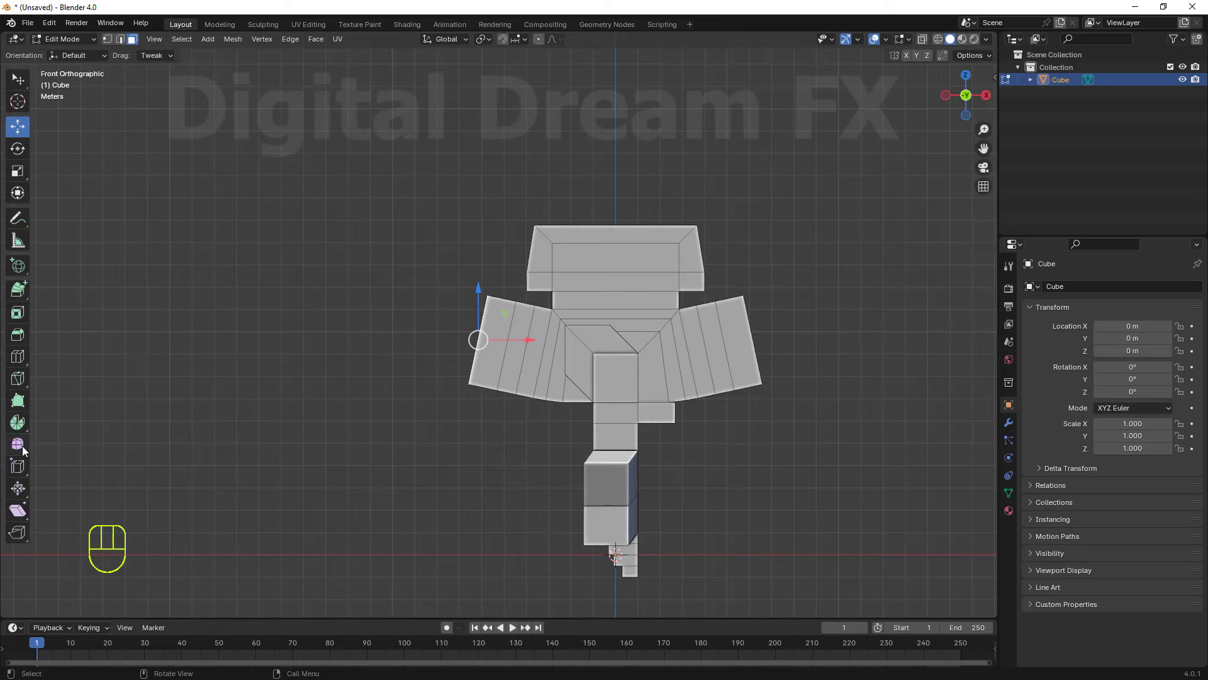
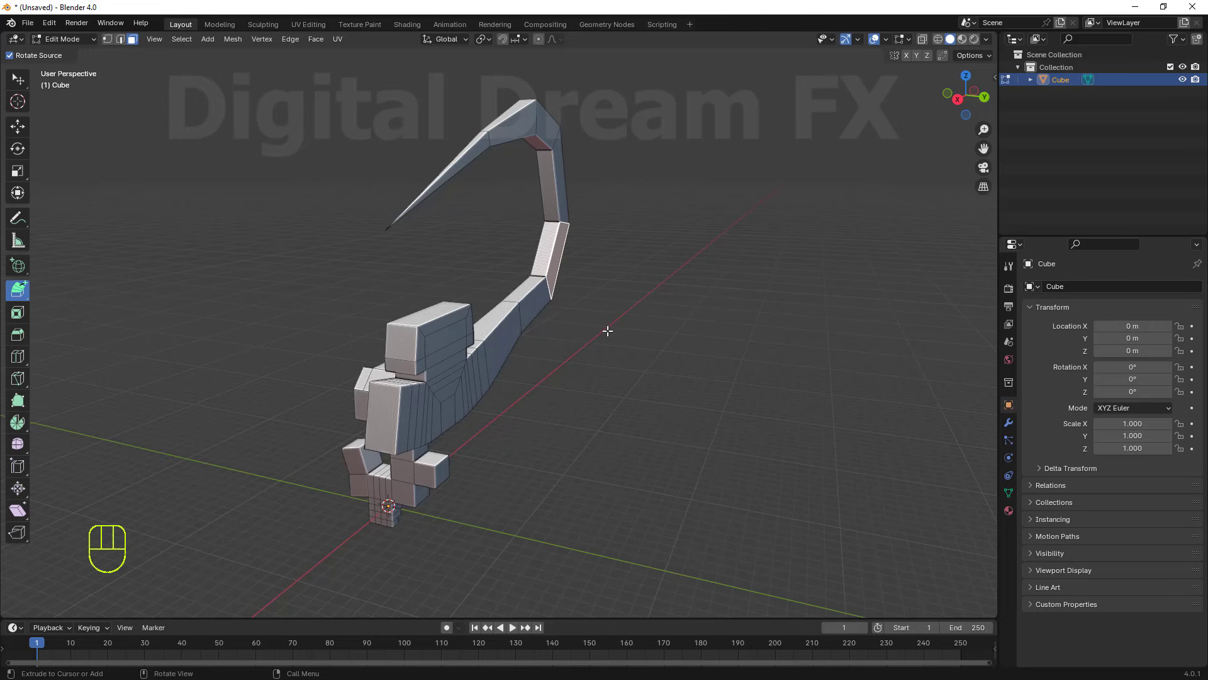
From Right view, extrude four segments to the cursor forming a curved branch, then widen its end face.
key(KP_3)
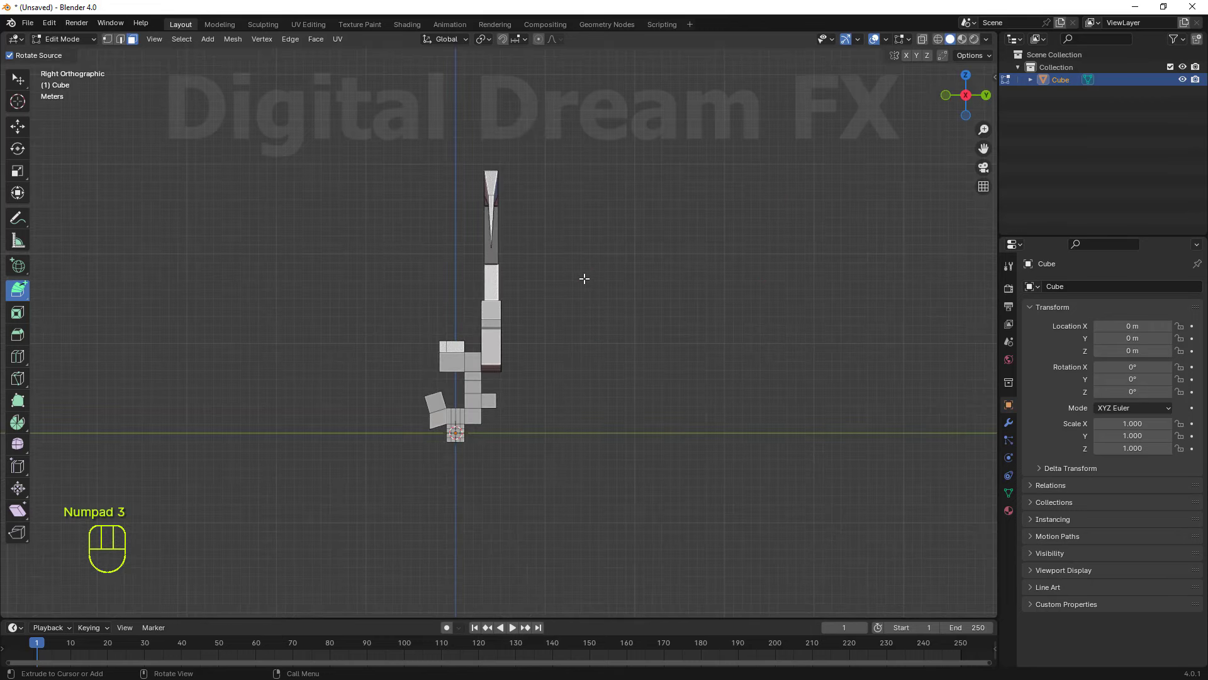
click(582, 274)
drag(666, 231, 685, 216)
drag(709, 178, 732, 138)
click(738, 113)
key(s)
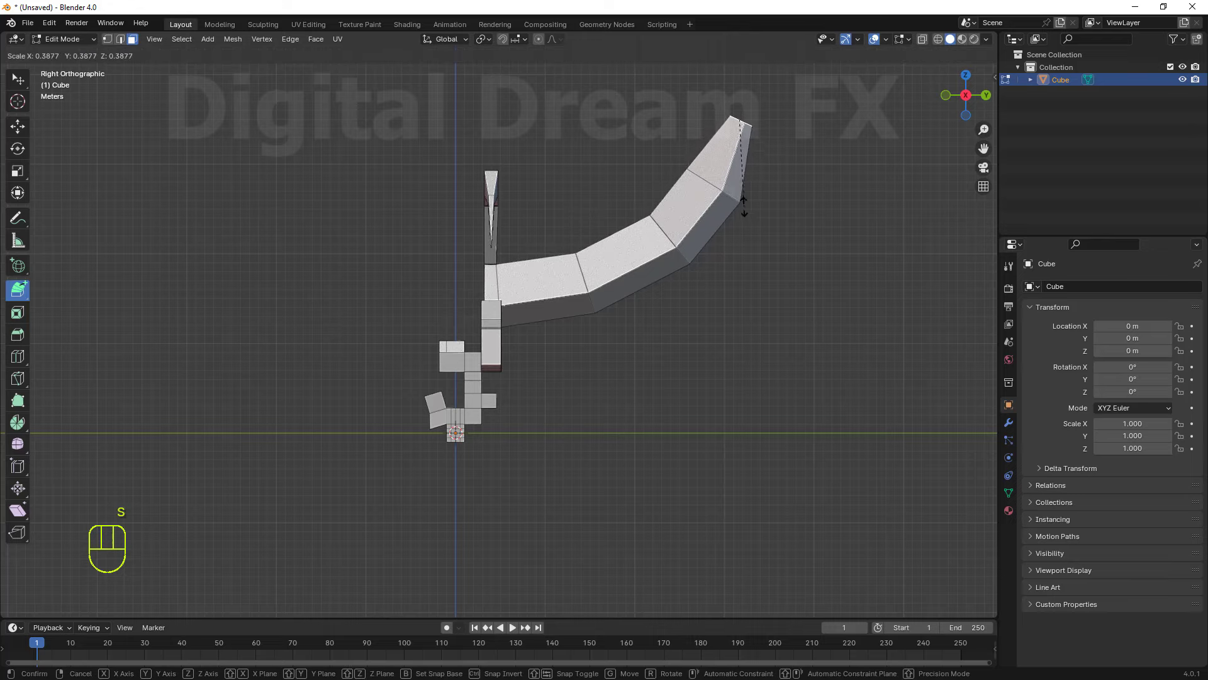
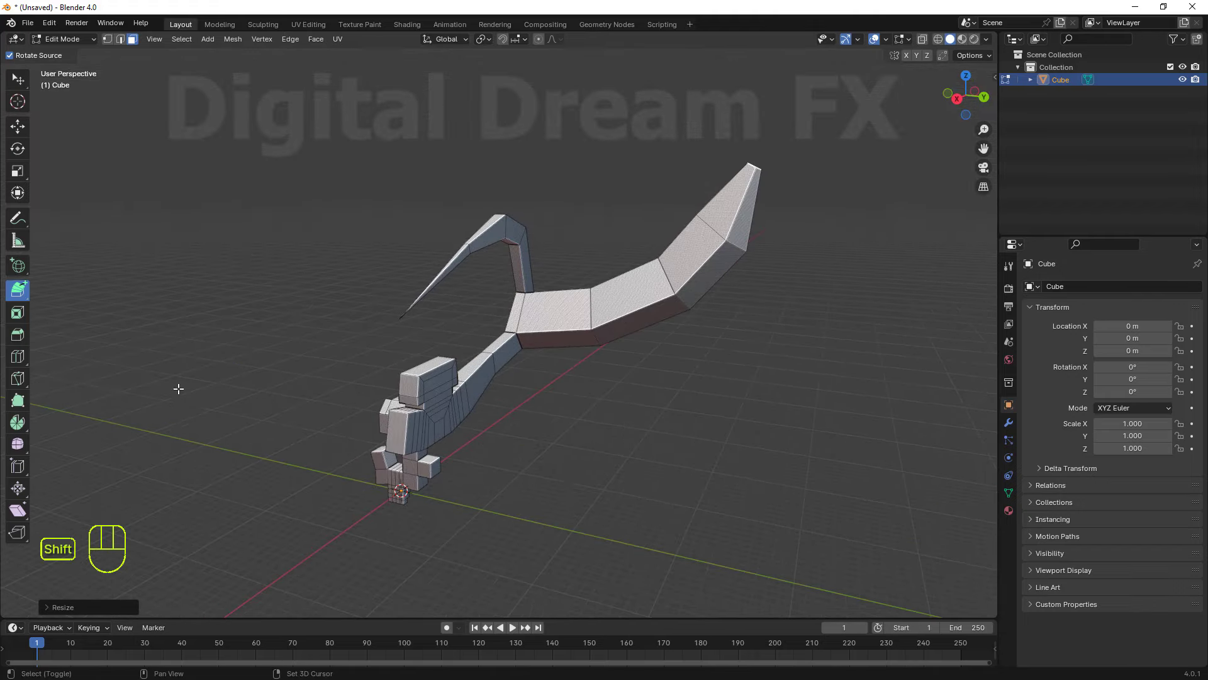
drag(23, 285, 30, 308)
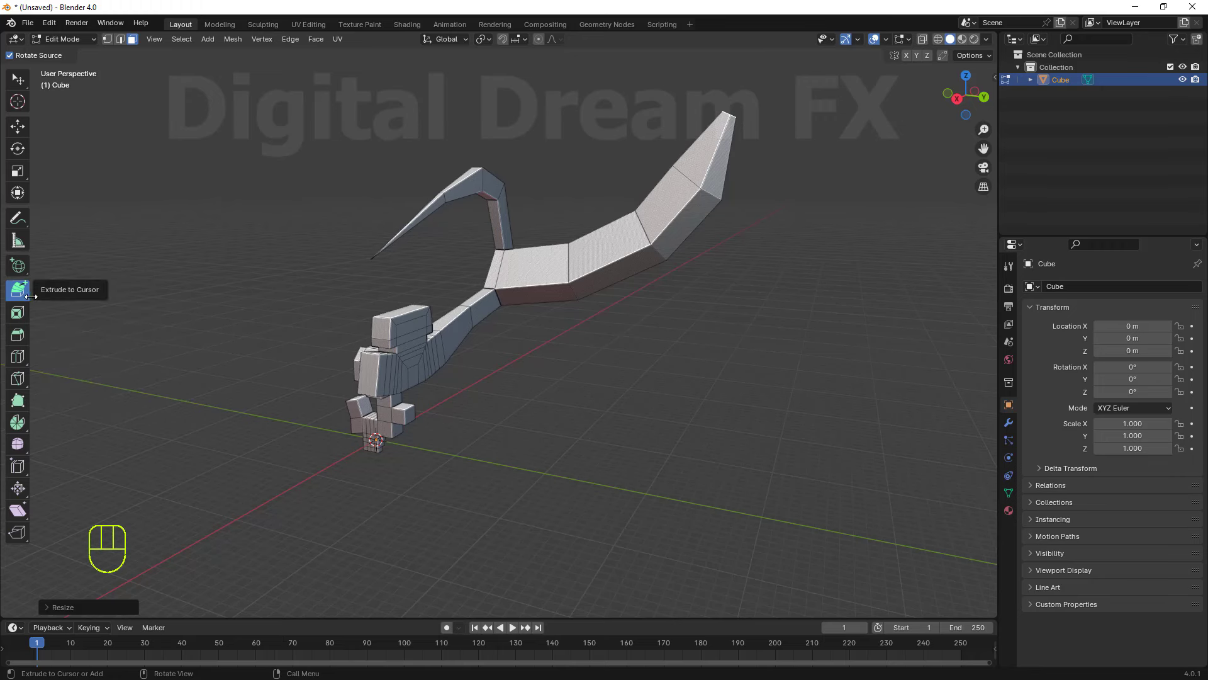